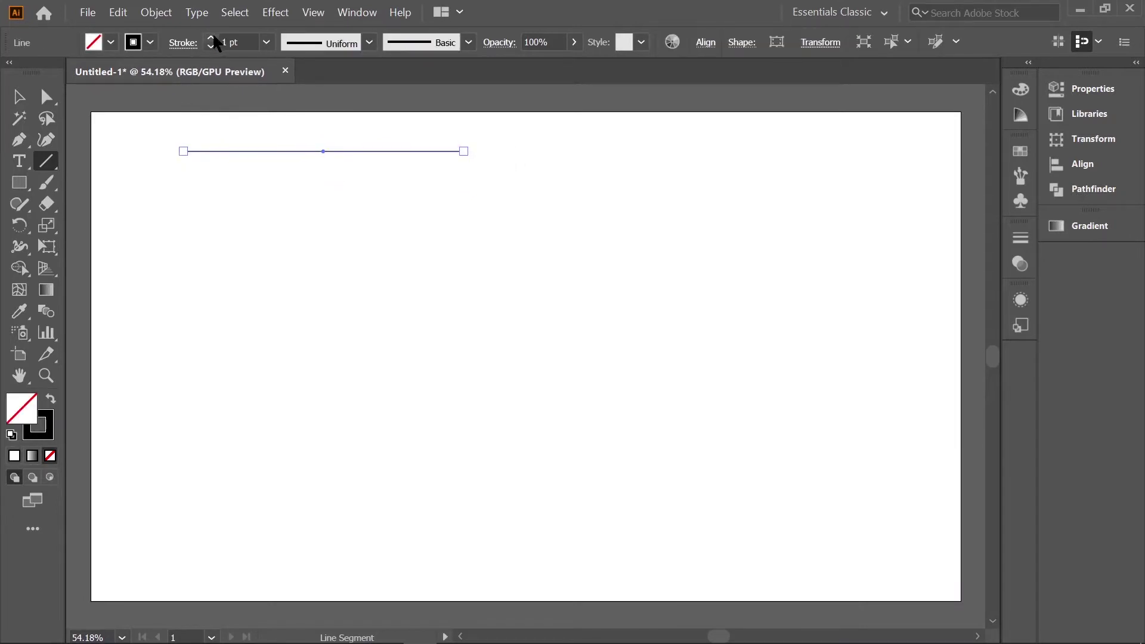
# Step: Set the selected line's stroke weight to 15 pt
pyautogui.click(240, 42)
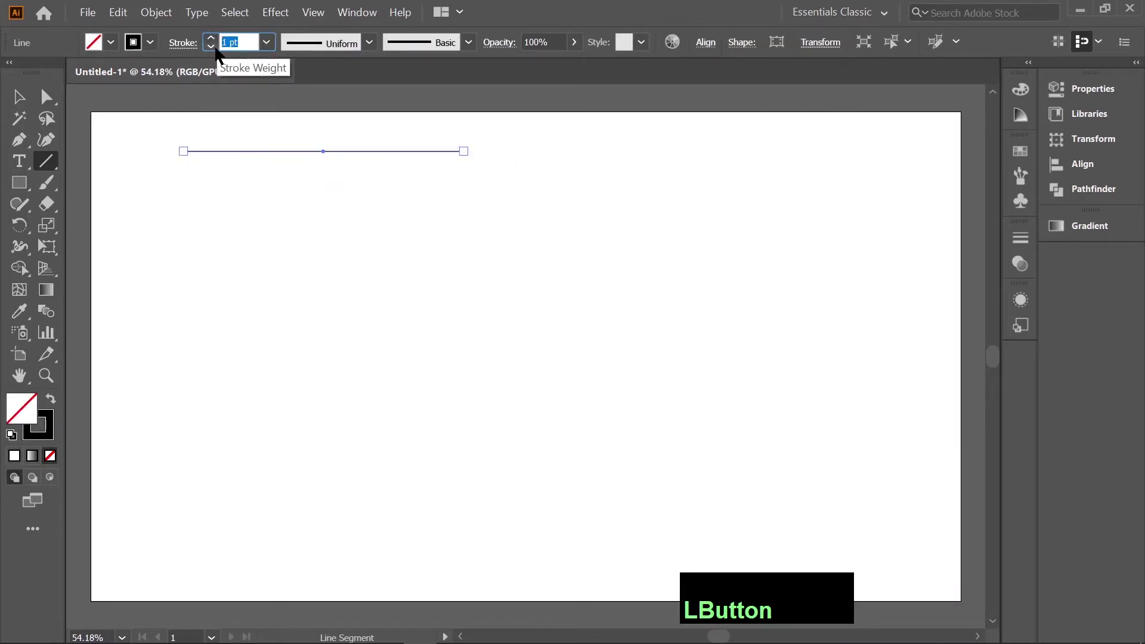
pyautogui.write('15')
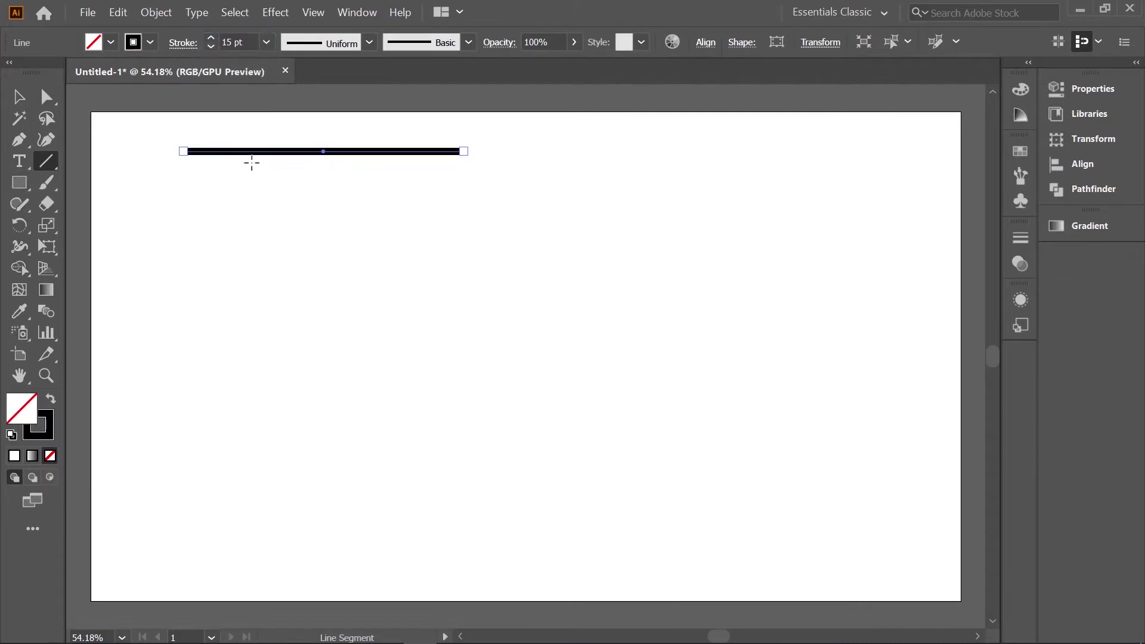
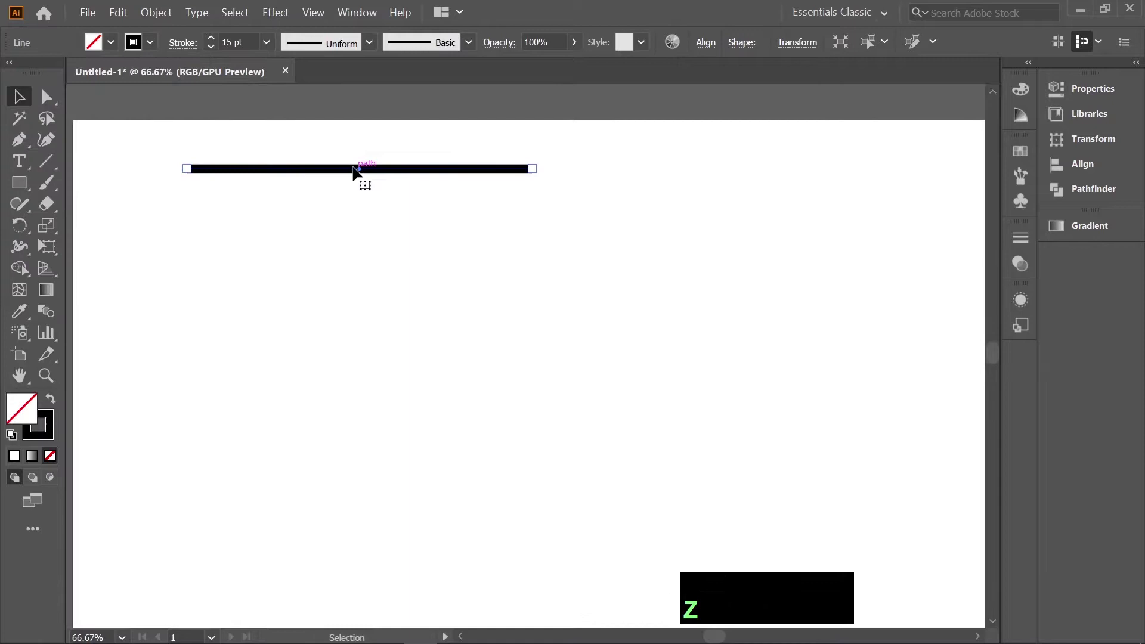
# Step: Duplicate the thick line downward and repeat to make five stacked copies
pyautogui.click(365, 171)
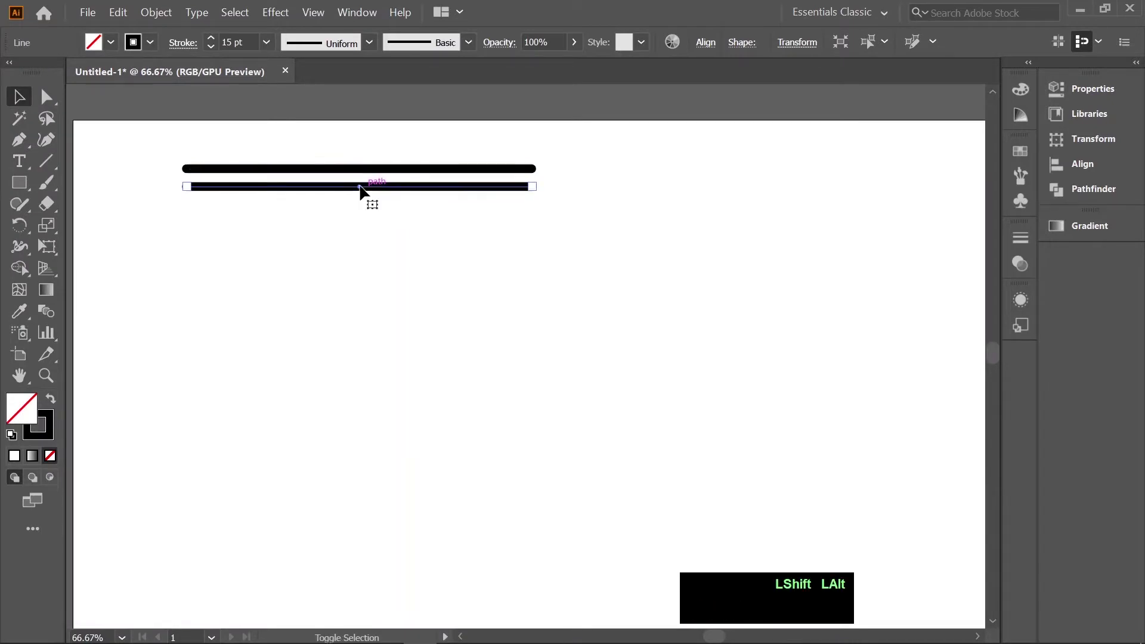
pyautogui.press('ctrl+d')
pyautogui.write('ddd')
# Step: Nudge individual lines left and right into a staggered pattern, then deselect
pyautogui.click(386, 262)
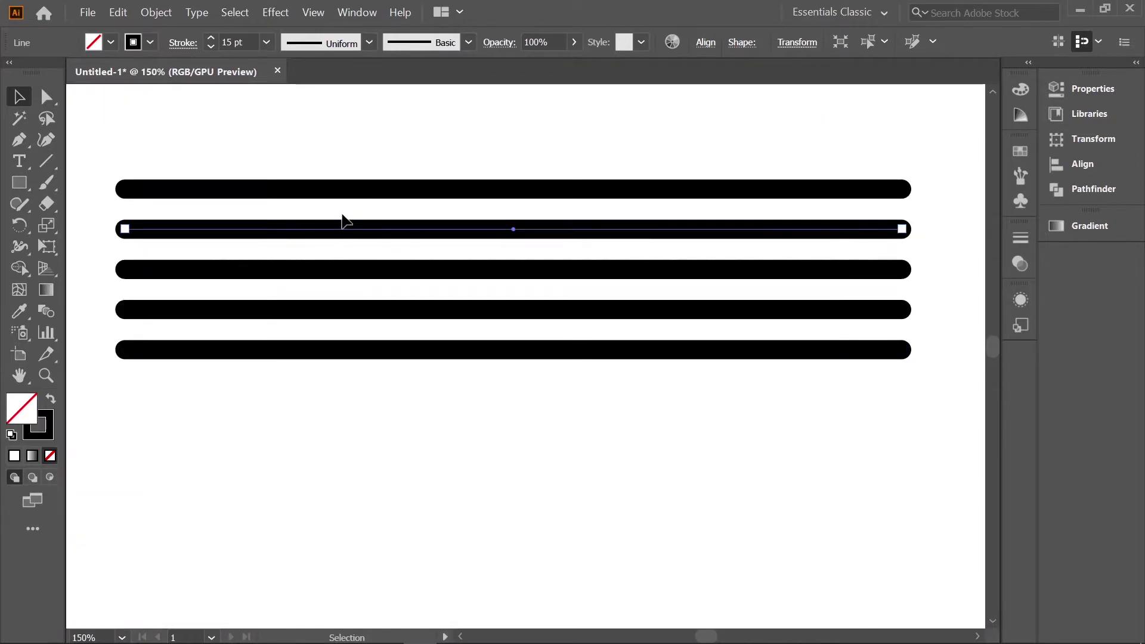
pyautogui.press('Right')
pyautogui.click(416, 279)
pyautogui.press('Left')
pyautogui.click(590, 318)
pyautogui.press('Right')
pyautogui.click(730, 348)
pyautogui.press('Left')
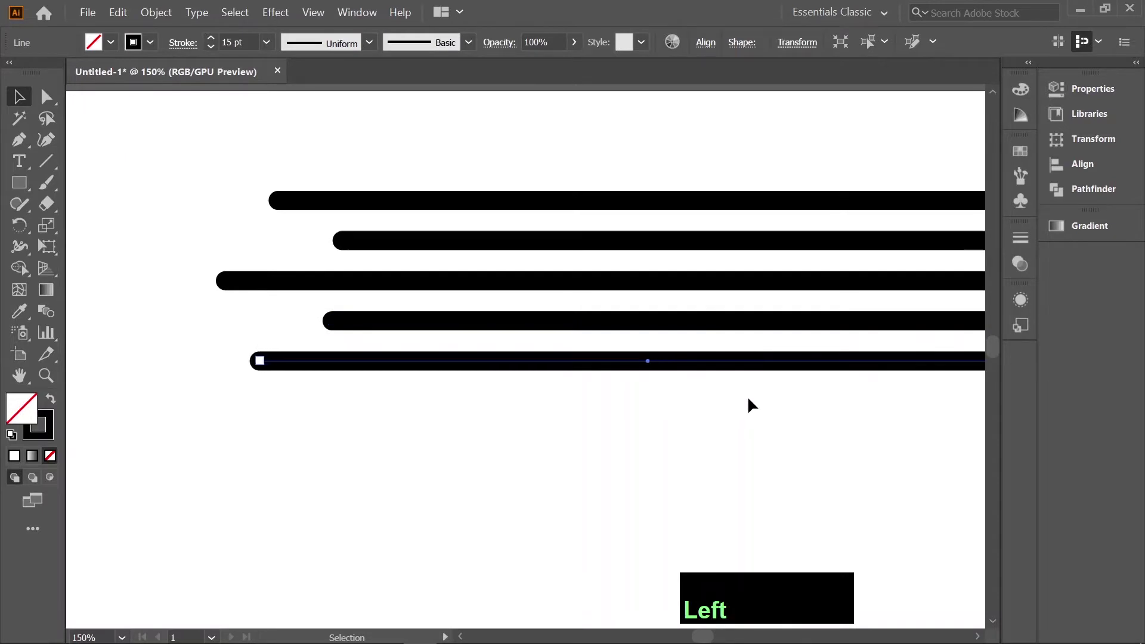
pyautogui.rightClick(754, 402)
pyautogui.click(240, 176)
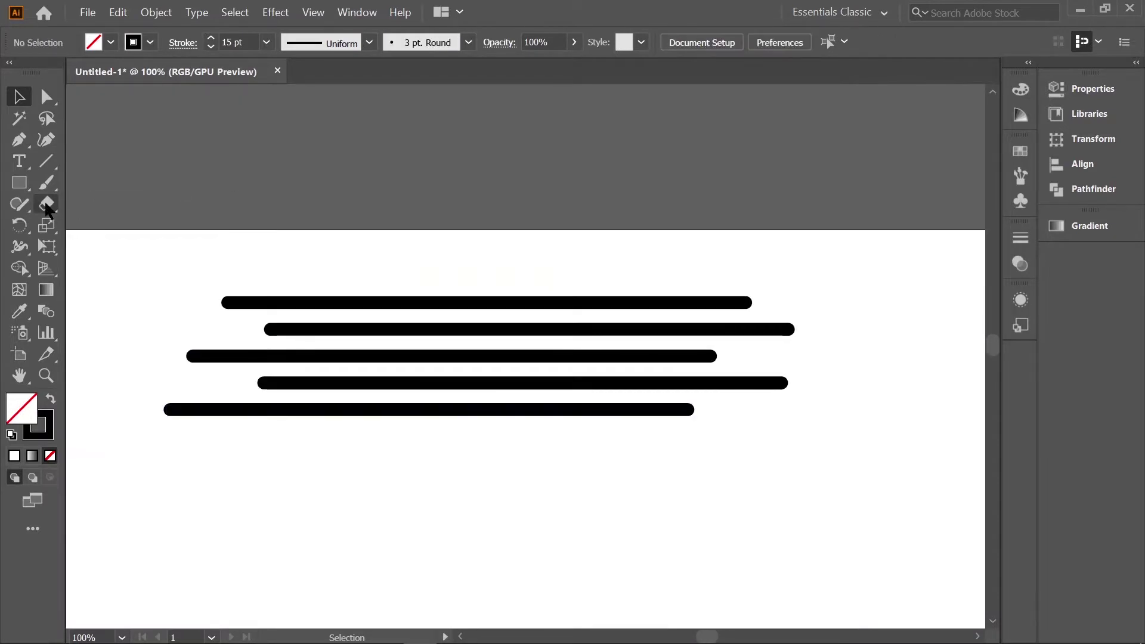
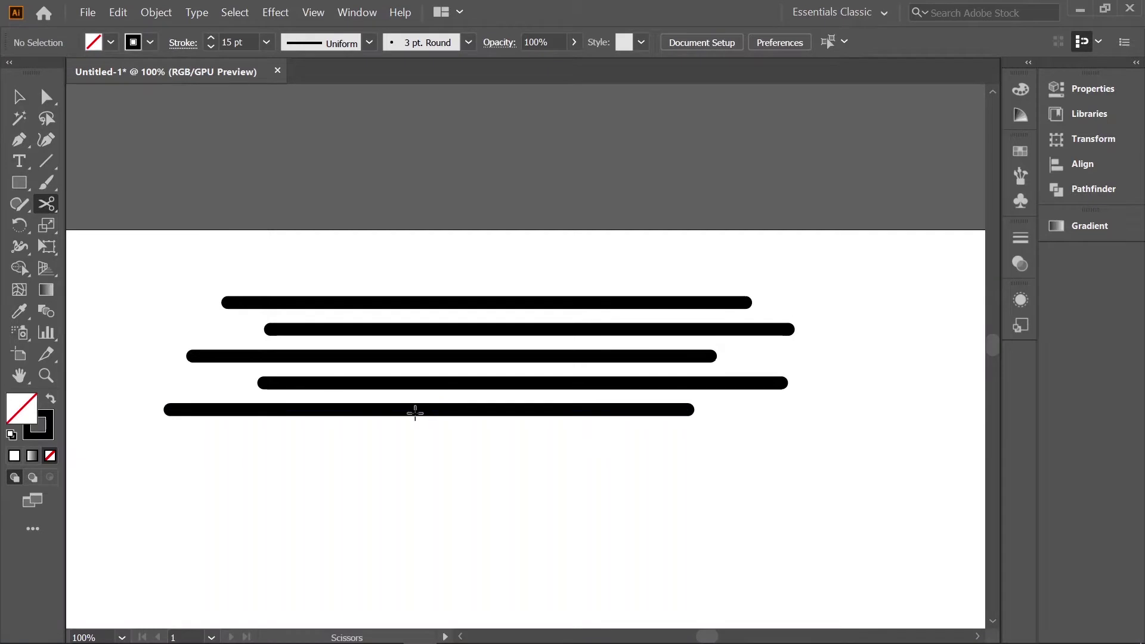
# Step: Cut the top line into three pieces and pull the endpoints back to open gaps
pyautogui.scroll(3)
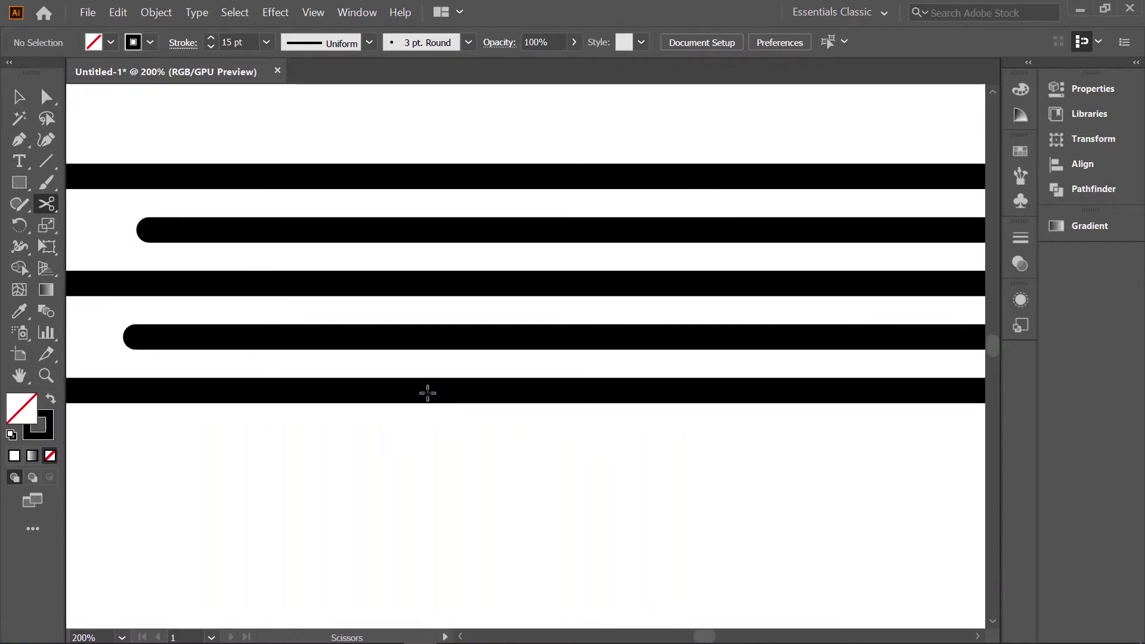
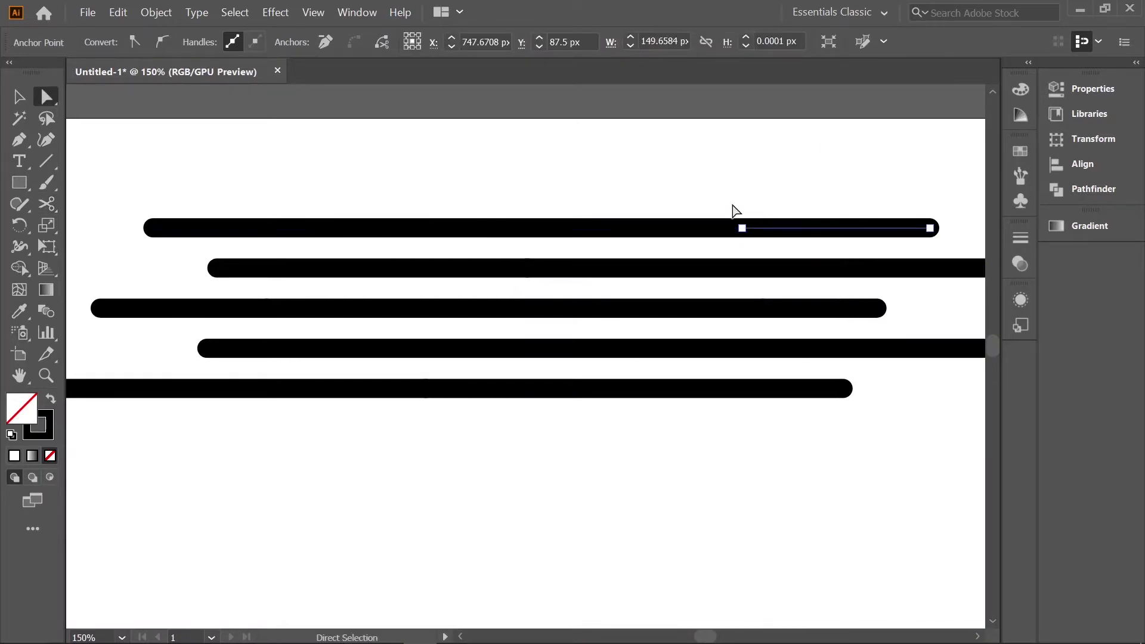
pyautogui.click(745, 220)
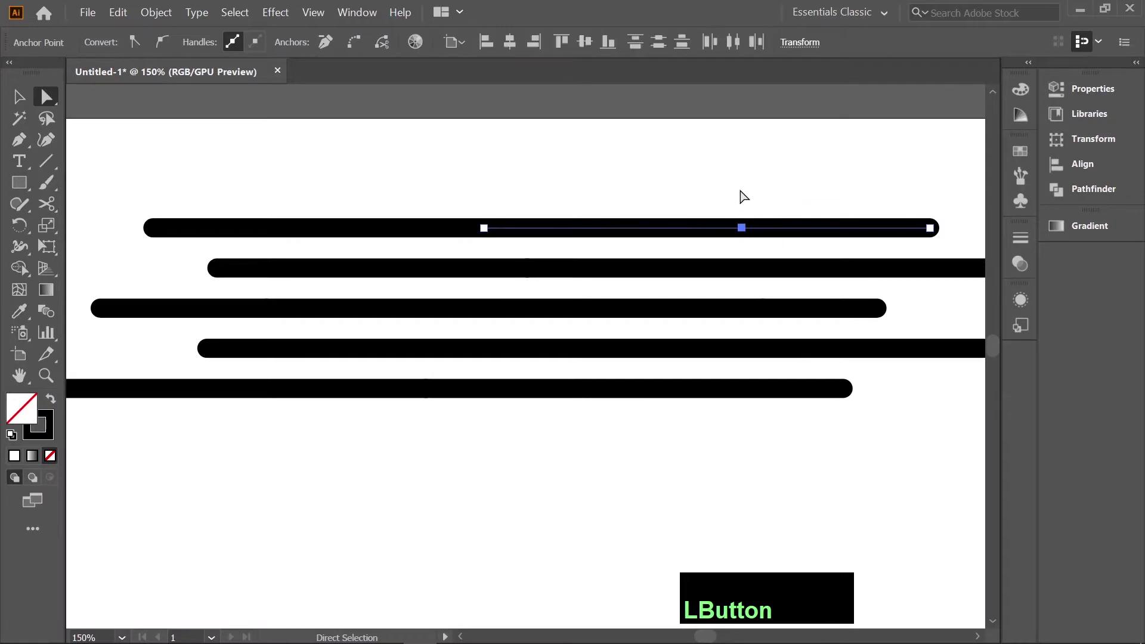
pyautogui.click(782, 244)
pyautogui.press('Right')
pyautogui.click(759, 259)
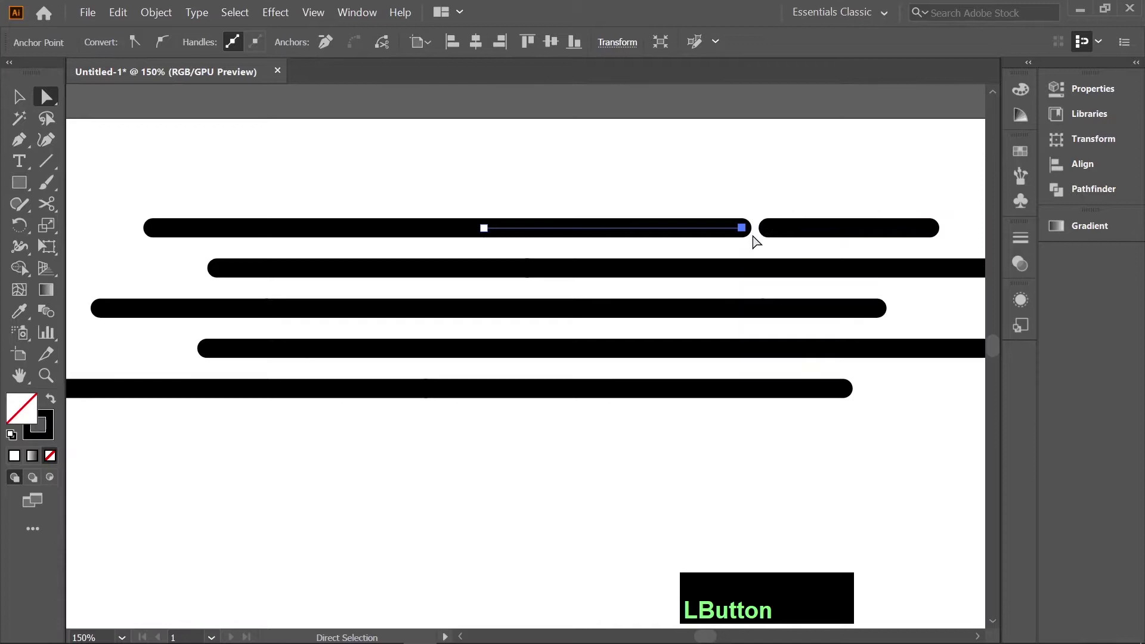
pyautogui.press('Left')
pyautogui.click(469, 246)
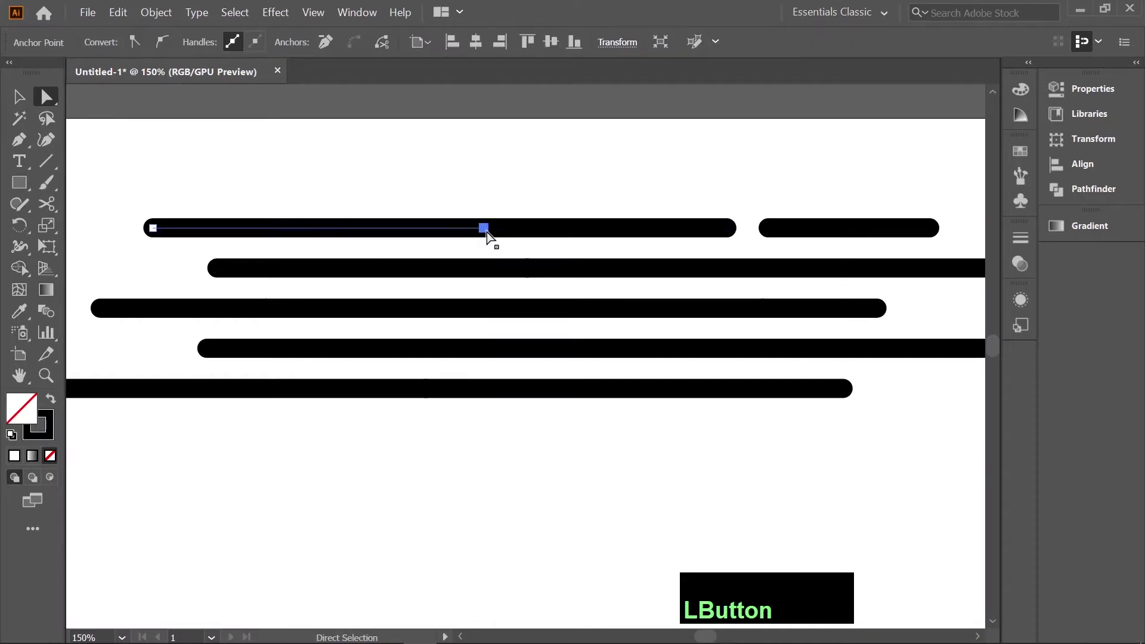
pyautogui.press('Left')
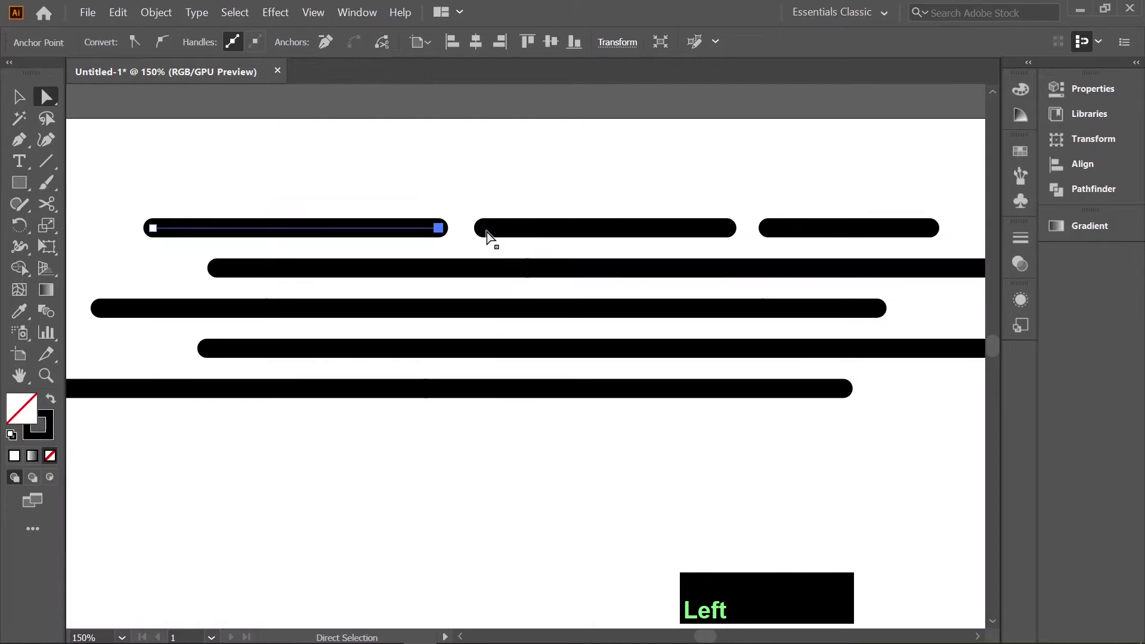
# Step: Cut the second line into two dashes with a gap between them
pyautogui.click(493, 234)
pyautogui.scroll(-3)
pyautogui.click(495, 238)
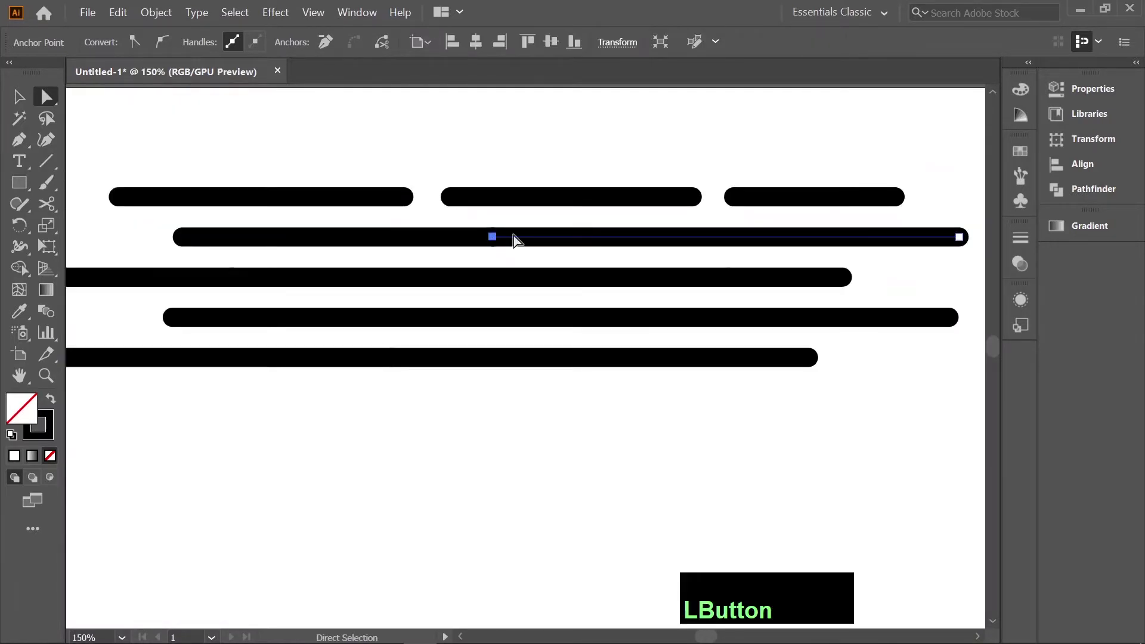
pyautogui.press('Right')
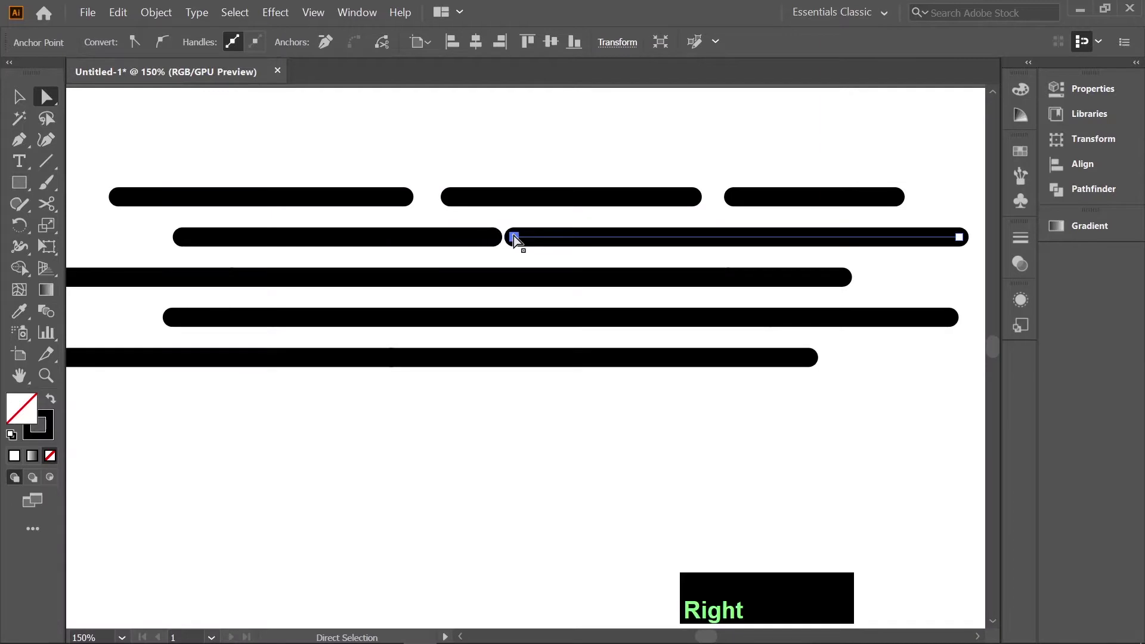
pyautogui.click(524, 252)
pyautogui.press('Left')
# Step: Cut the third line twice and shorten the pieces to form gaps
pyautogui.click(720, 245)
pyautogui.click(733, 283)
pyautogui.click(749, 287)
pyautogui.press('Left')
pyautogui.click(247, 293)
pyautogui.click(267, 270)
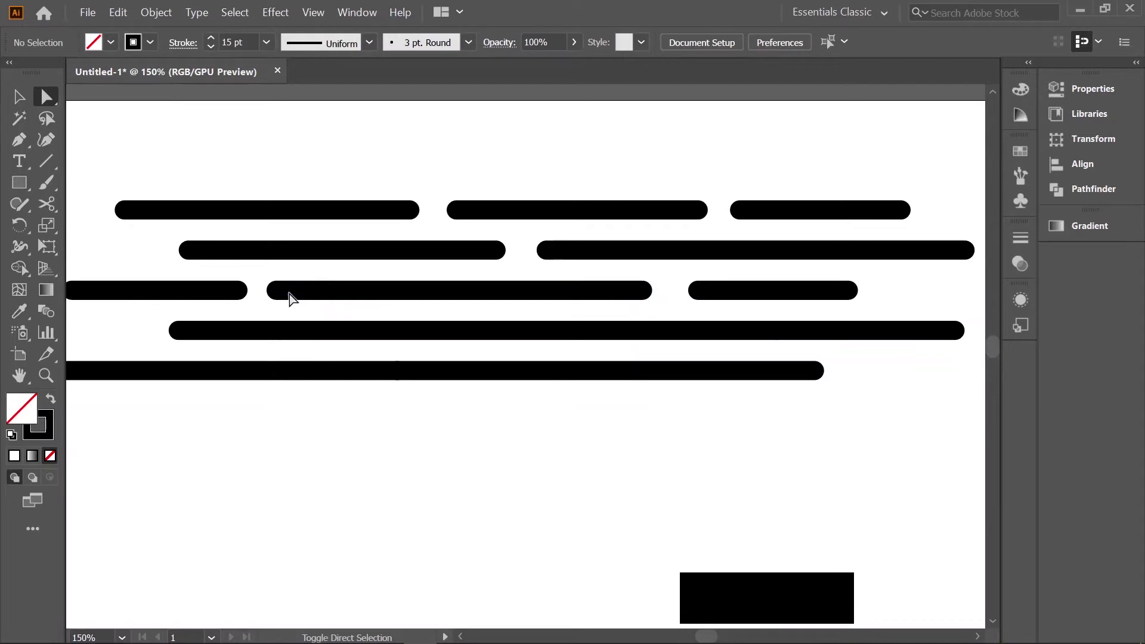
# Step: Finish the middle dash gap and cut the fourth and bottom lines into dashes
pyautogui.click(277, 294)
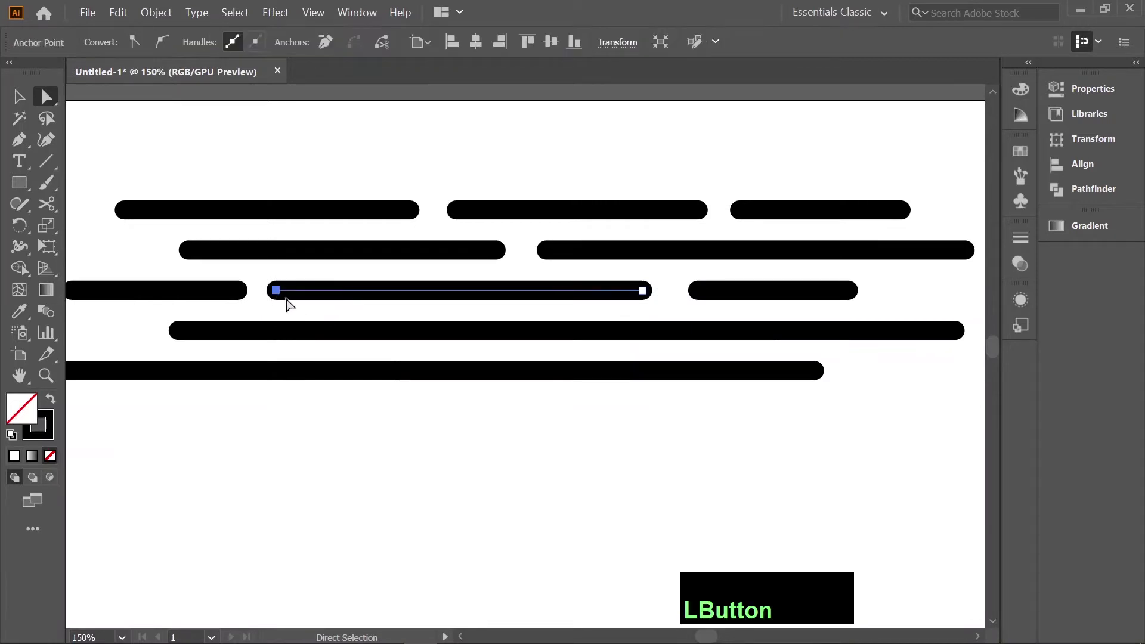
pyautogui.press('Right')
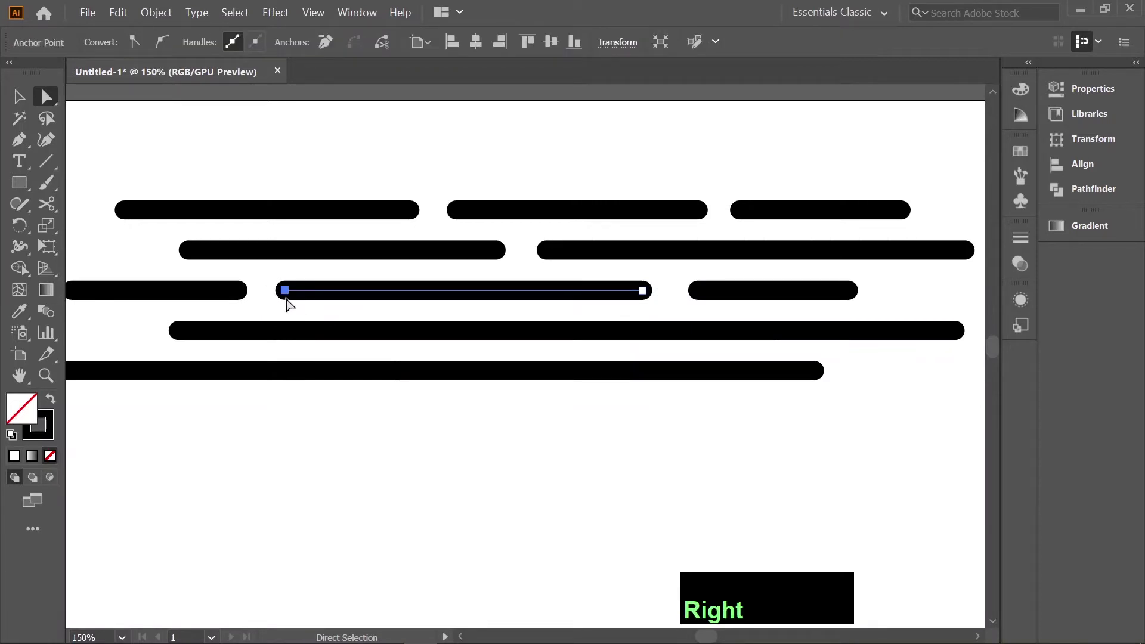
pyautogui.click(367, 336)
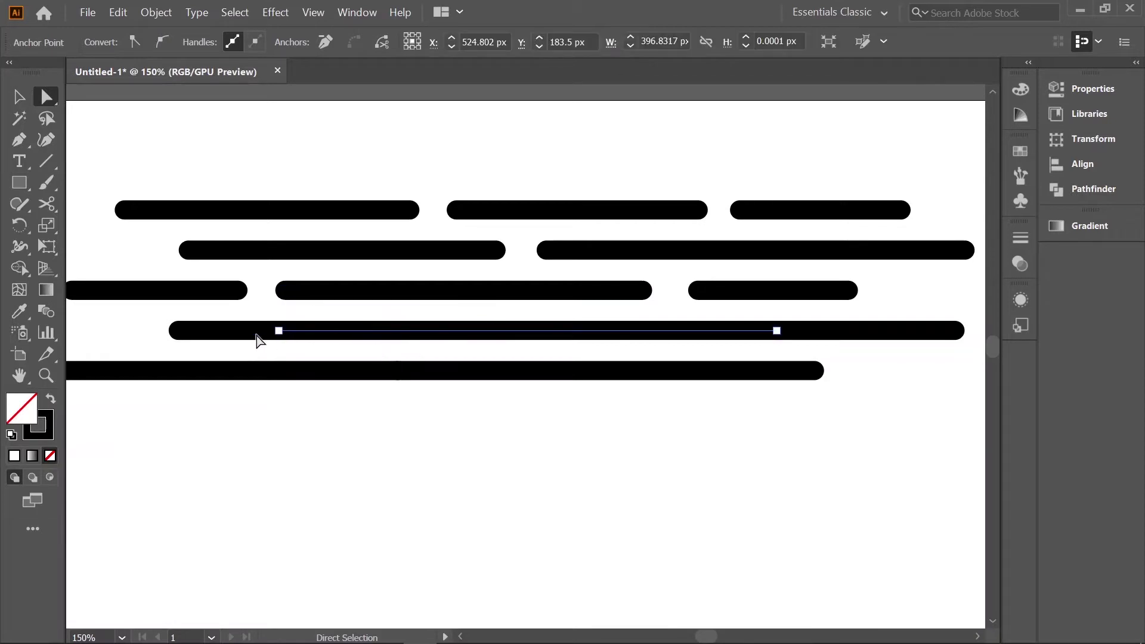
pyautogui.click(314, 336)
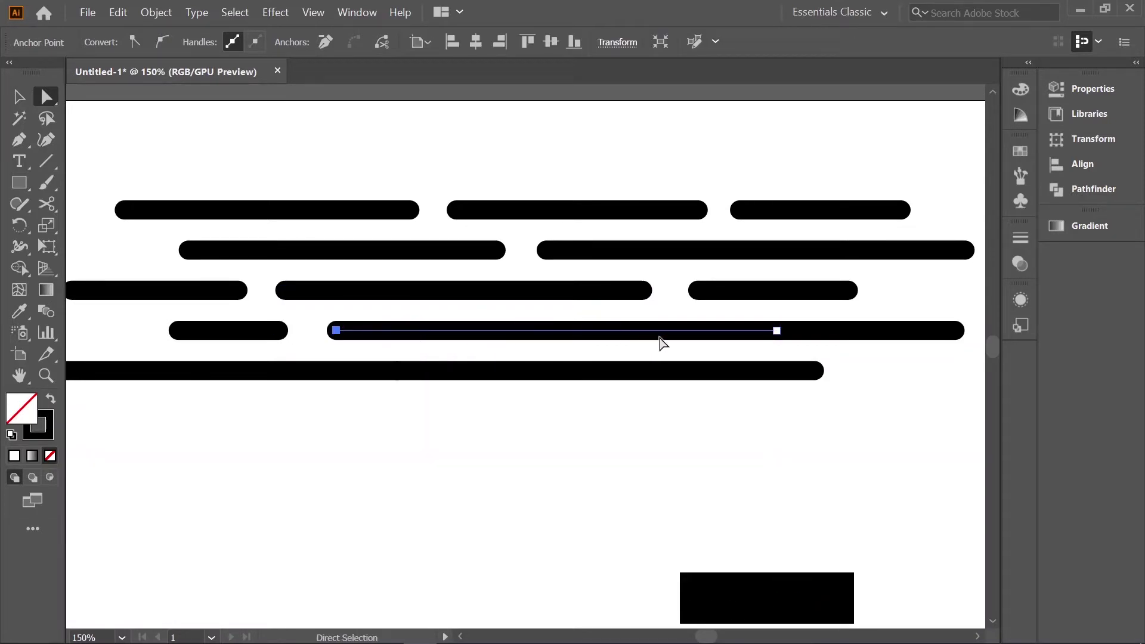
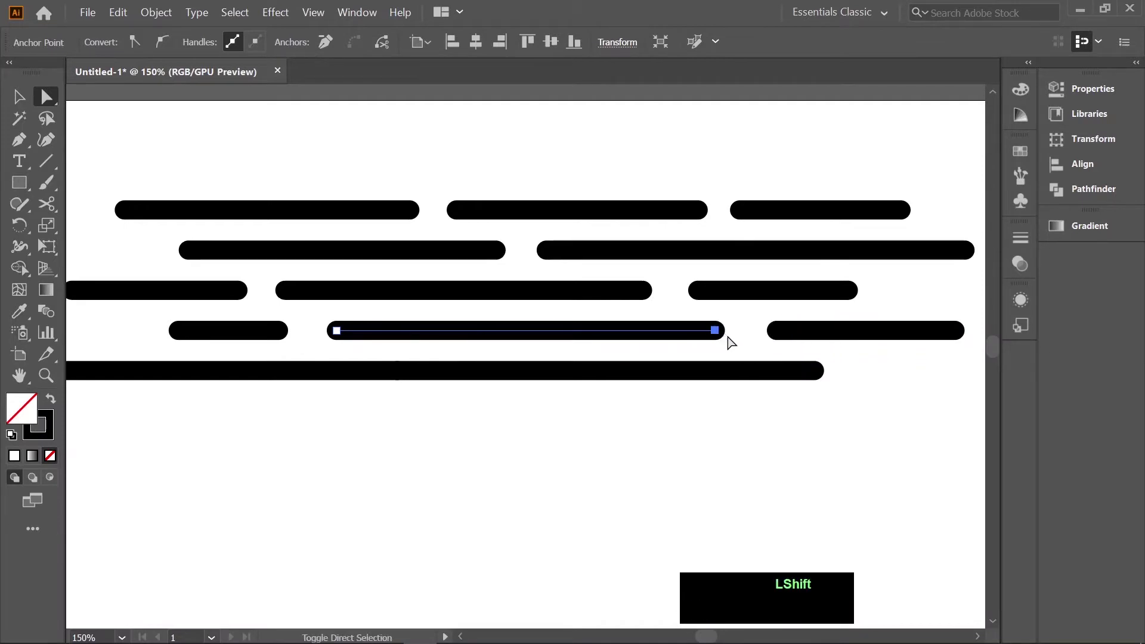
pyautogui.press('space')
pyautogui.click(358, 386)
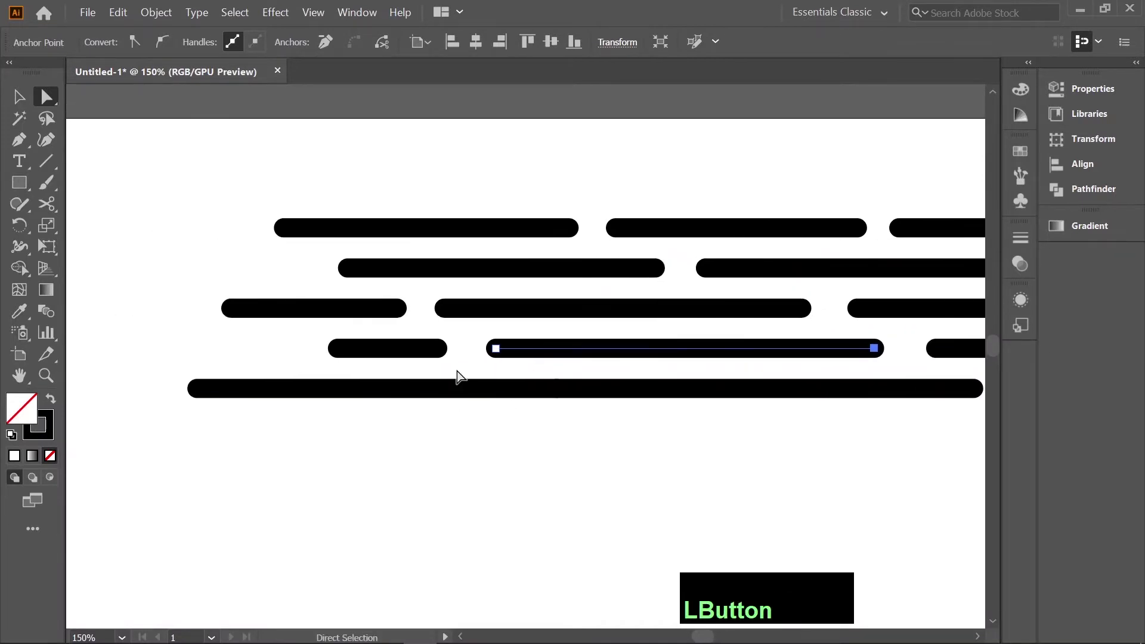
pyautogui.click(188, 290)
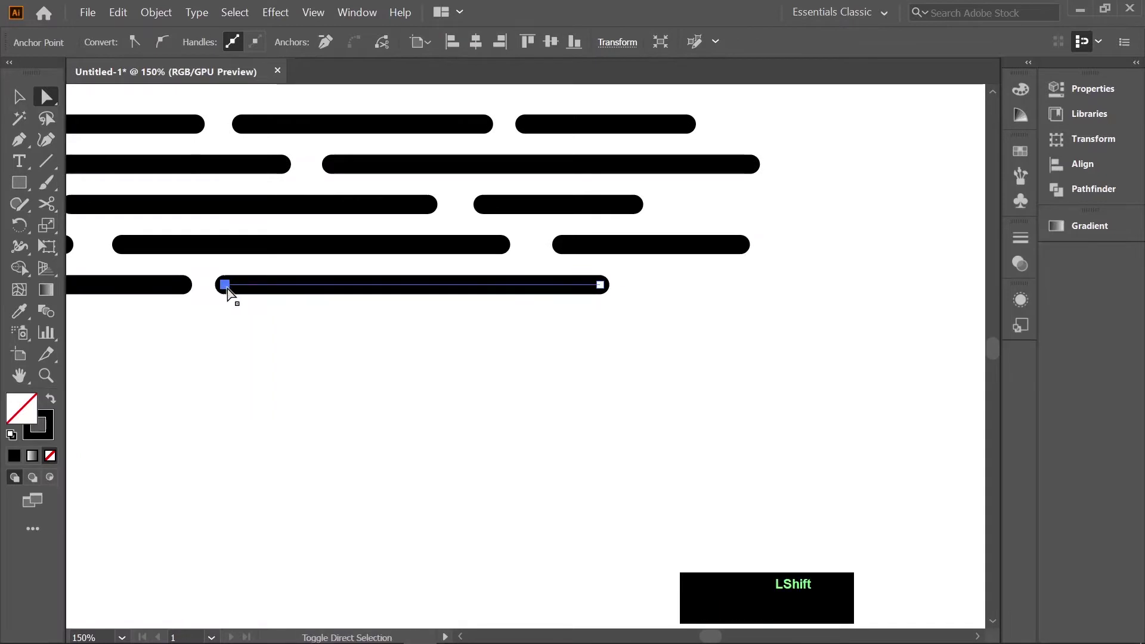
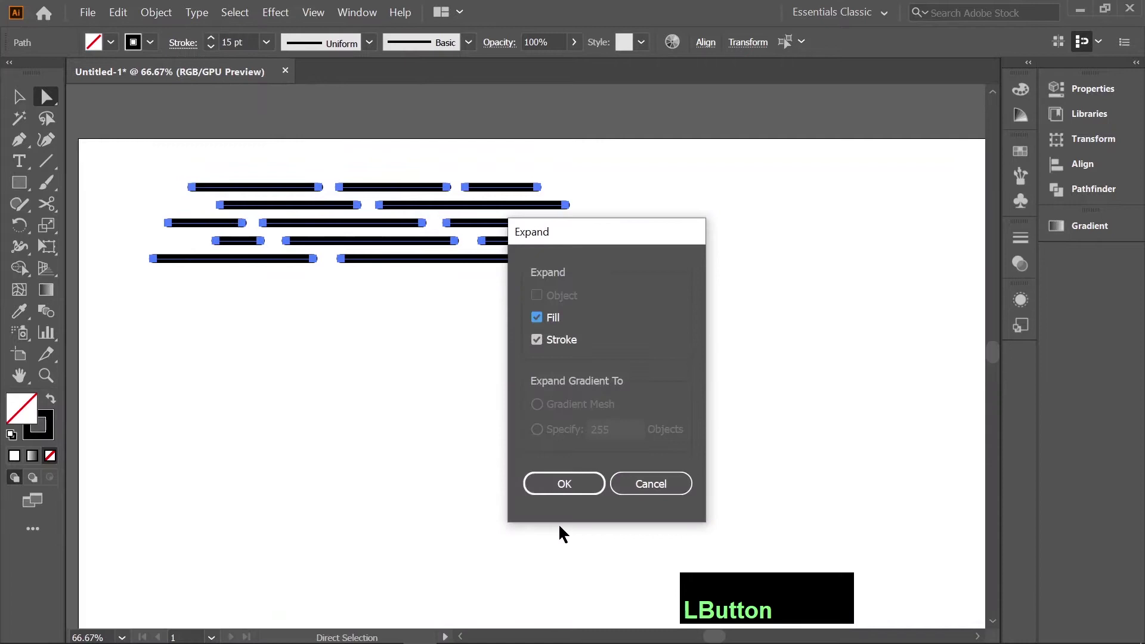
# Step: Expand all dashes with Fill and Stroke into shapes and group them
pyautogui.click(568, 492)
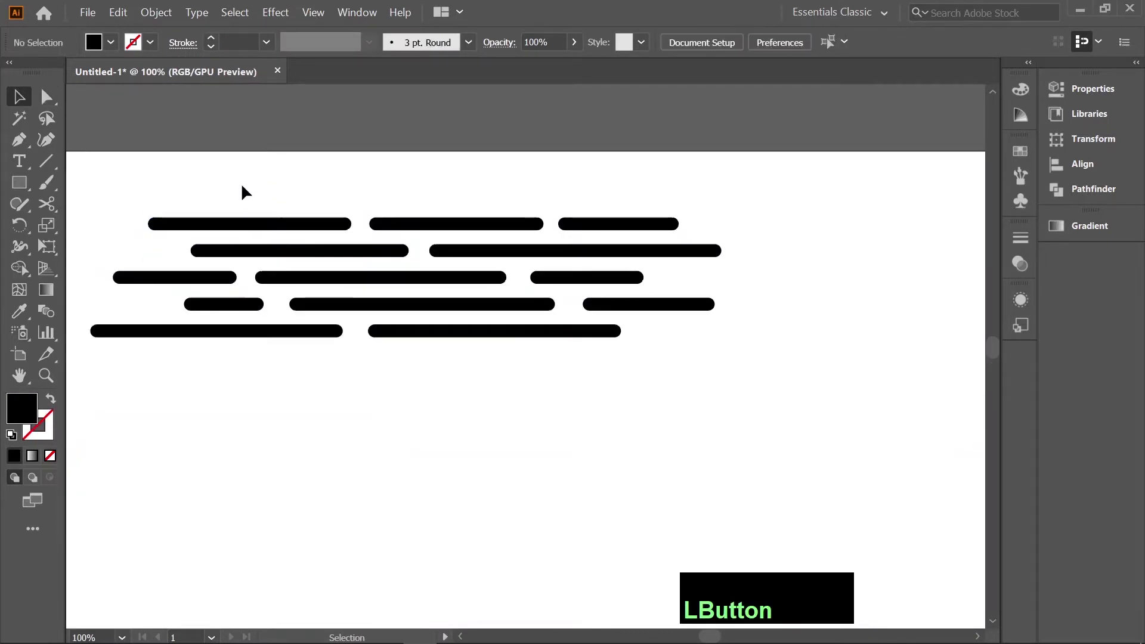
pyautogui.press('ctrl+g')
# Step: Duplicate the dash group beside the original and group both rows together
pyautogui.click(172, 228)
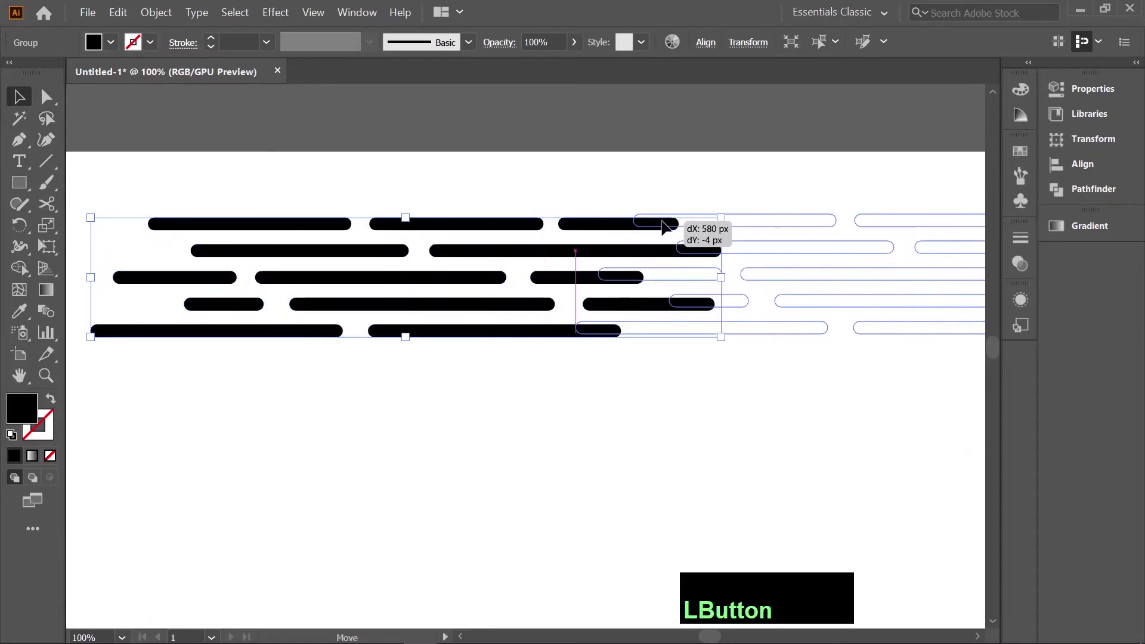
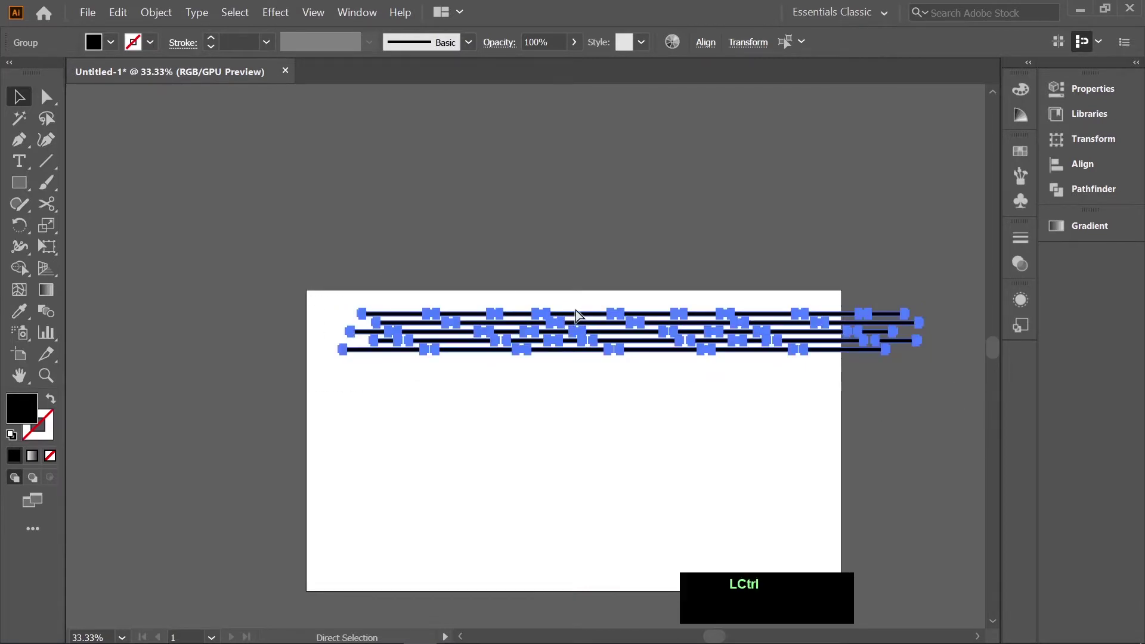
pyautogui.press('ctrl+g')
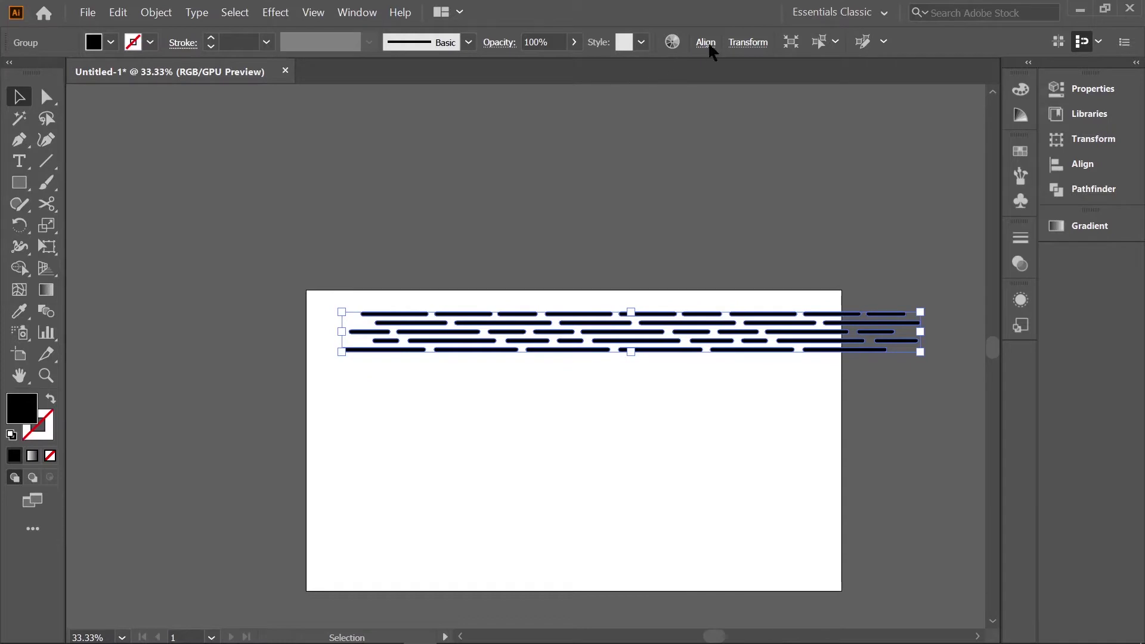
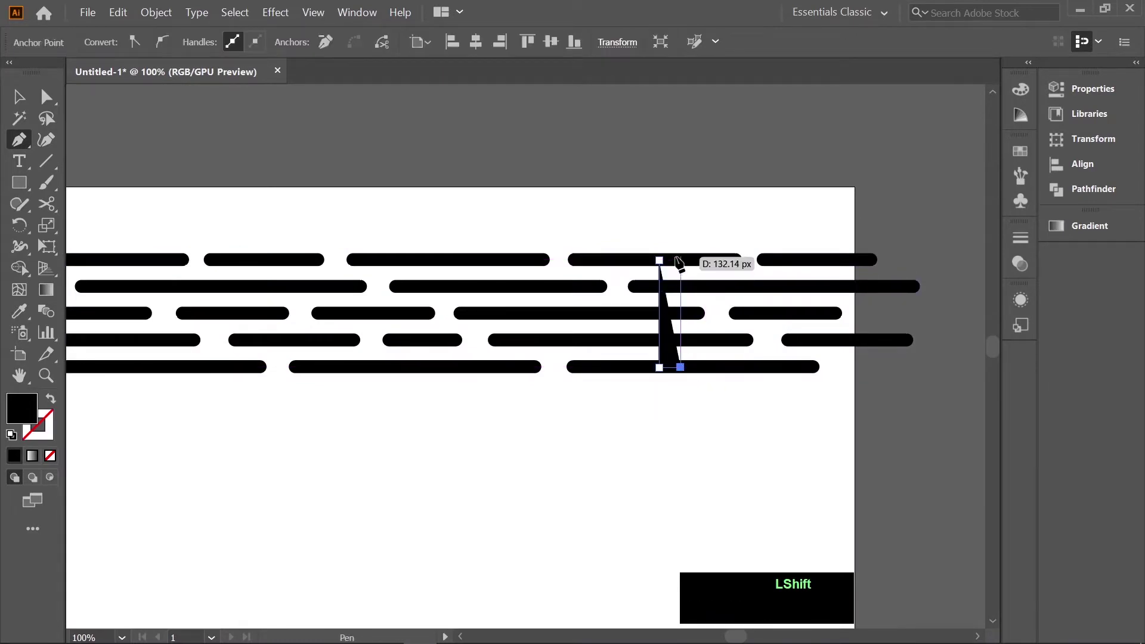
# Step: Draw a thin vertical rectangle with the Pen tool across the five dash rows
pyautogui.click(690, 261)
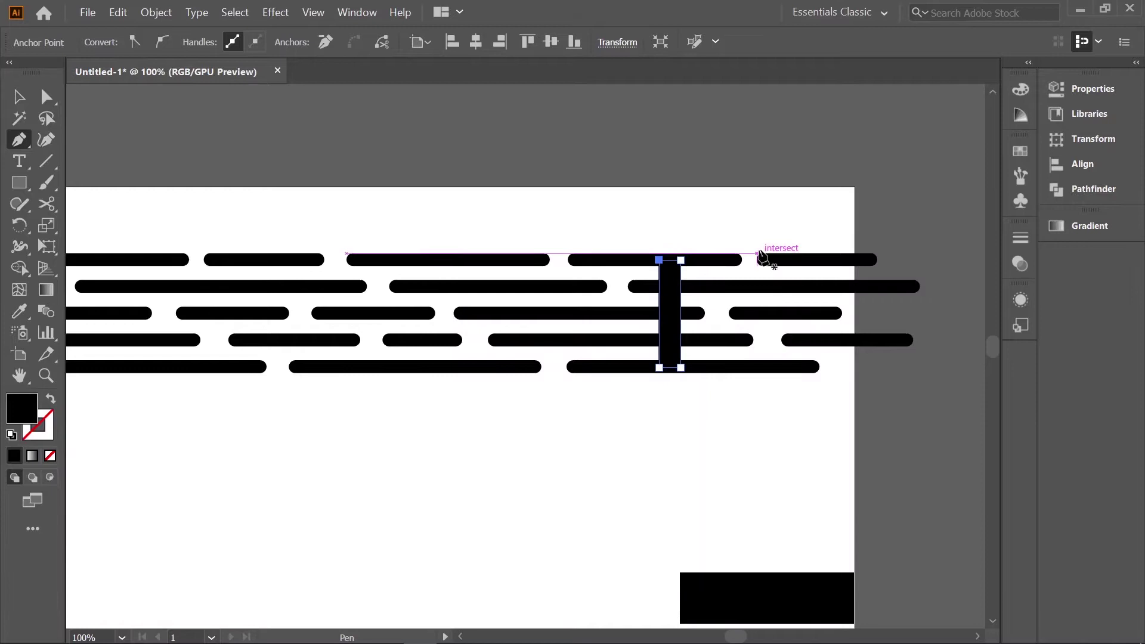
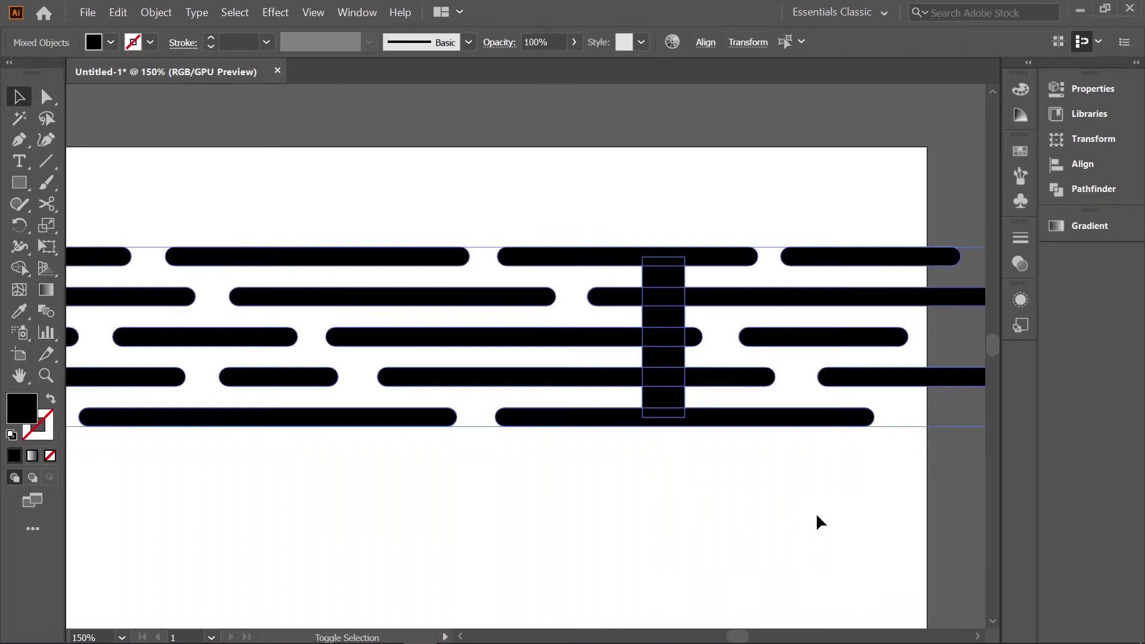
# Step: Merge the vertical bar with the crossing dashes using the Shape Builder tool
pyautogui.press('shift+m')
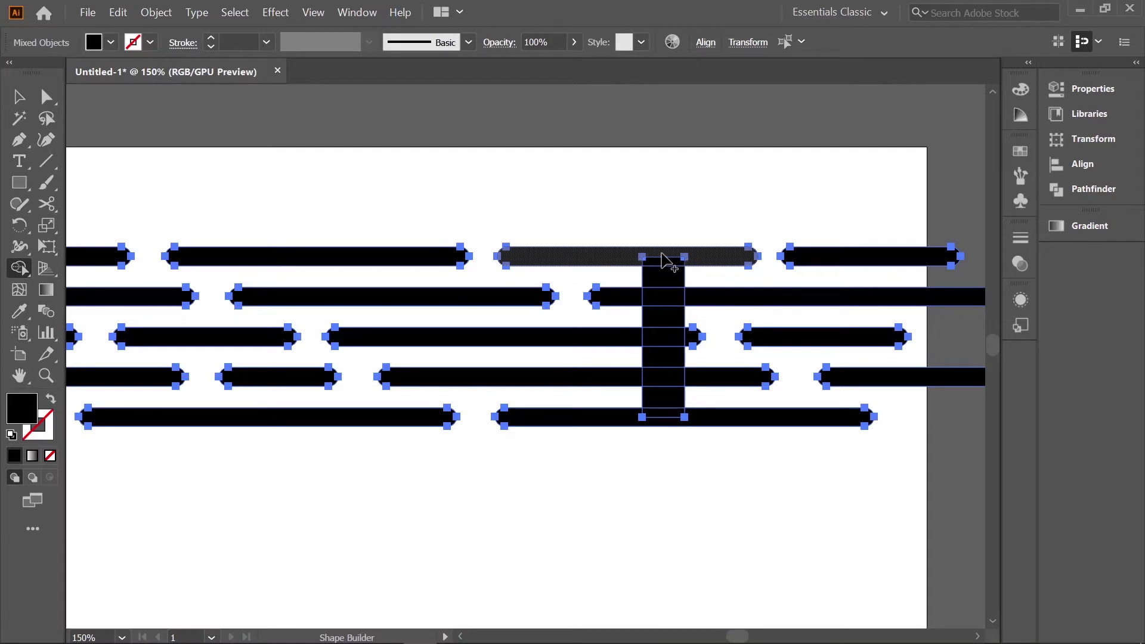
pyautogui.click(666, 263)
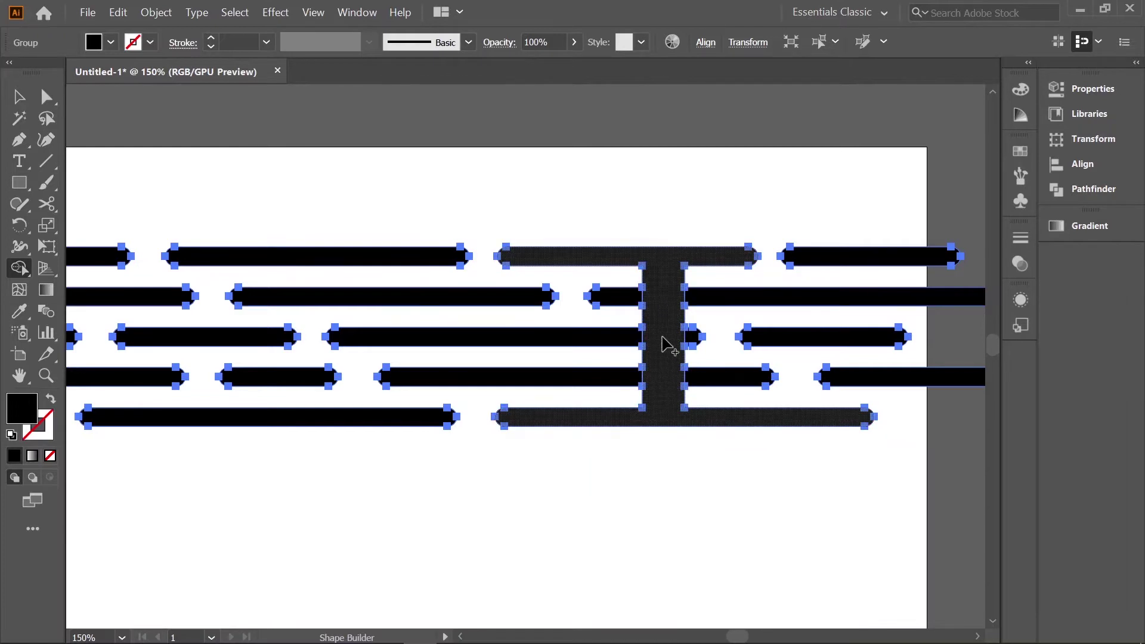
pyautogui.click(666, 347)
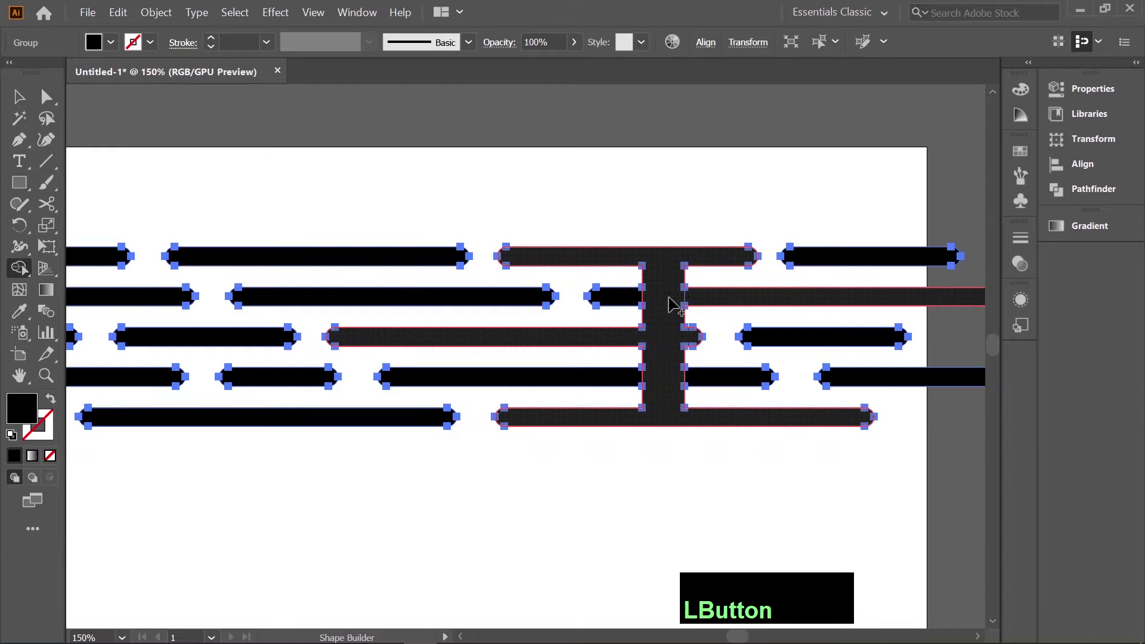
pyautogui.click(669, 387)
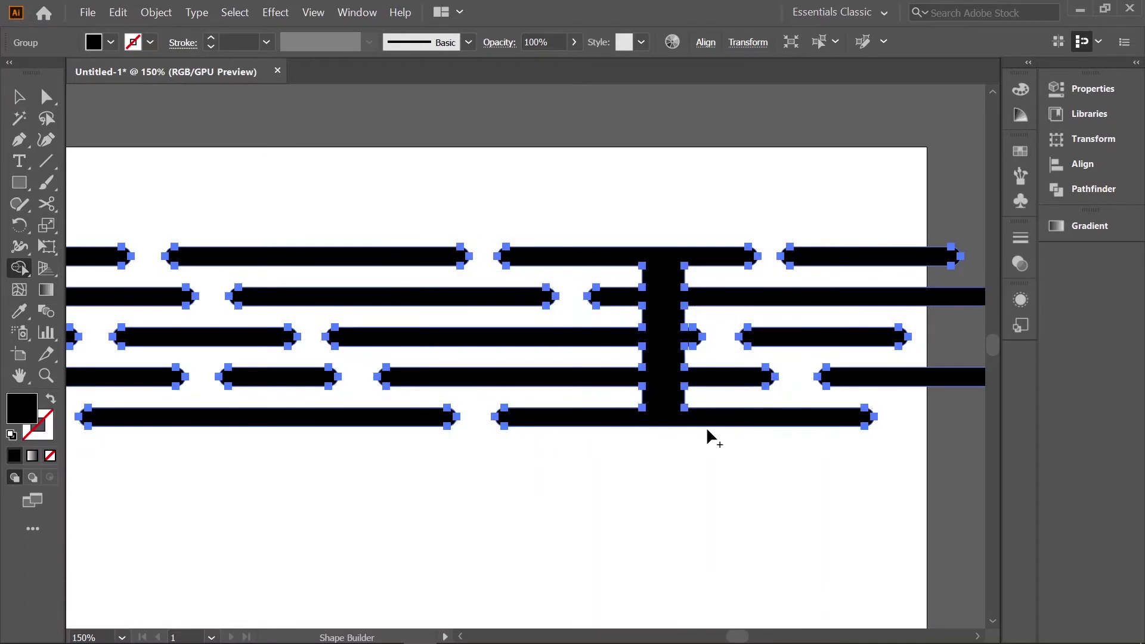
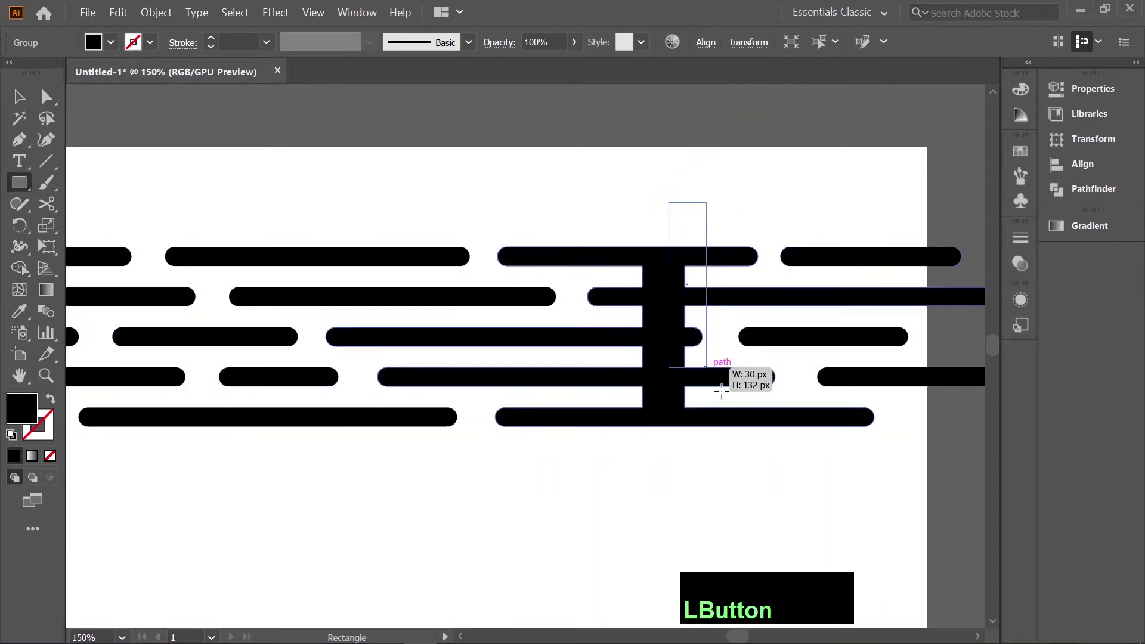
# Step: Select the rectangle with the dash artwork and Alt-remove the regions right of the bar
pyautogui.press('v')
pyautogui.click(637, 163)
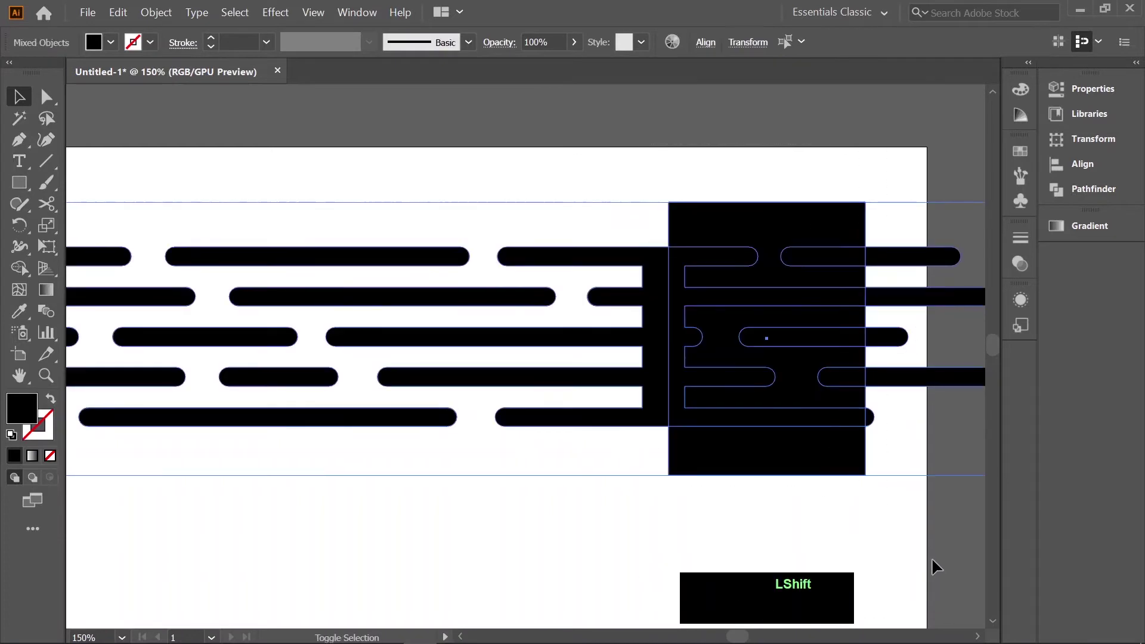
pyautogui.press('shift+m')
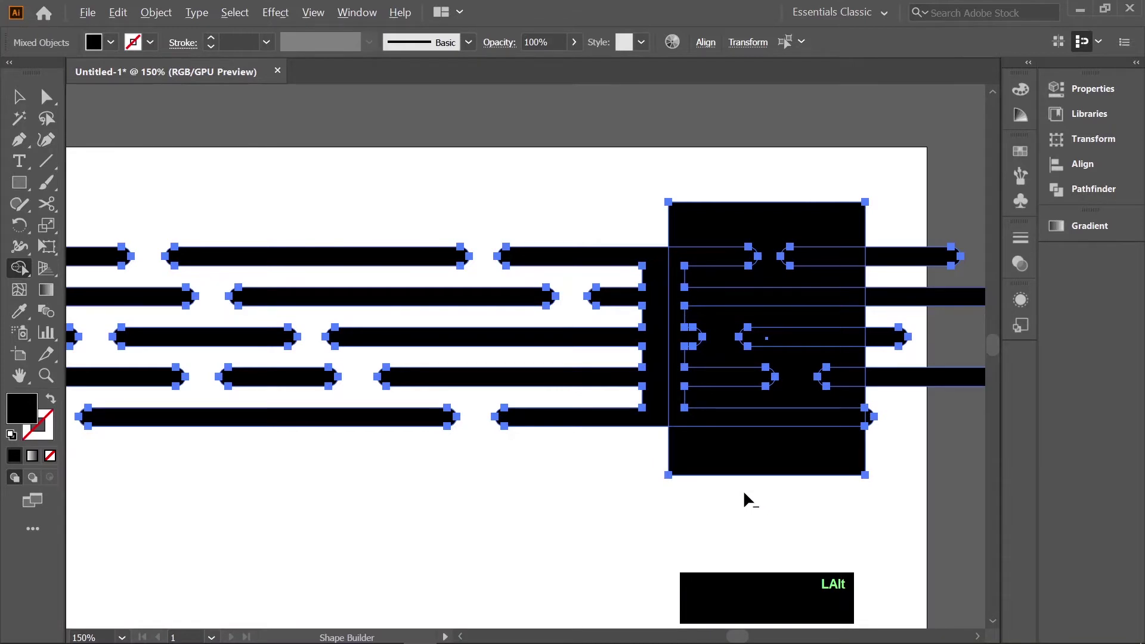
pyautogui.click(750, 496)
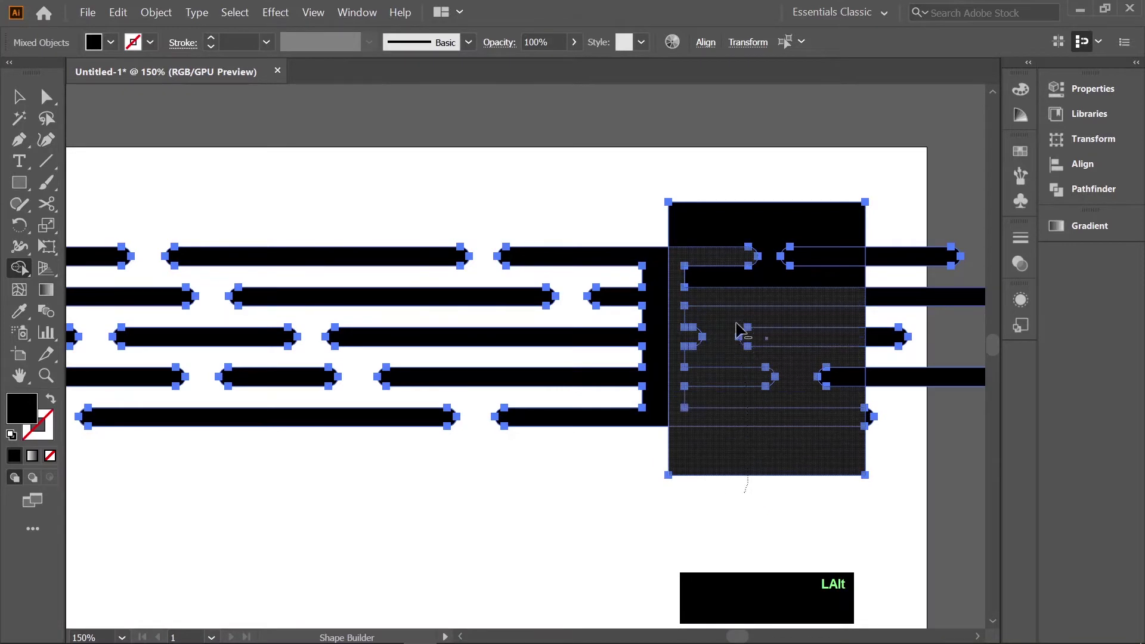
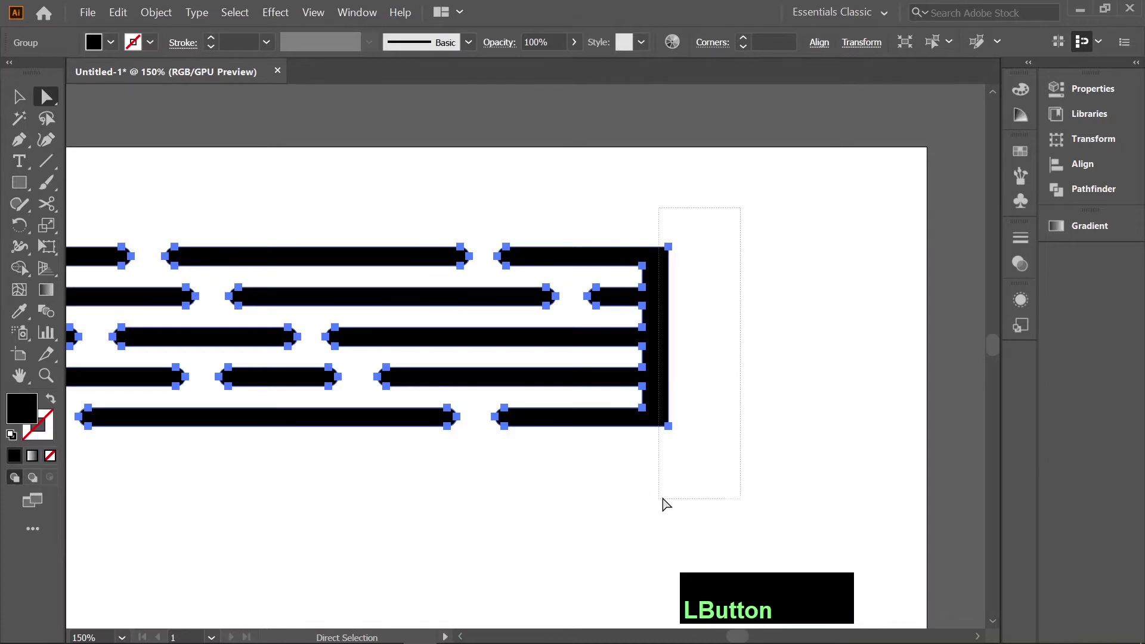
# Step: Move the shape against the bar's right end and zoom in on it
pyautogui.press('z')
pyautogui.click(675, 337)
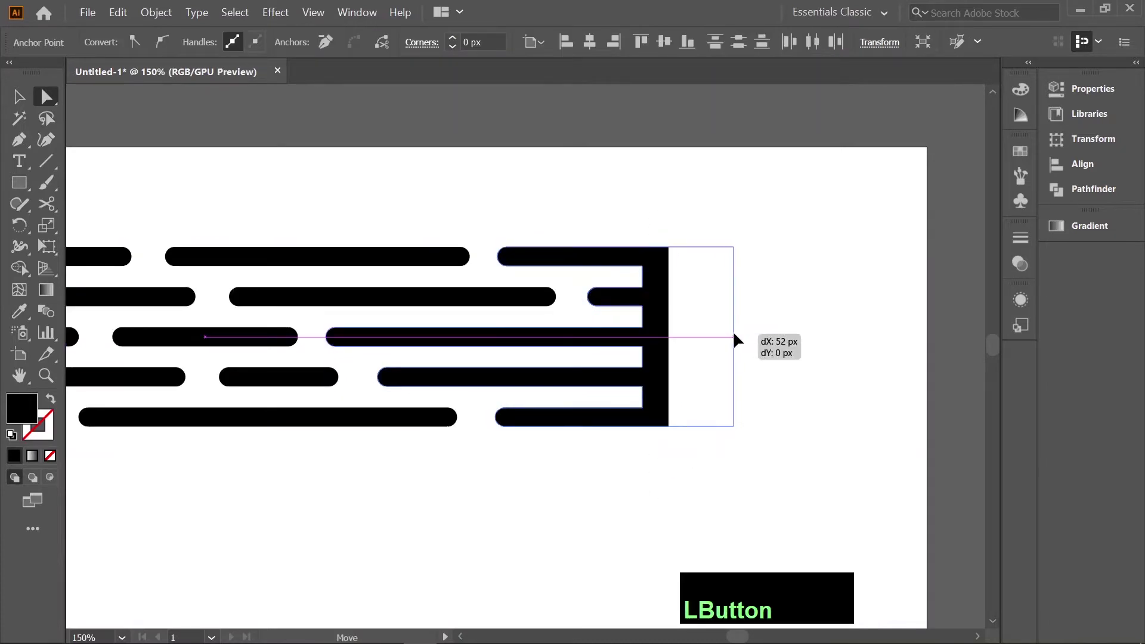
pyautogui.press('z')
pyautogui.click(732, 270)
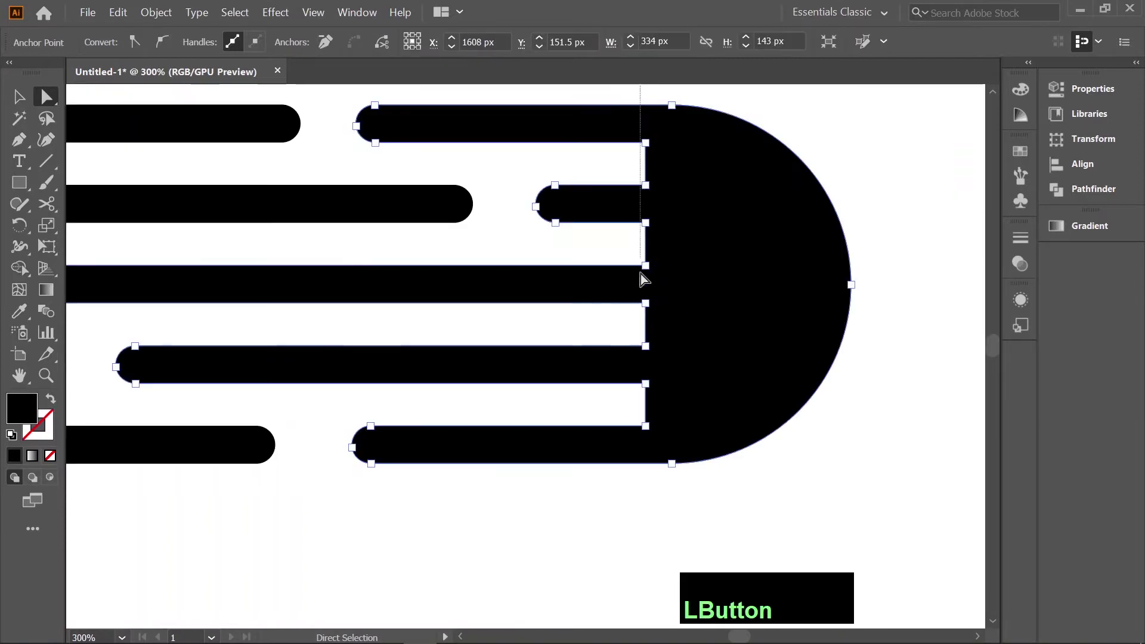
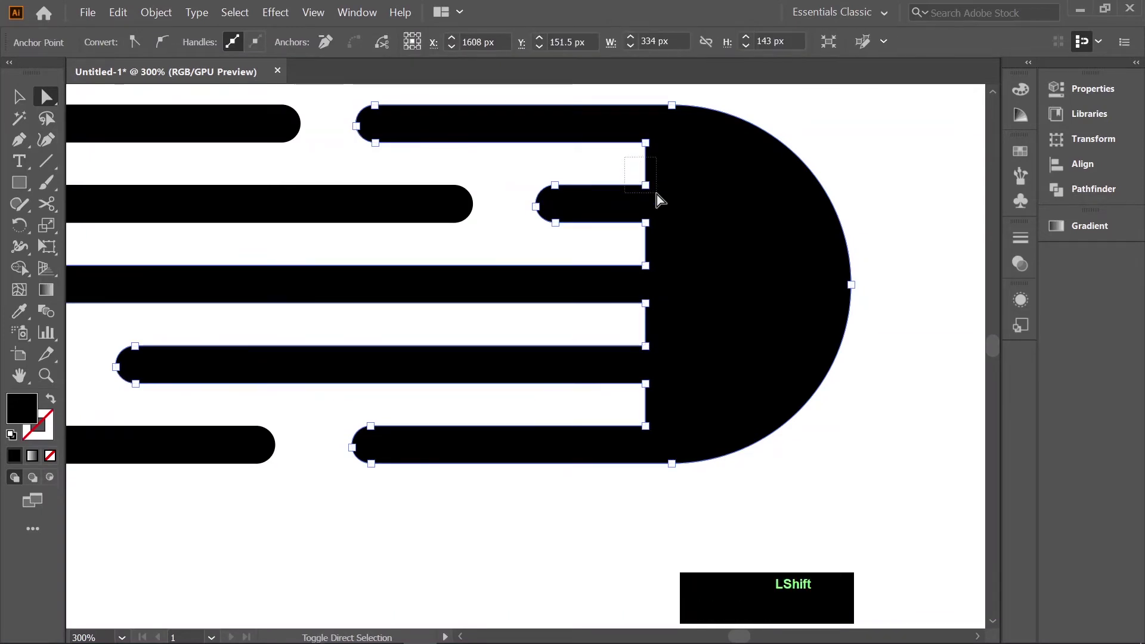
# Step: Direct-select the inner corner anchors where the dashes meet the cap
pyautogui.click(632, 160)
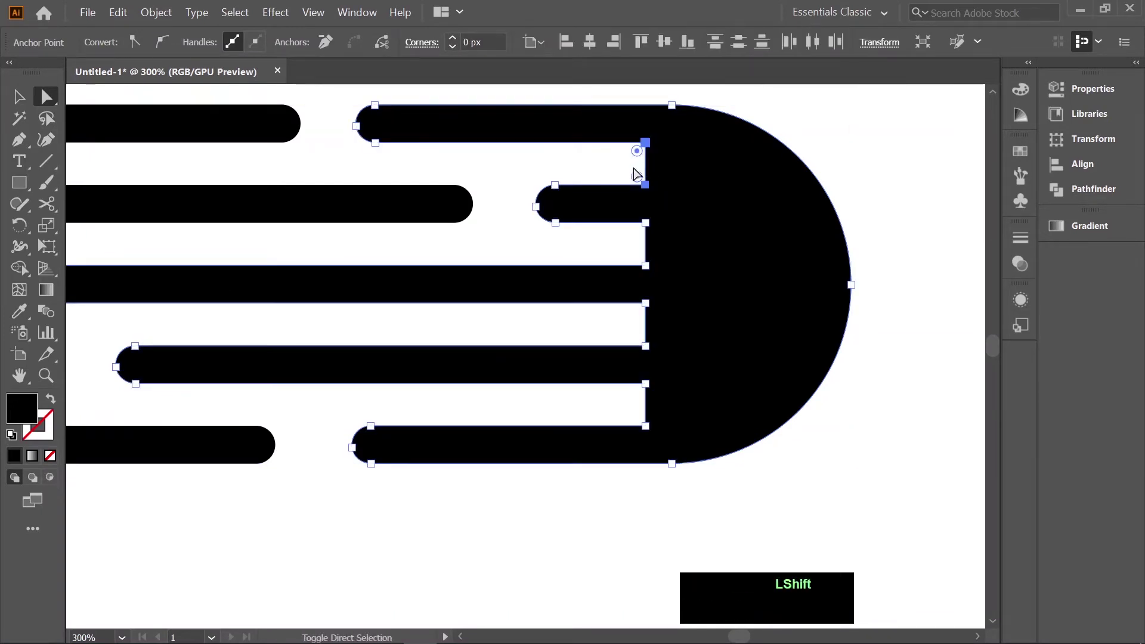
pyautogui.click(645, 245)
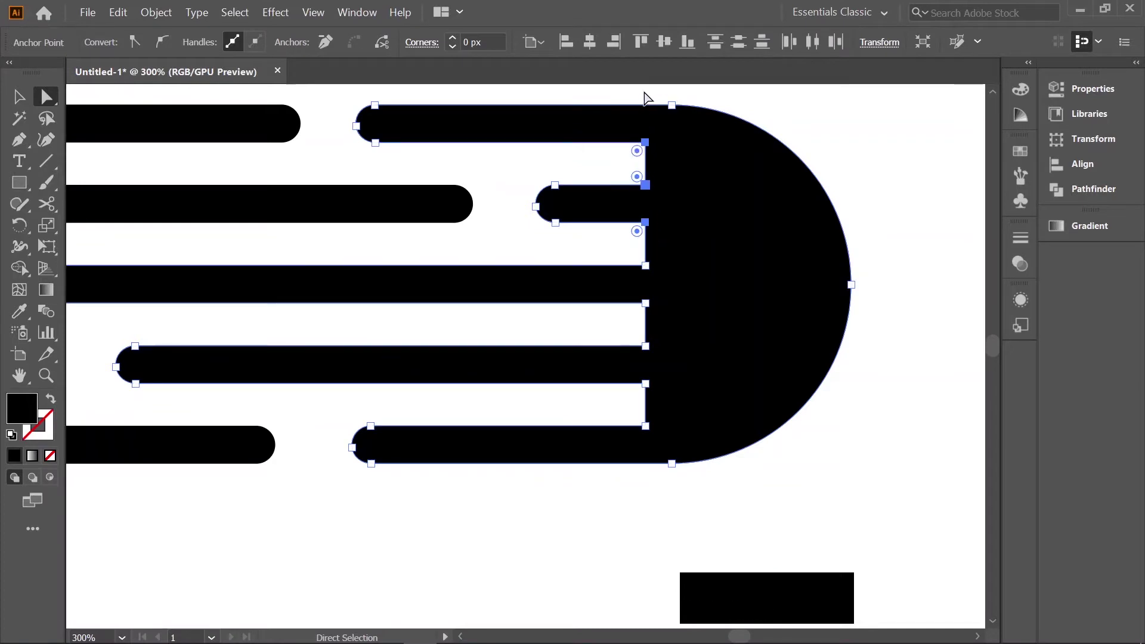
pyautogui.click(643, 138)
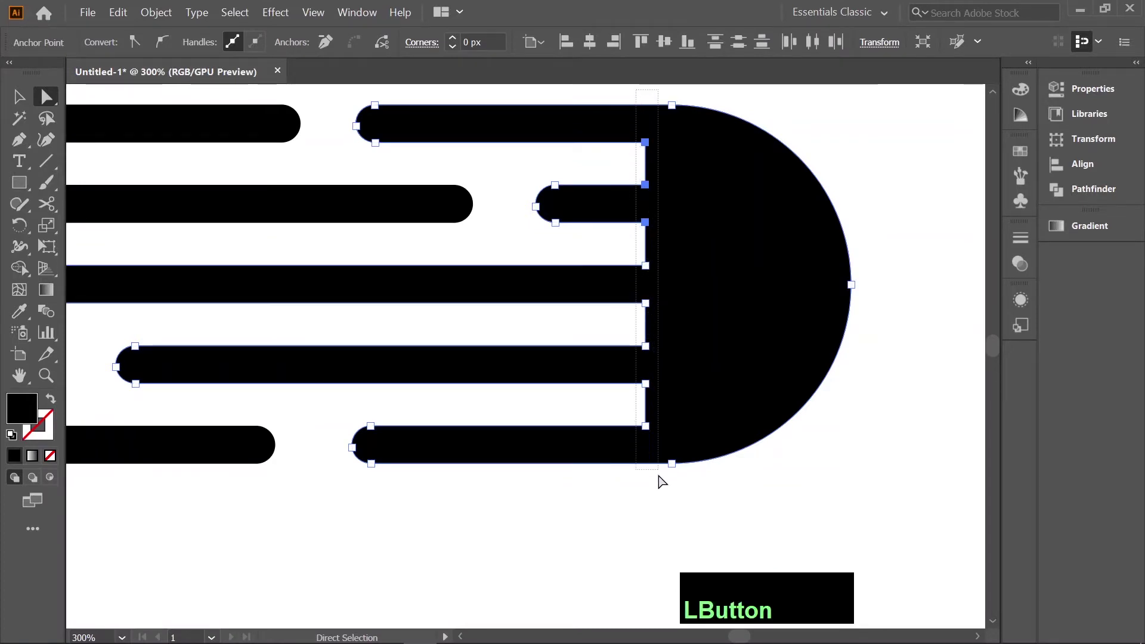
# Step: Zoom and select the last inner corner anchors for rounding
pyautogui.press('z')
pyautogui.click(642, 395)
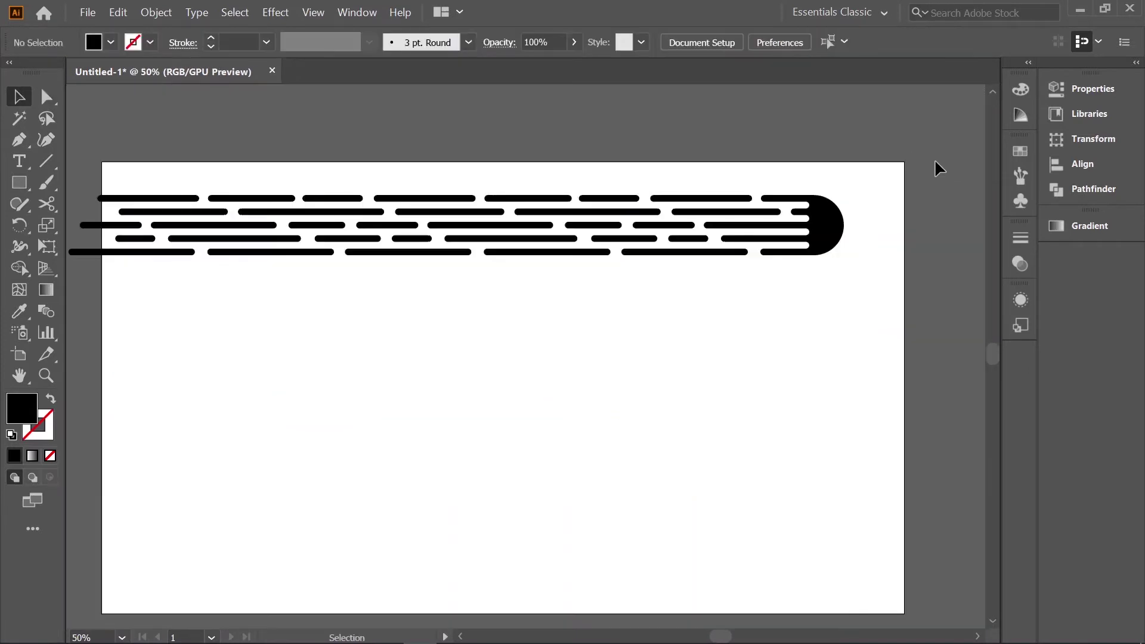
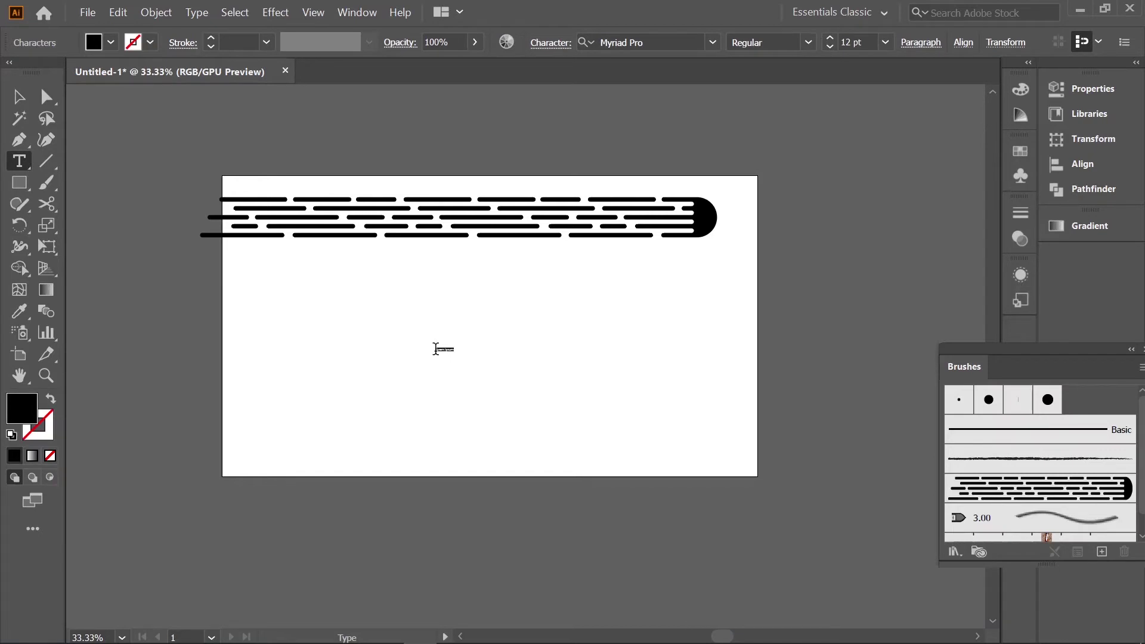
# Step: Add the text 'Hi' and convert it to outlined letter shapes with thin outlines only
pyautogui.write('hi')
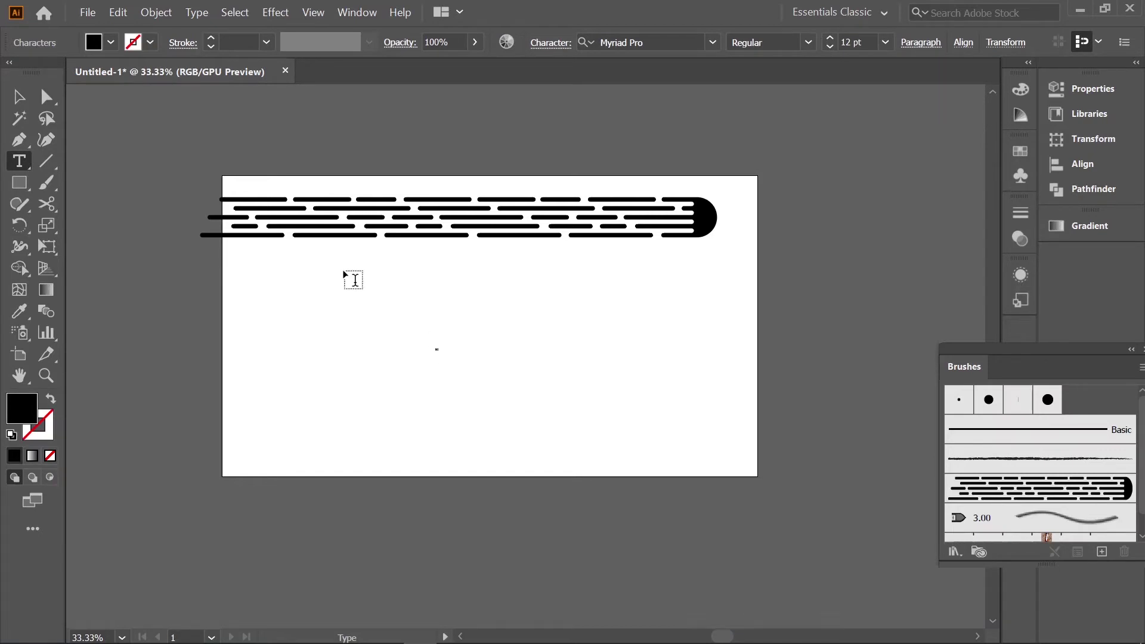
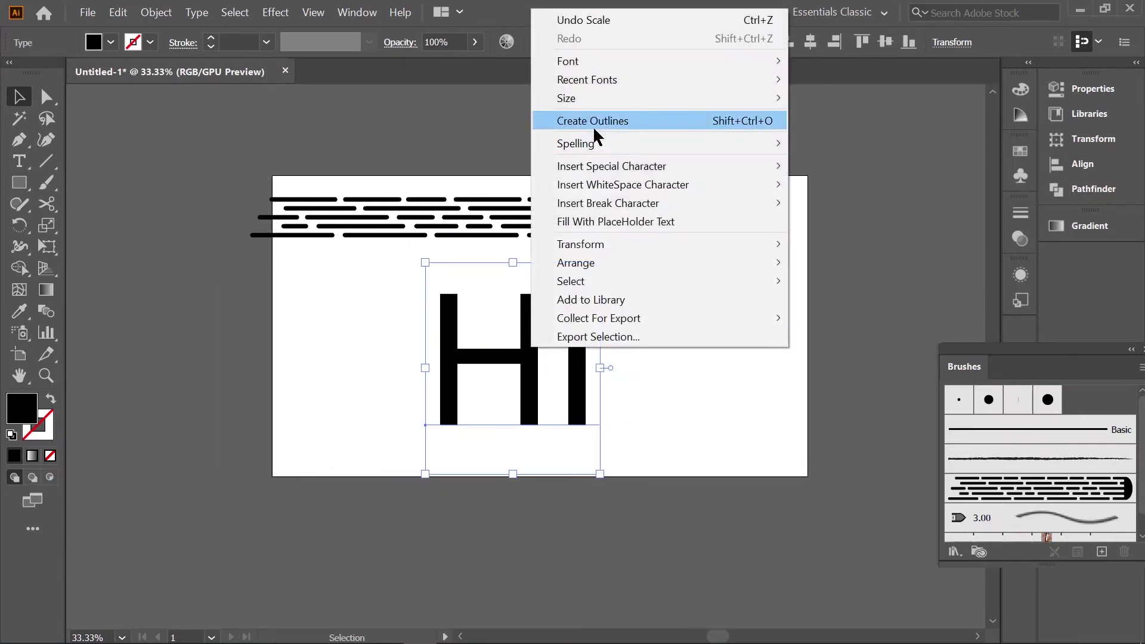
pyautogui.click(599, 132)
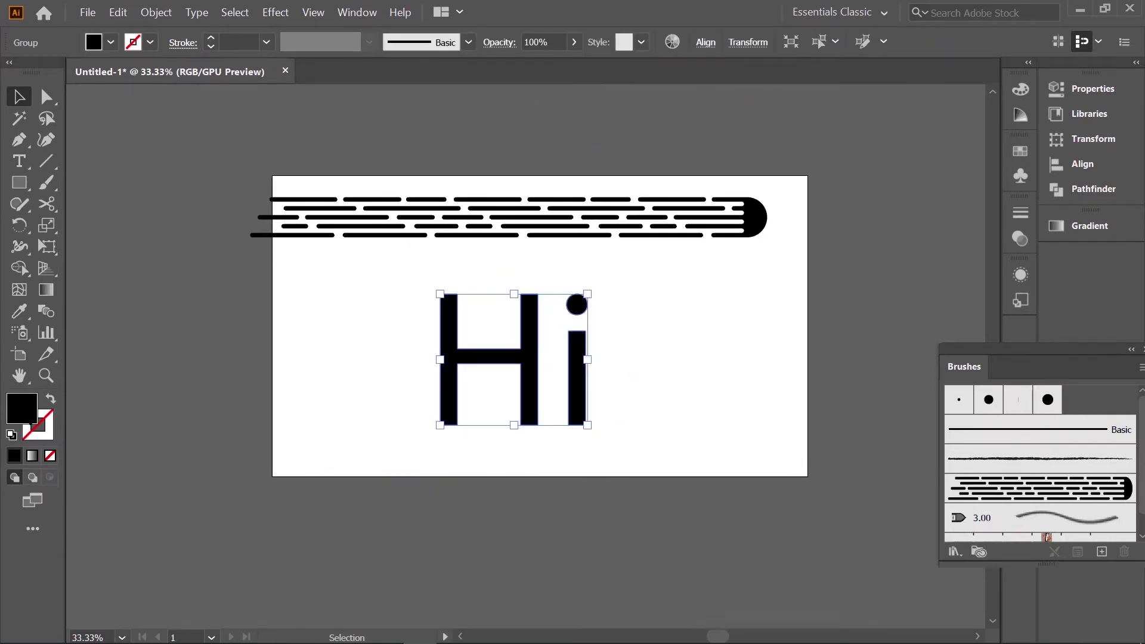
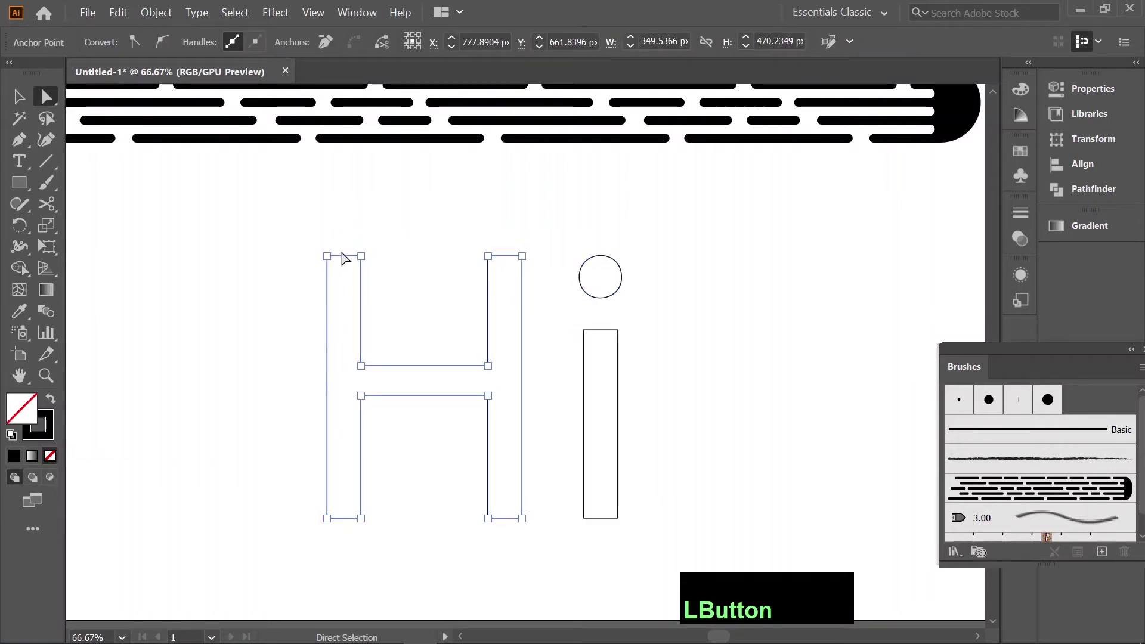
# Step: Ungroup the letters and release the H outline into separate compound-path pieces
pyautogui.press('Delete')
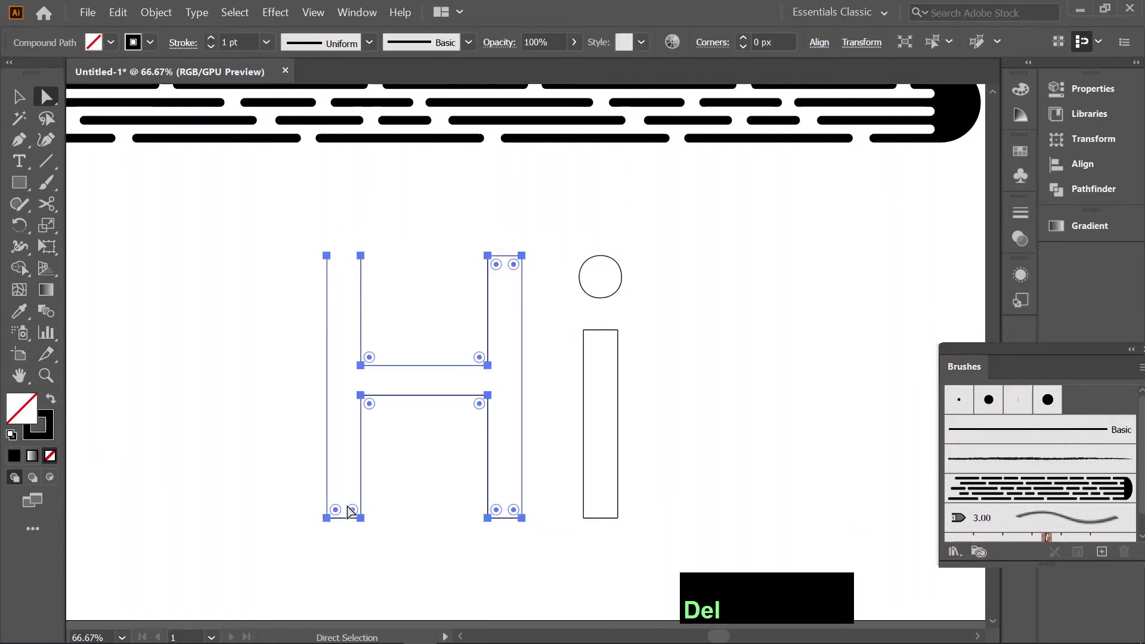
pyautogui.click(347, 506)
pyautogui.press('Delete')
pyautogui.click(526, 218)
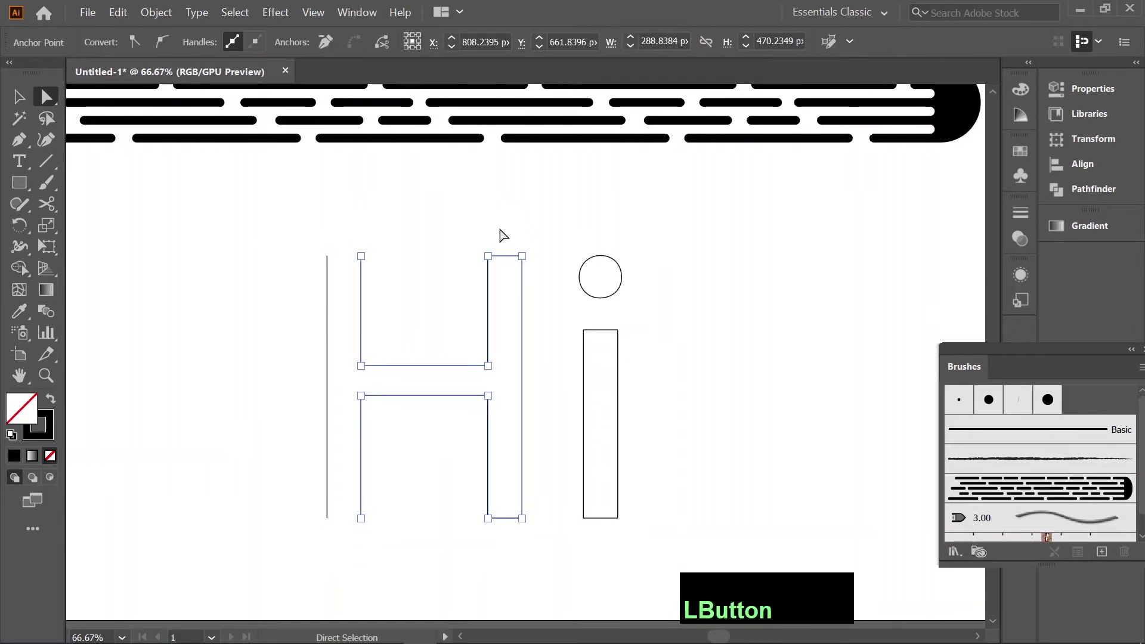
pyautogui.press('Delete')
pyautogui.click(556, 295)
pyautogui.click(95, 184)
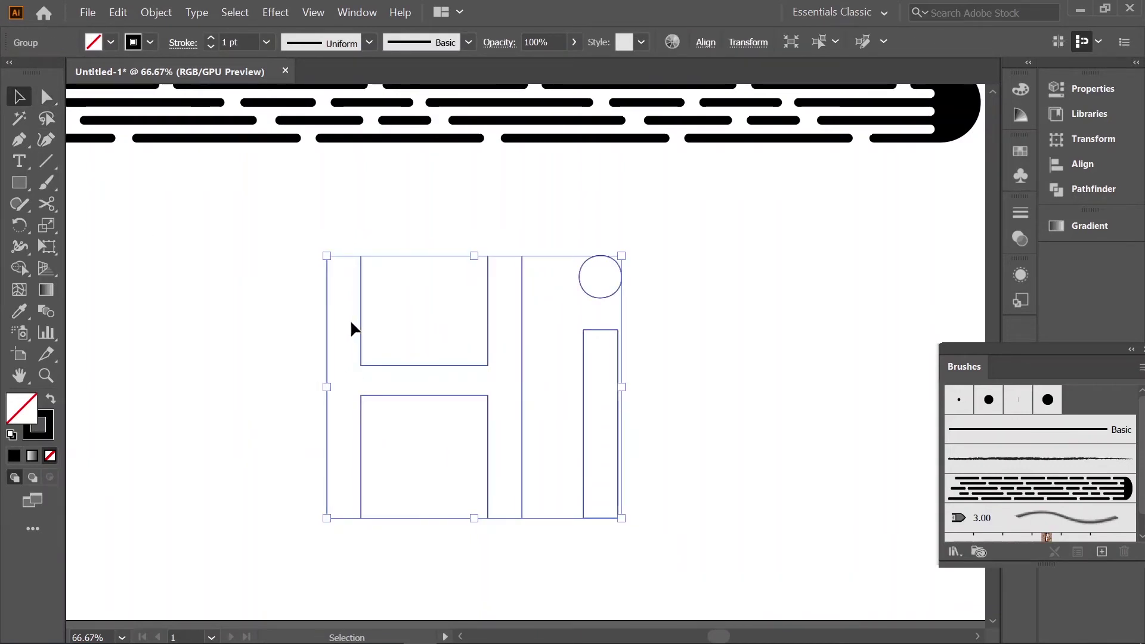
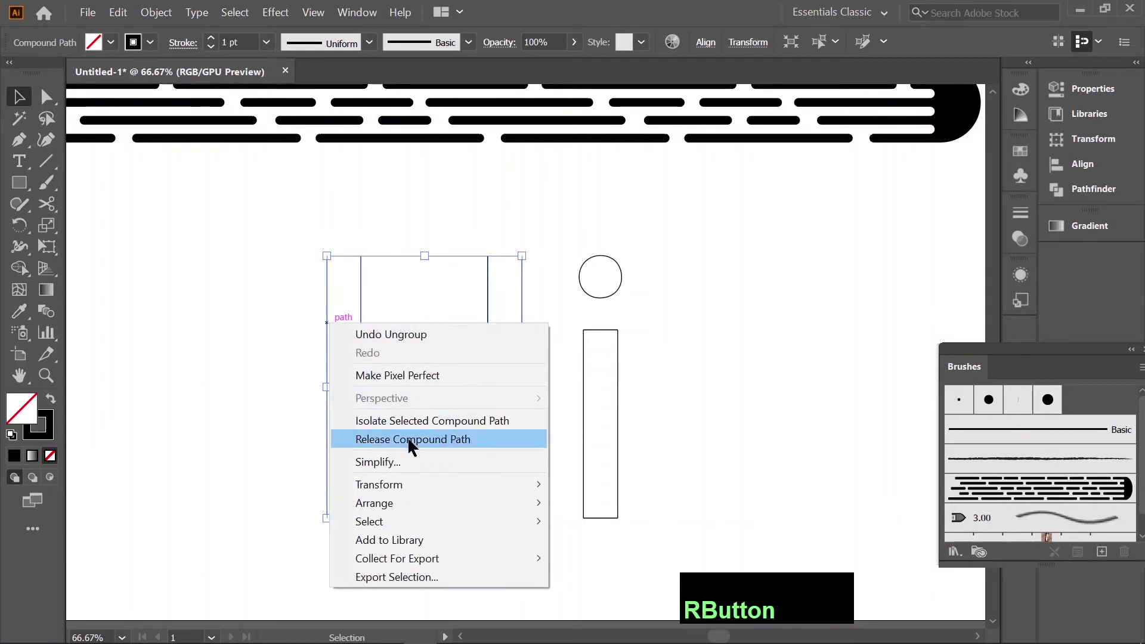
pyautogui.click(428, 443)
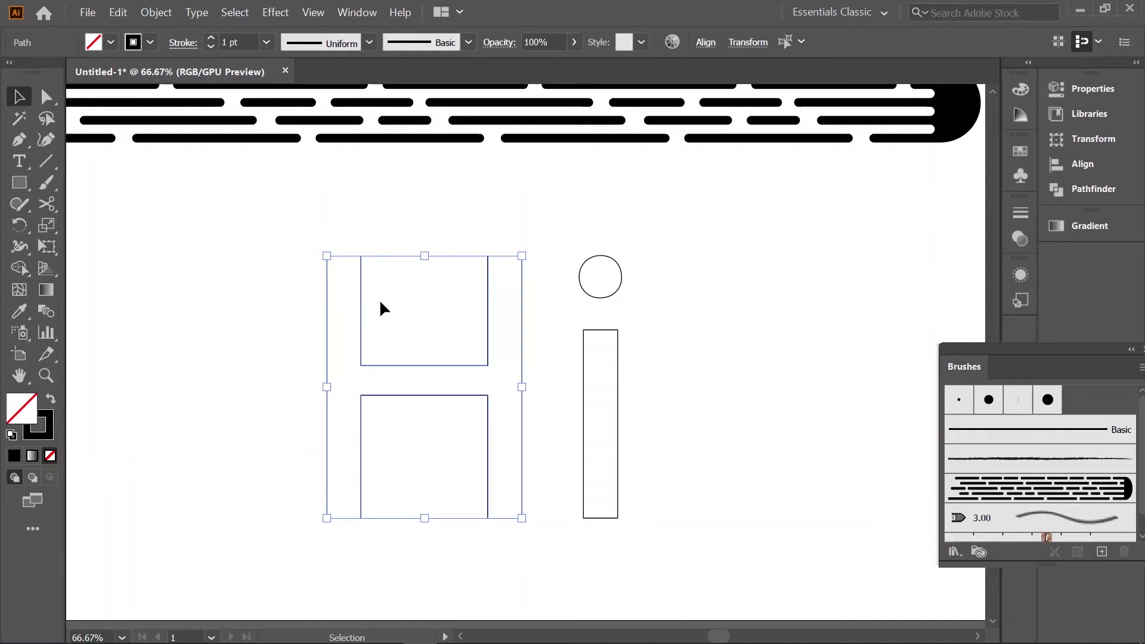
# Step: Delete the H's left and right outer edges, leaving two open bracket shapes
pyautogui.click(316, 306)
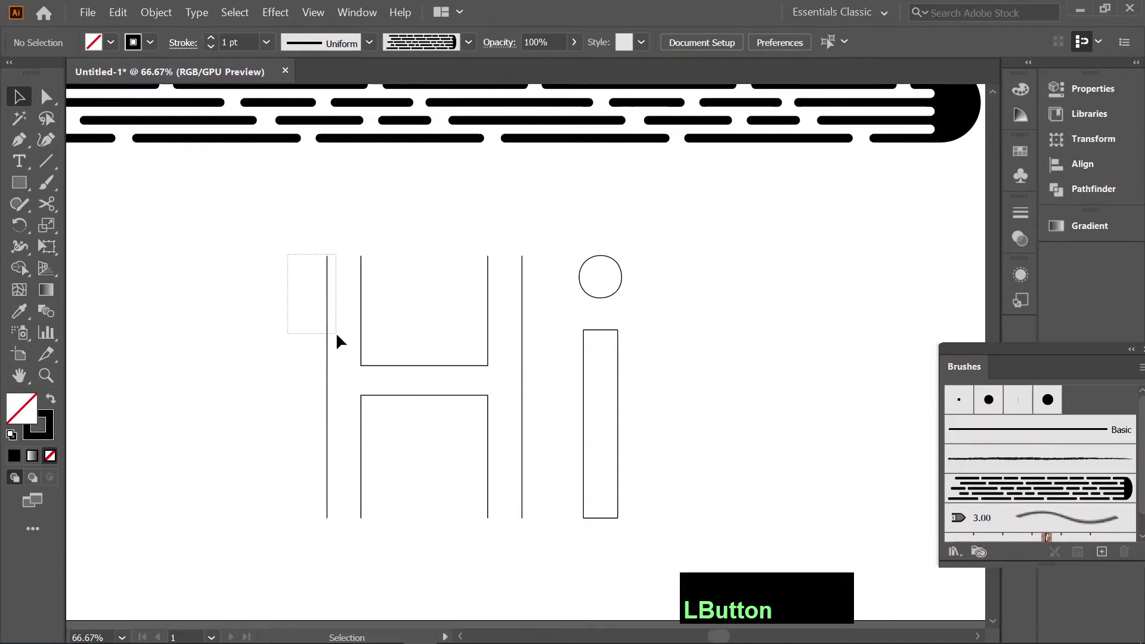
pyautogui.press('Delete')
pyautogui.click(548, 352)
pyautogui.press('Delete')
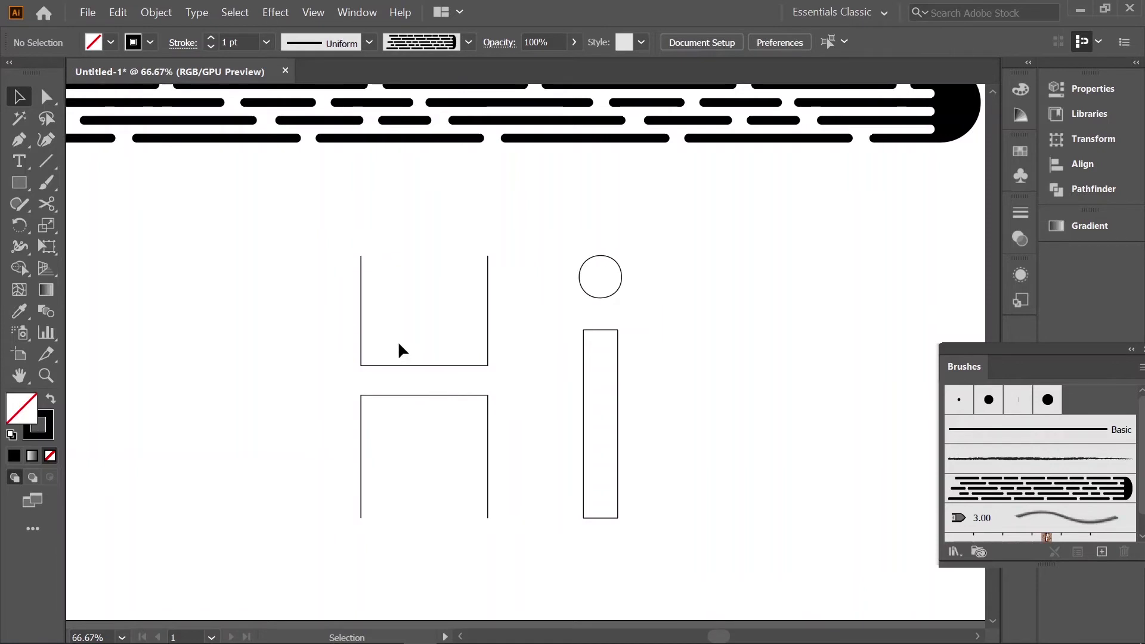
pyautogui.click(392, 371)
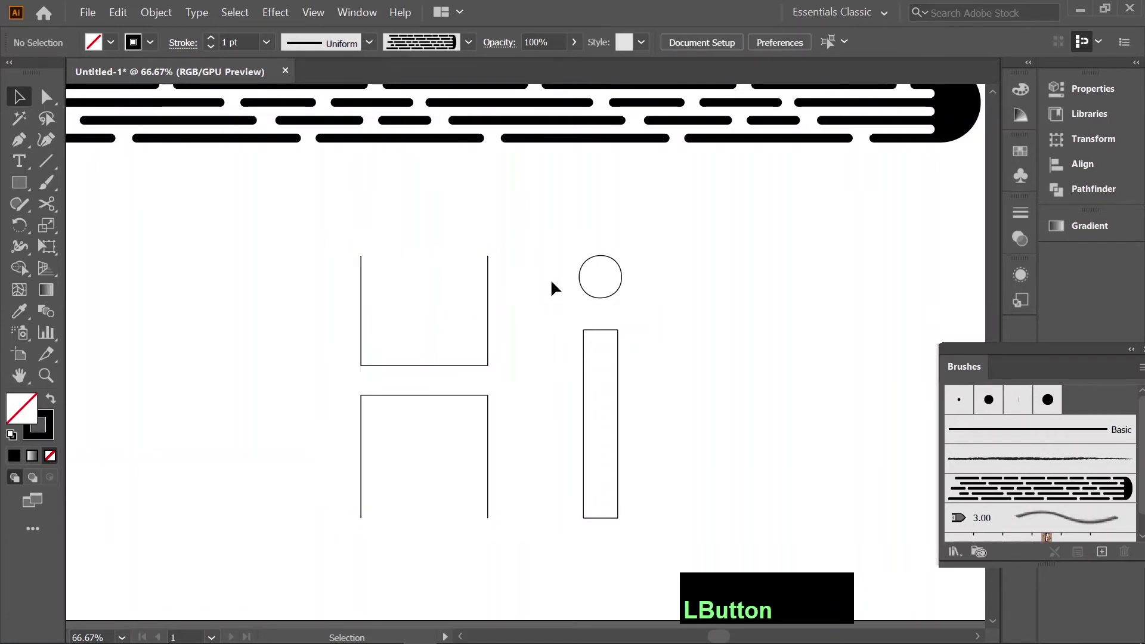
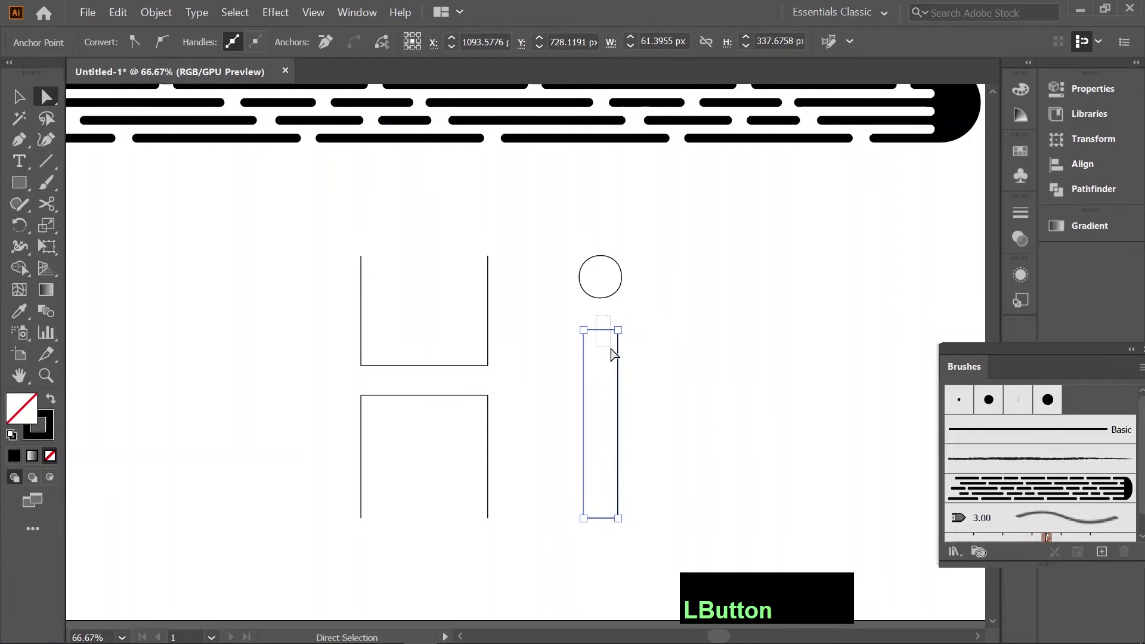
# Step: Delete the top, bottom and right segments of the i's rectangular stem
pyautogui.press('Delete')
pyautogui.click(602, 499)
pyautogui.press('Delete')
pyautogui.click(658, 378)
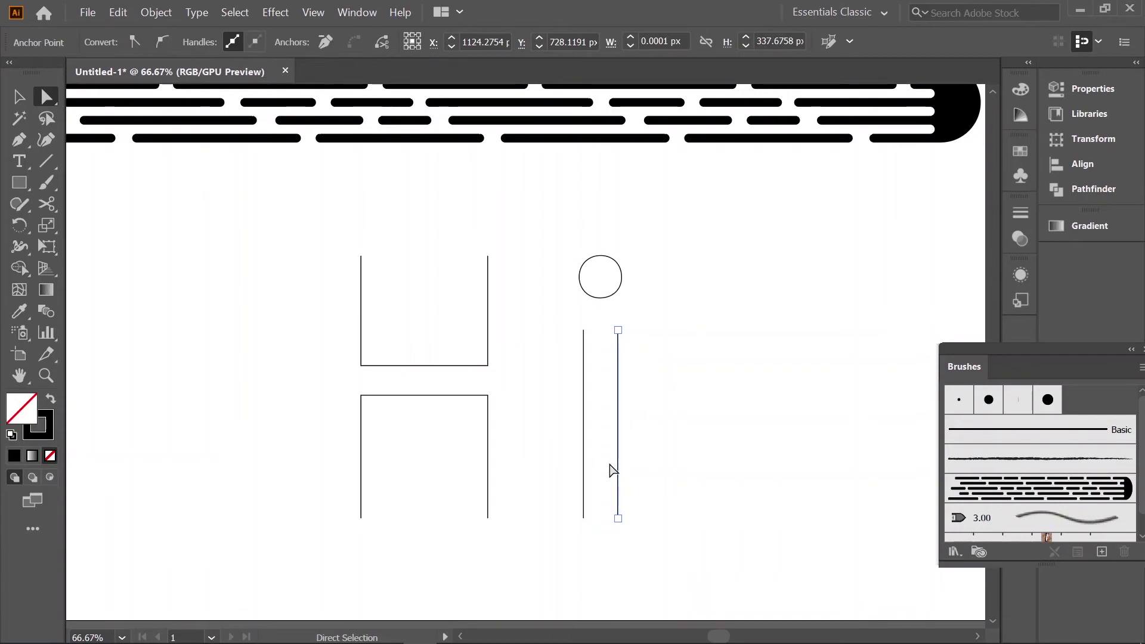
pyautogui.press('Delete')
pyautogui.press('Delete')
# Step: Move the remaining vertical stem line to sit centred under the i's dot
pyautogui.click(612, 433)
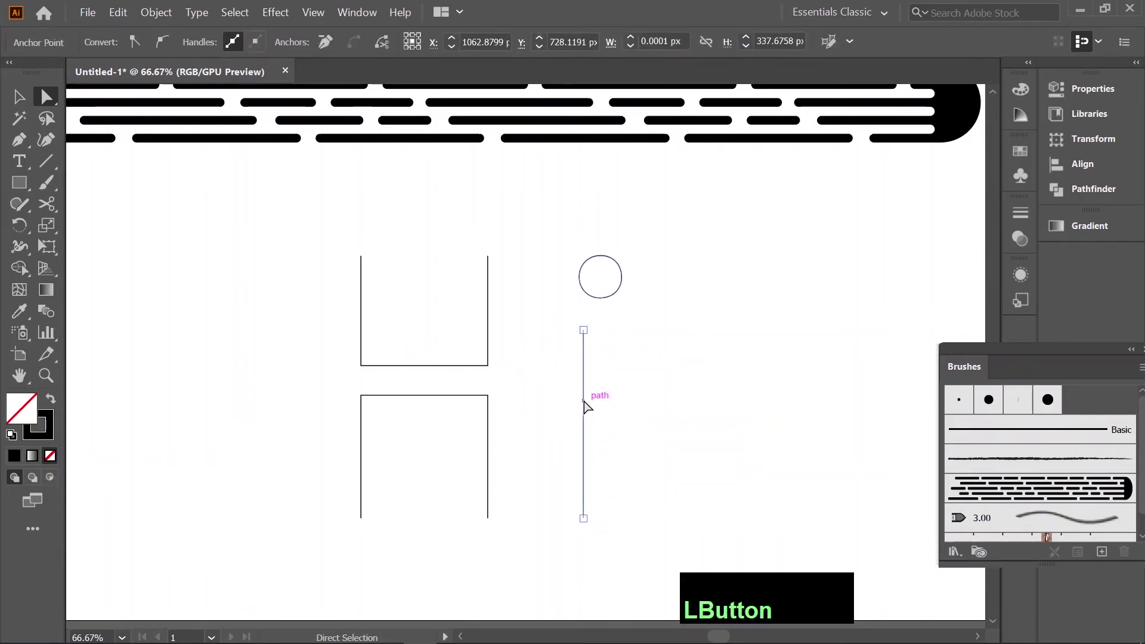
pyautogui.click(589, 400)
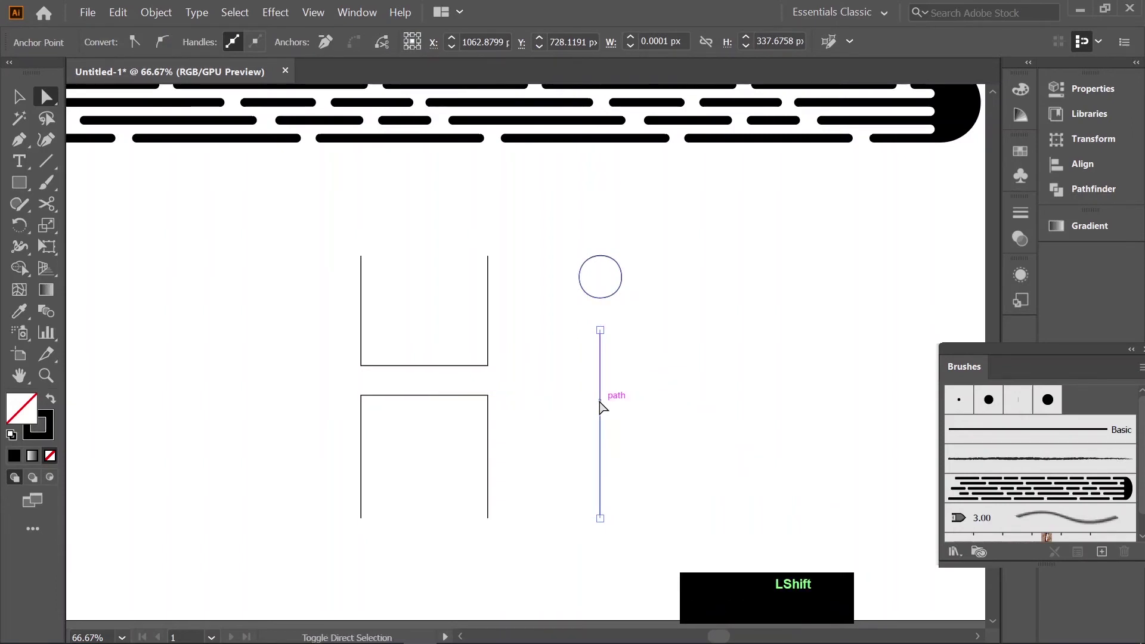
# Step: Apply the custom dashed art brush to both H brackets and nudge the lower part down
pyautogui.press('z')
pyautogui.click(326, 235)
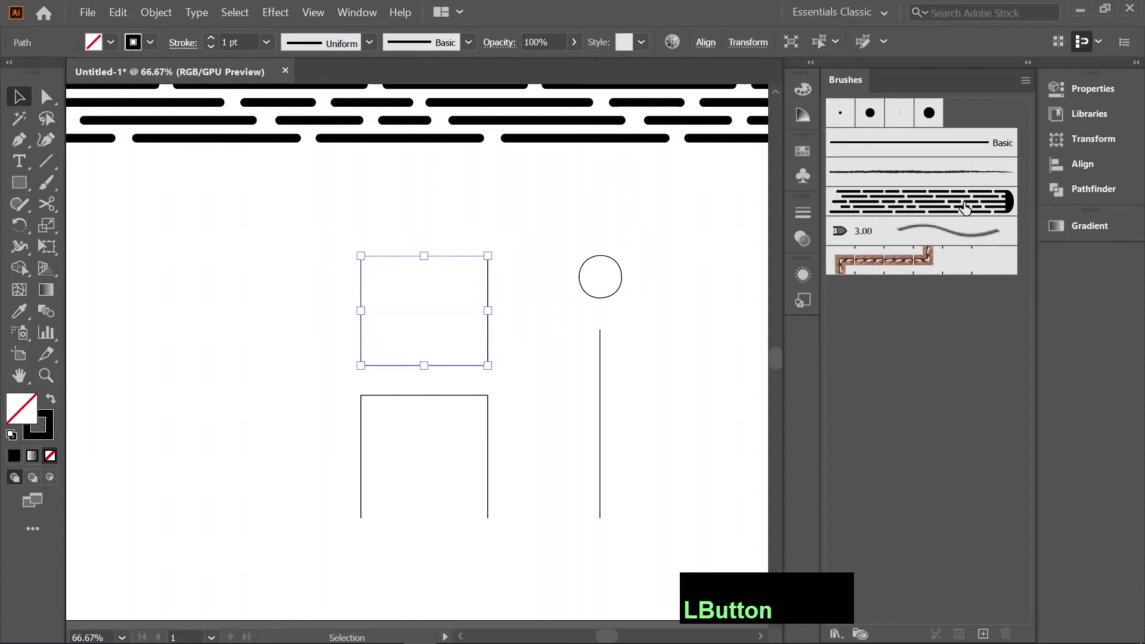
pyautogui.press('ctrl+z')
pyautogui.click(544, 406)
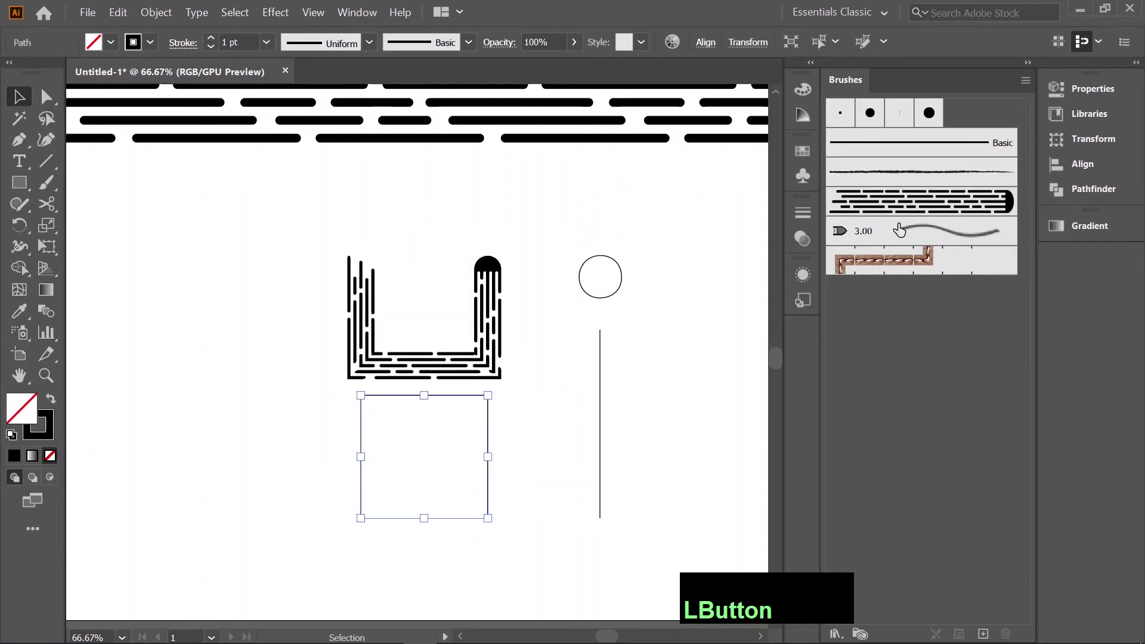
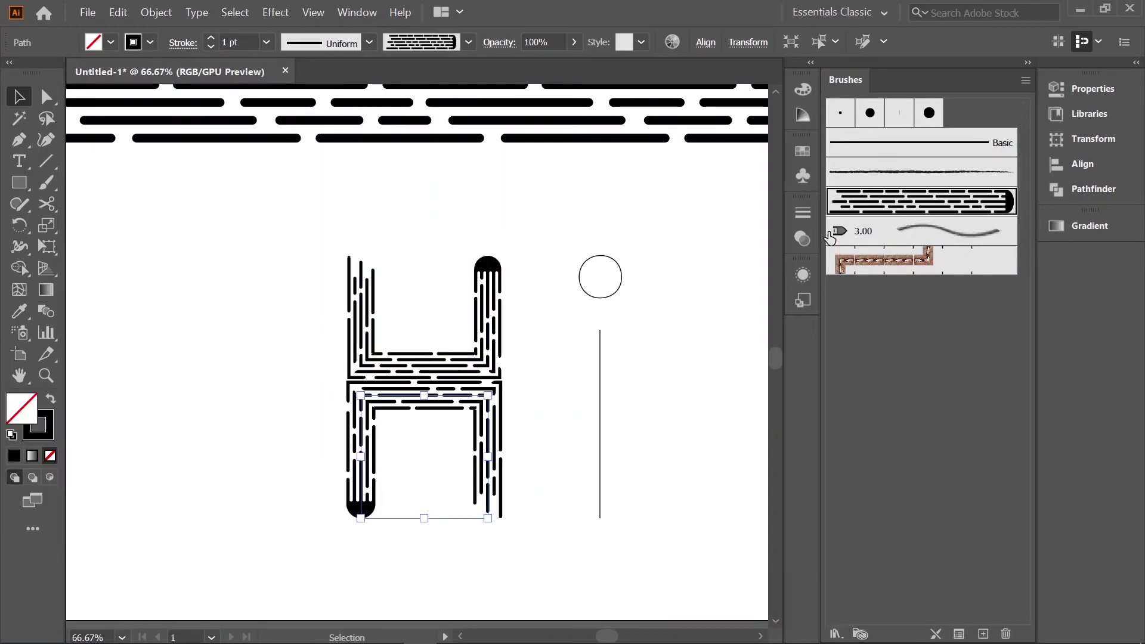
pyautogui.press('Down')
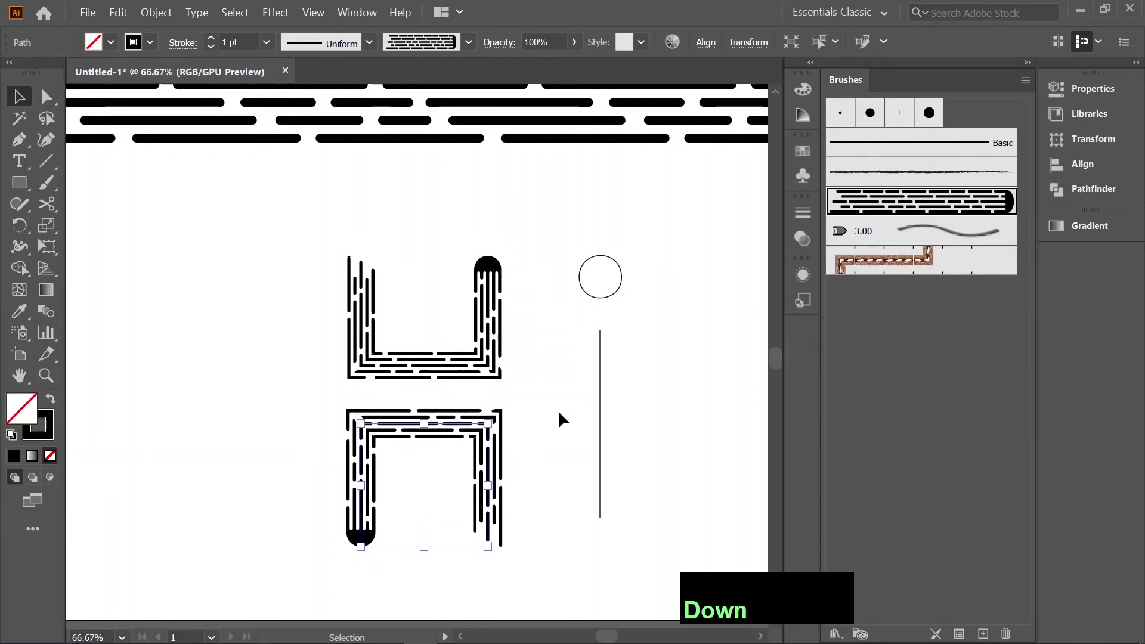
pyautogui.write('ZZZZZZ')
# Step: Apply the dashed brush to the i stem and dot and thicken the stem's stroke
pyautogui.click(706, 295)
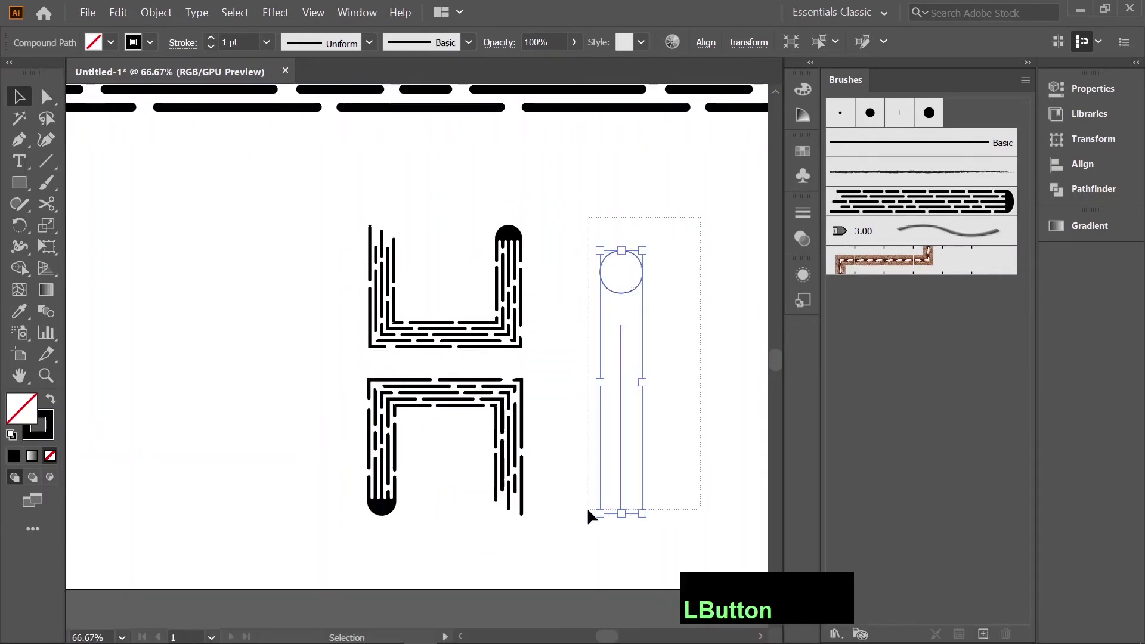
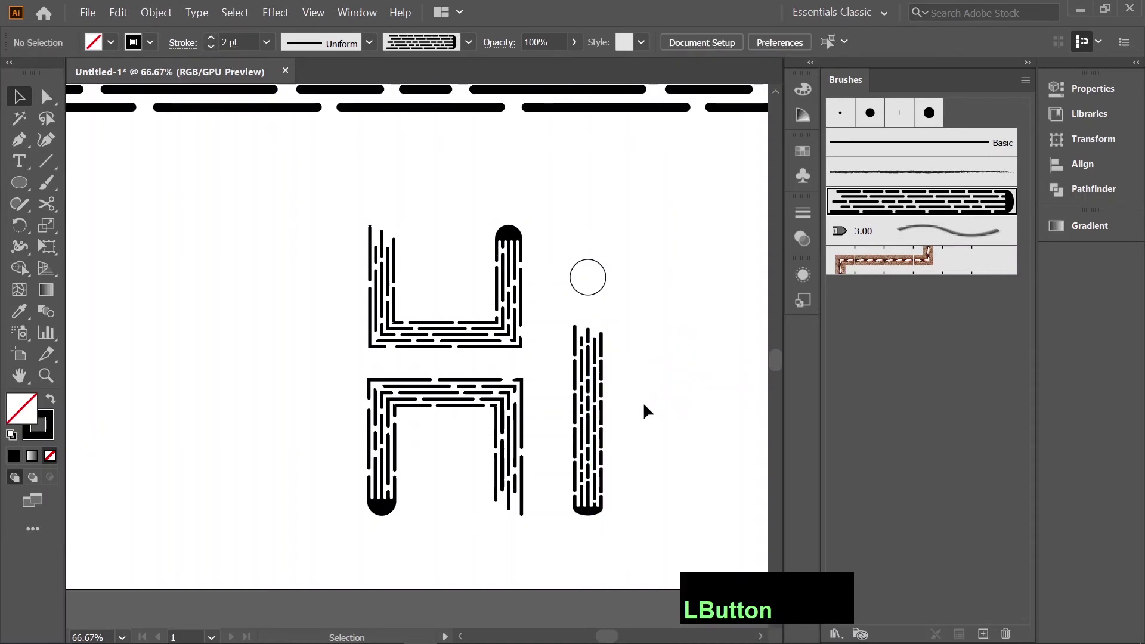
pyautogui.click(575, 415)
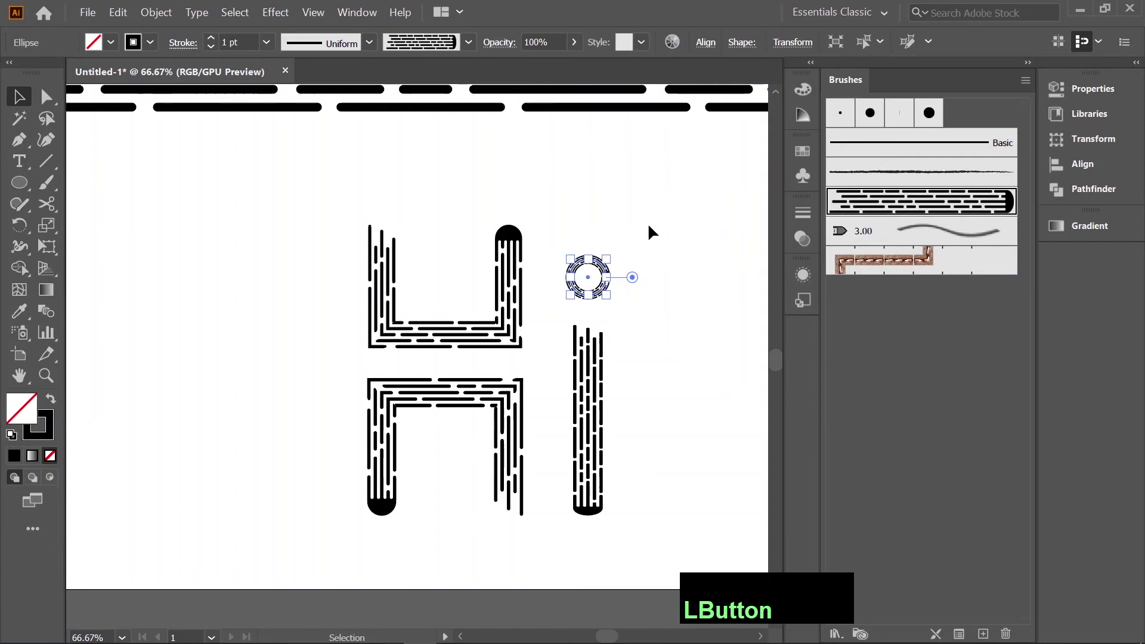
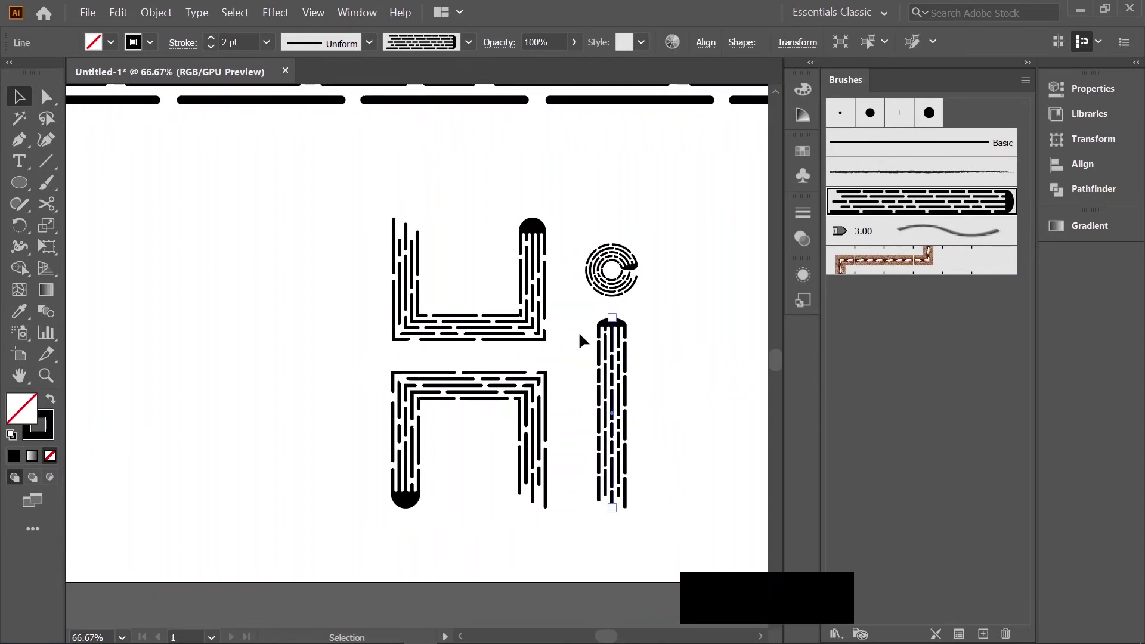
pyautogui.click(689, 436)
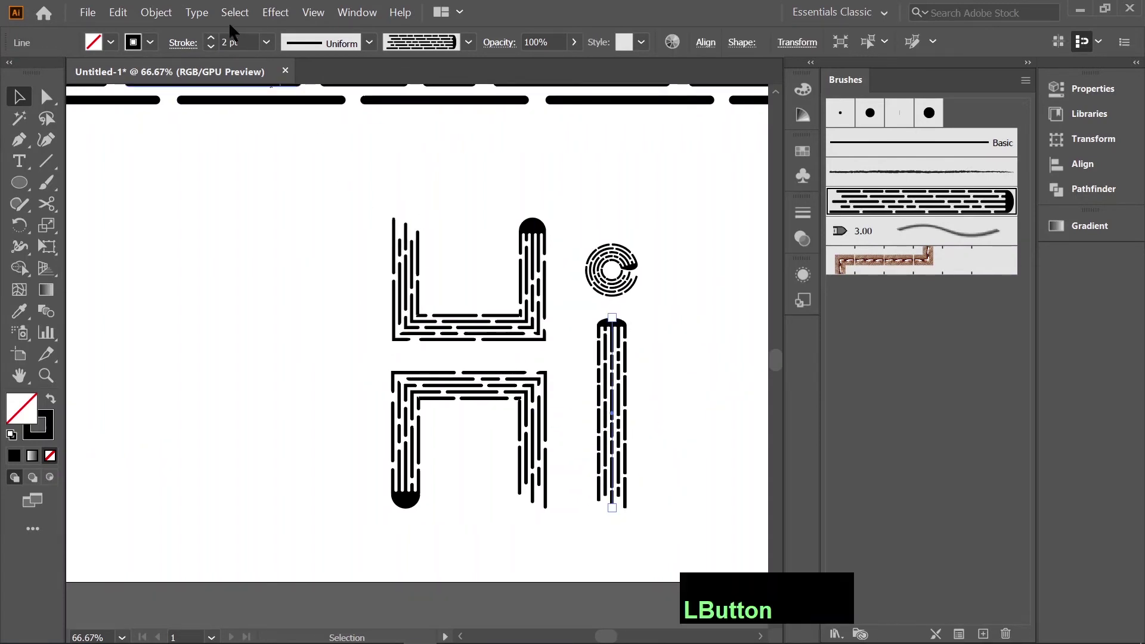
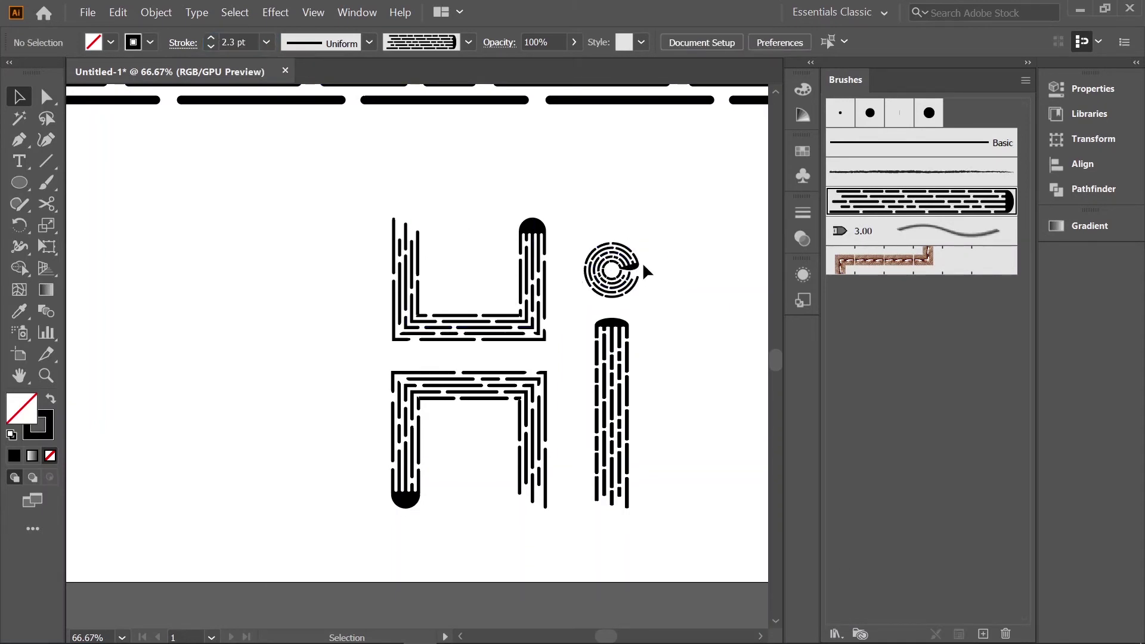
# Step: Expand the H's brushed strokes and combine its pieces into one compound path, then start on the i
pyautogui.click(254, 167)
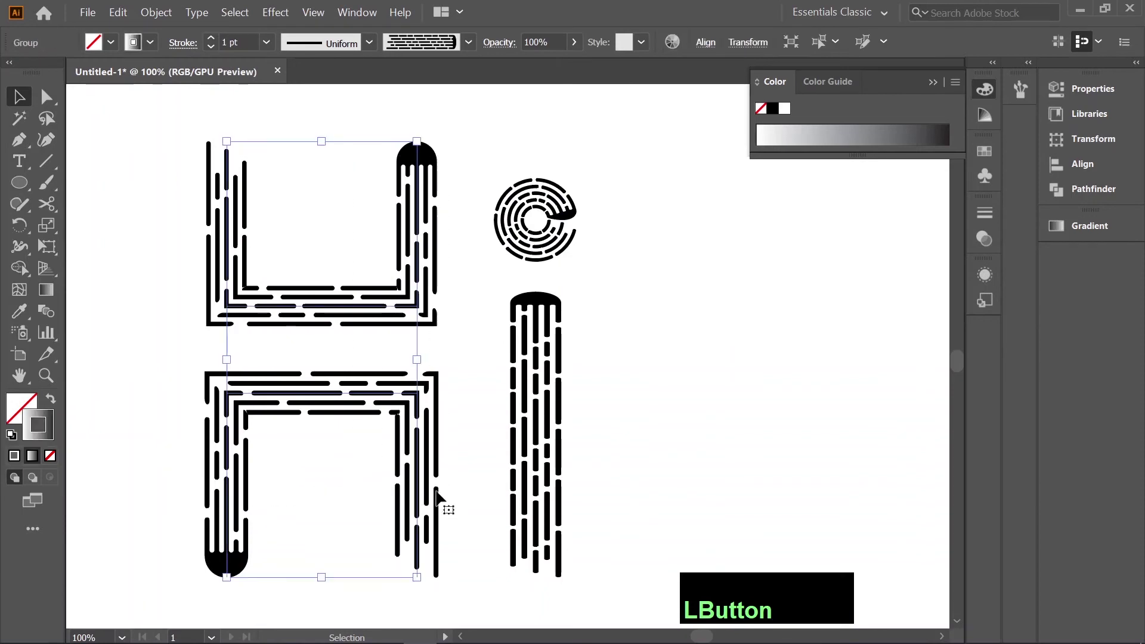
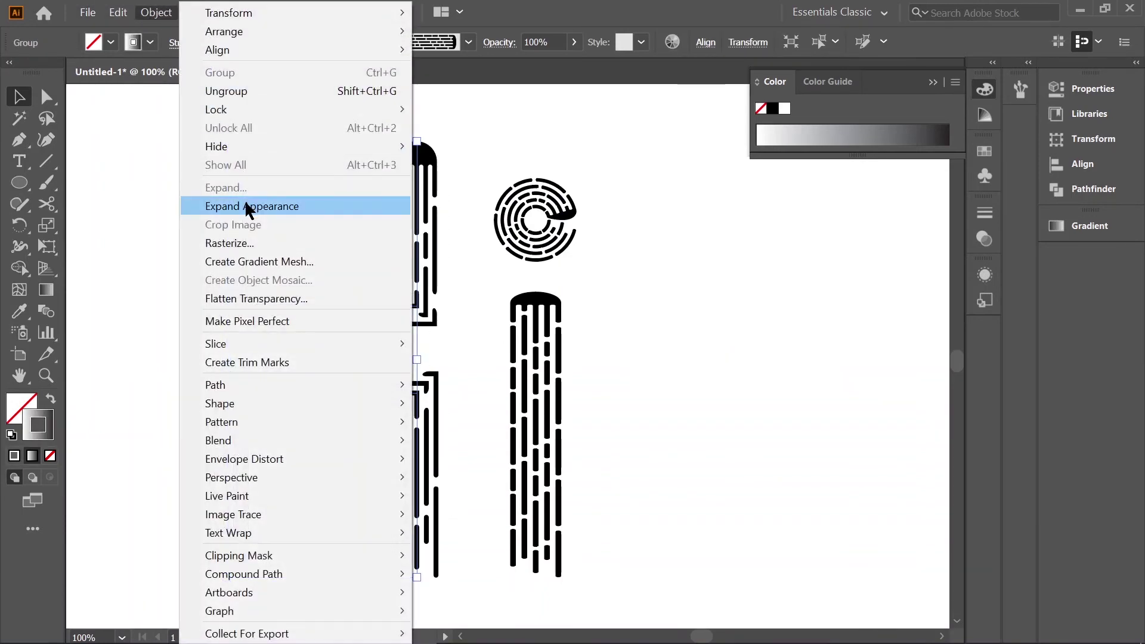
pyautogui.click(252, 208)
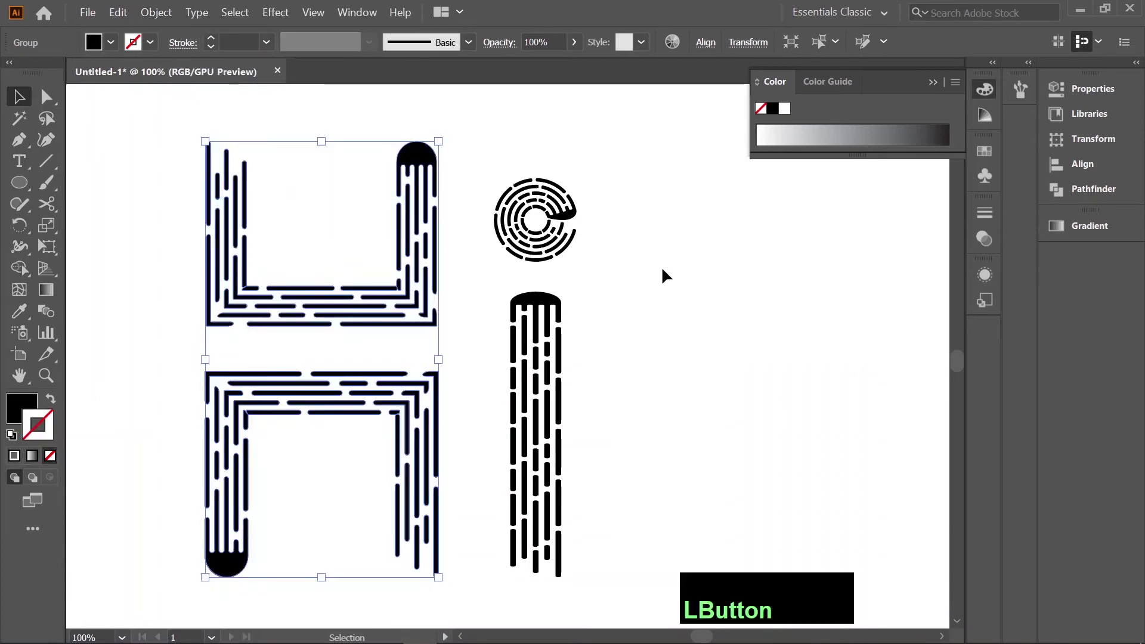
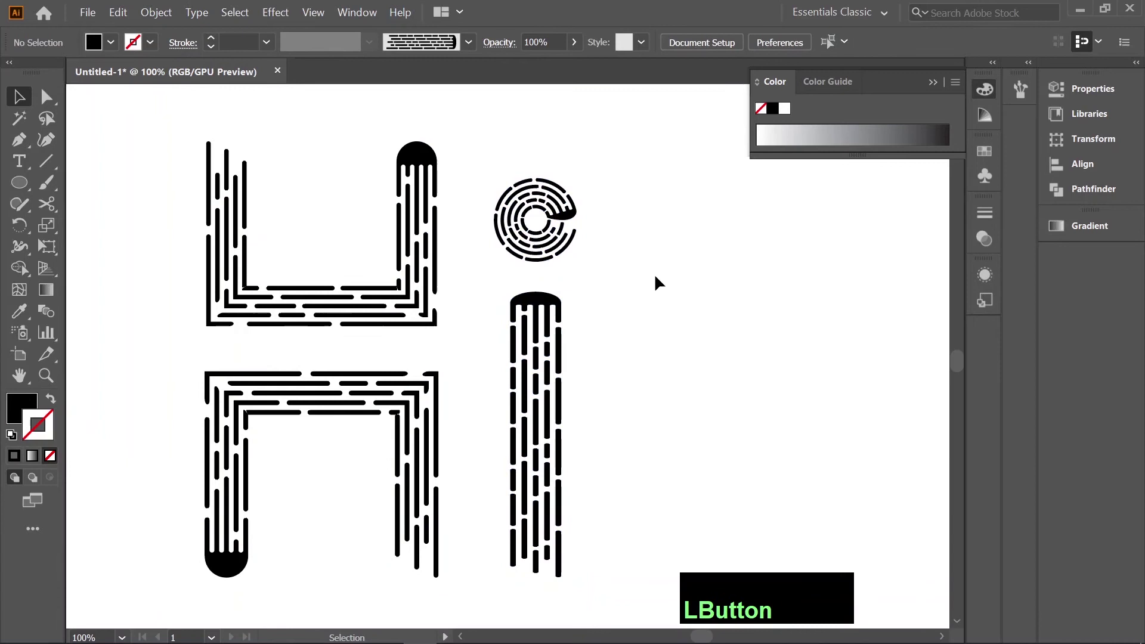
pyautogui.click(185, 205)
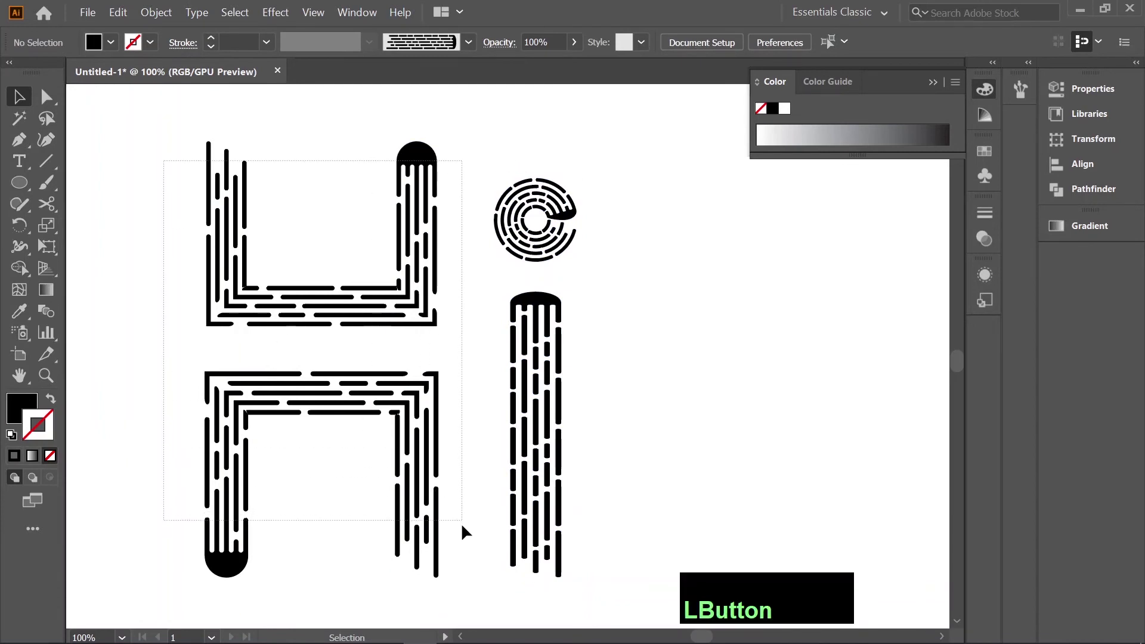
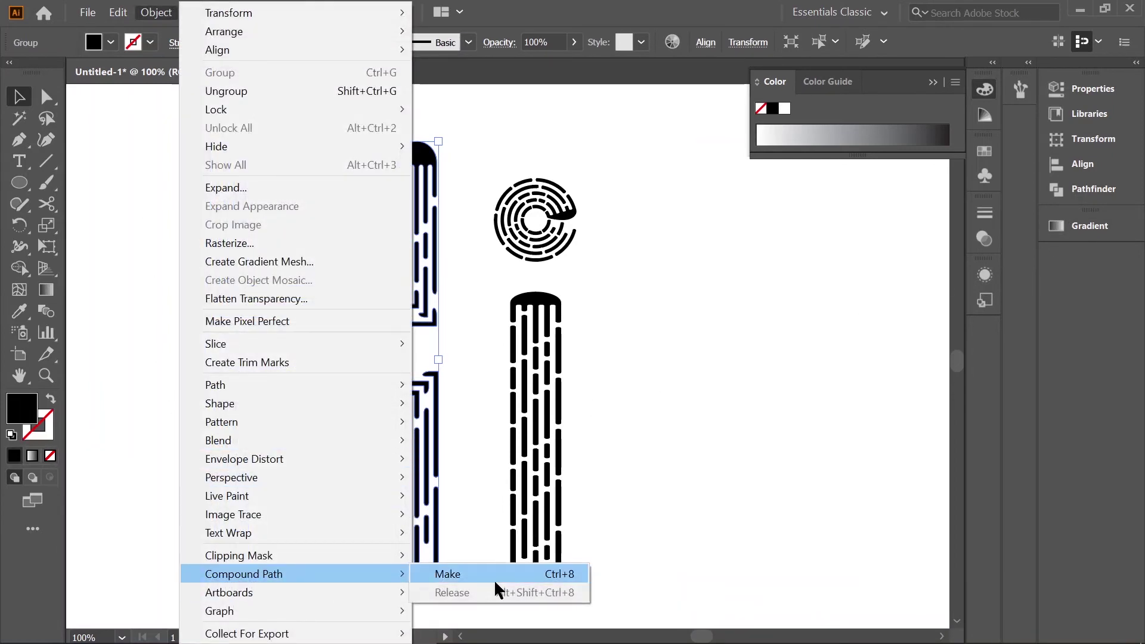
pyautogui.click(489, 576)
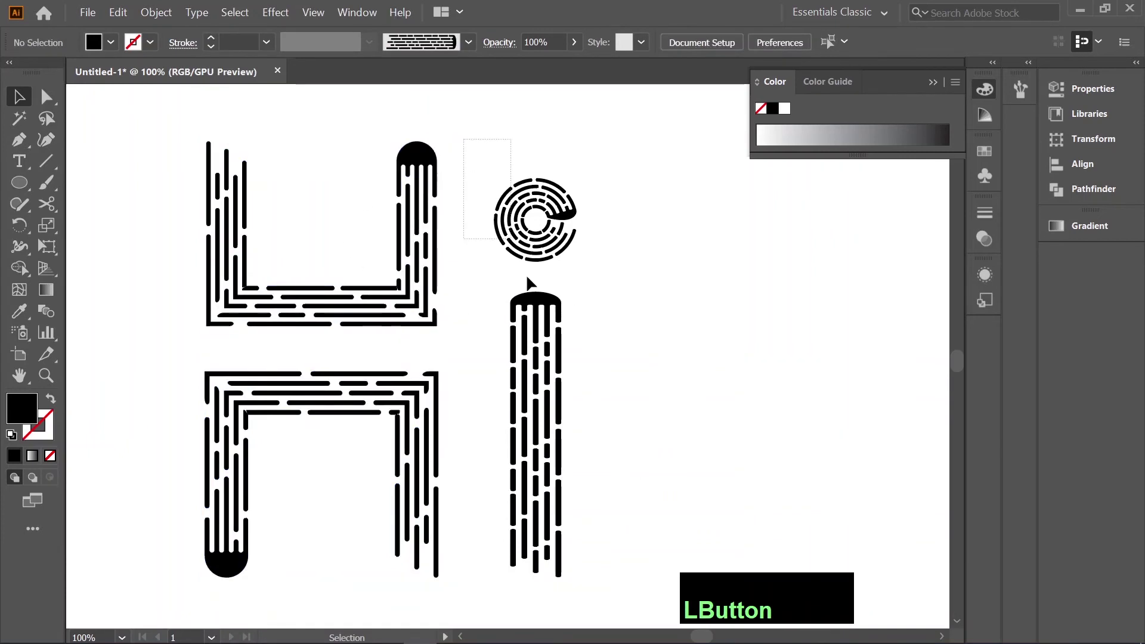
pyautogui.rightClick(535, 399)
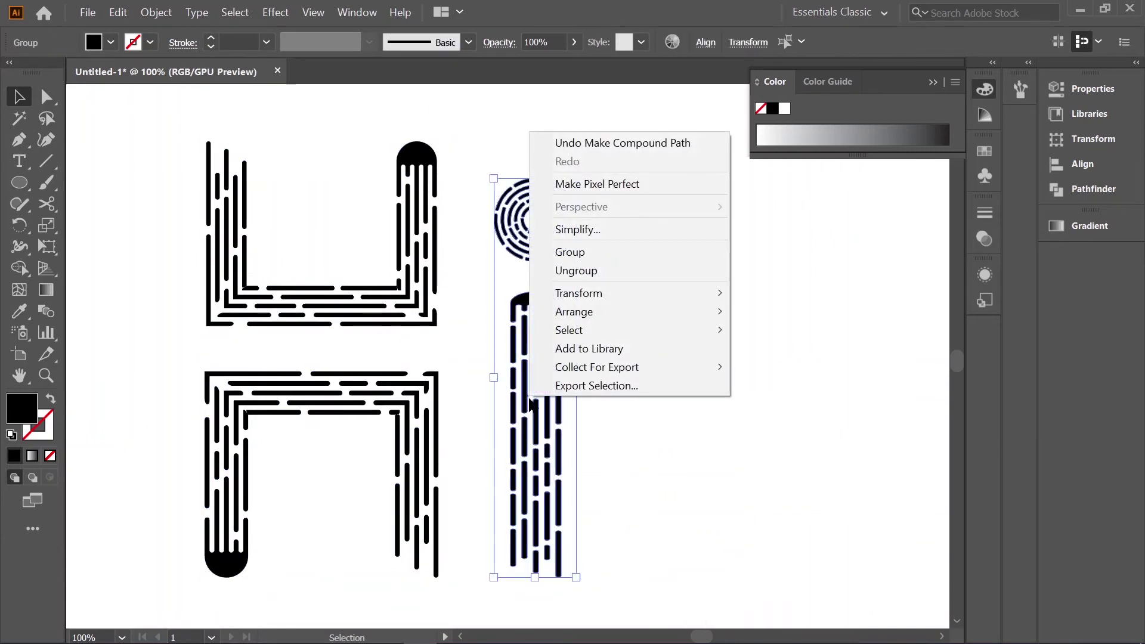
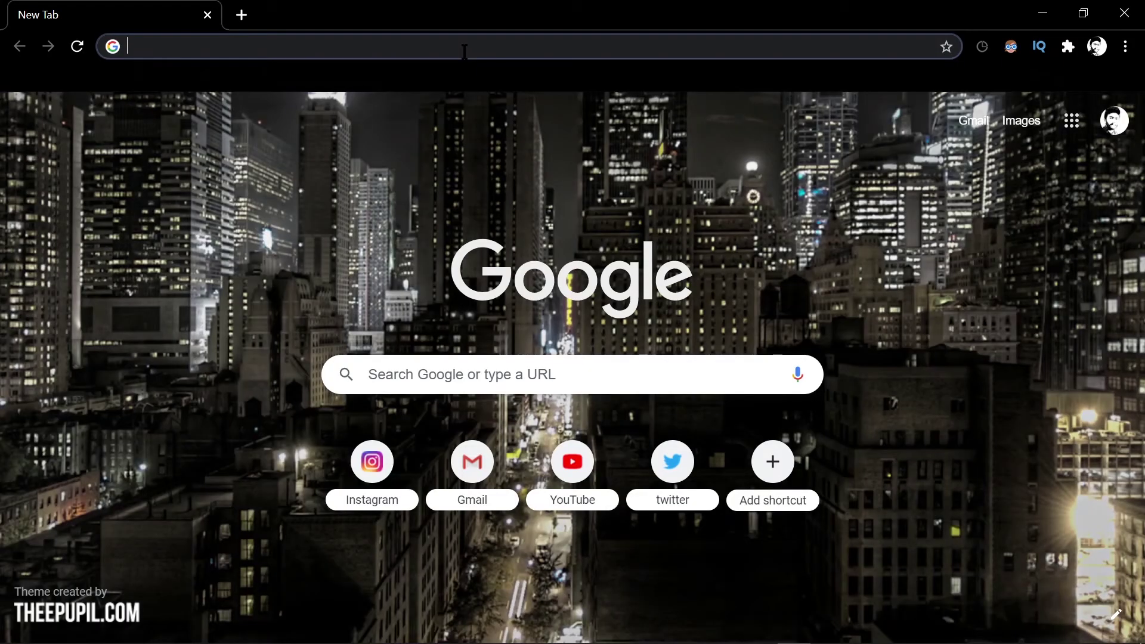
pyautogui.write('ui')
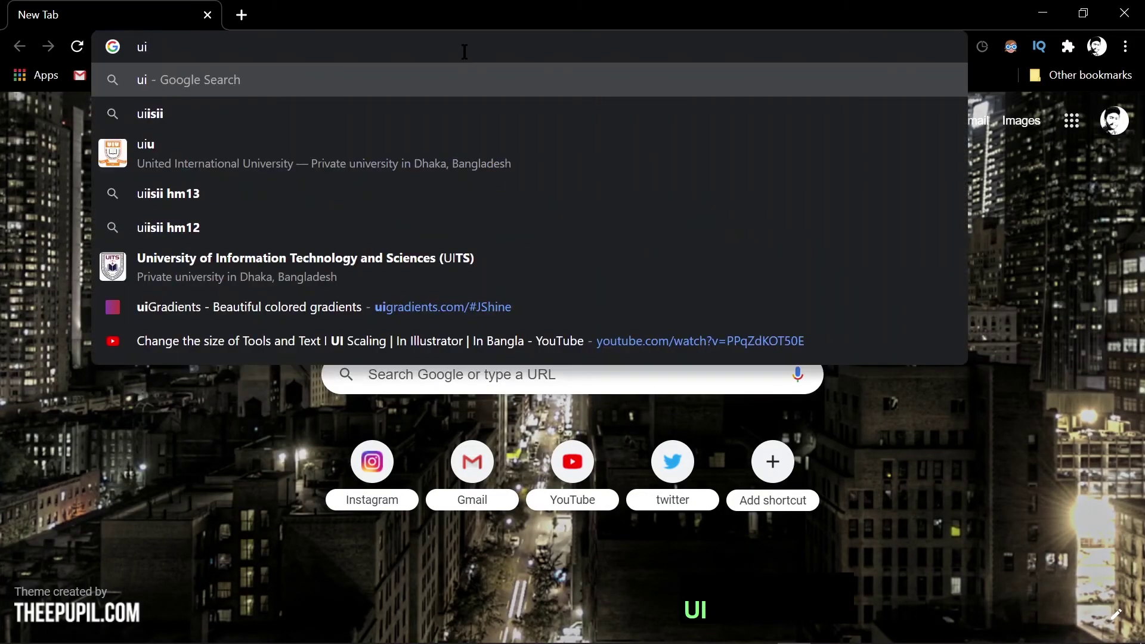
pyautogui.write('gr')
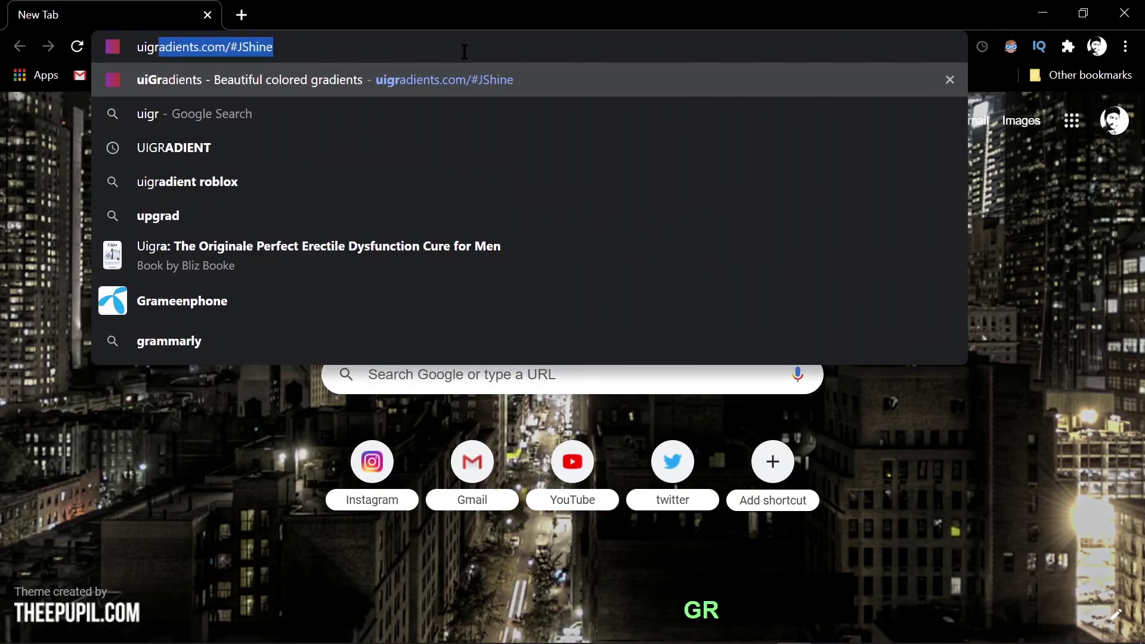
pyautogui.press('KP_Enter')
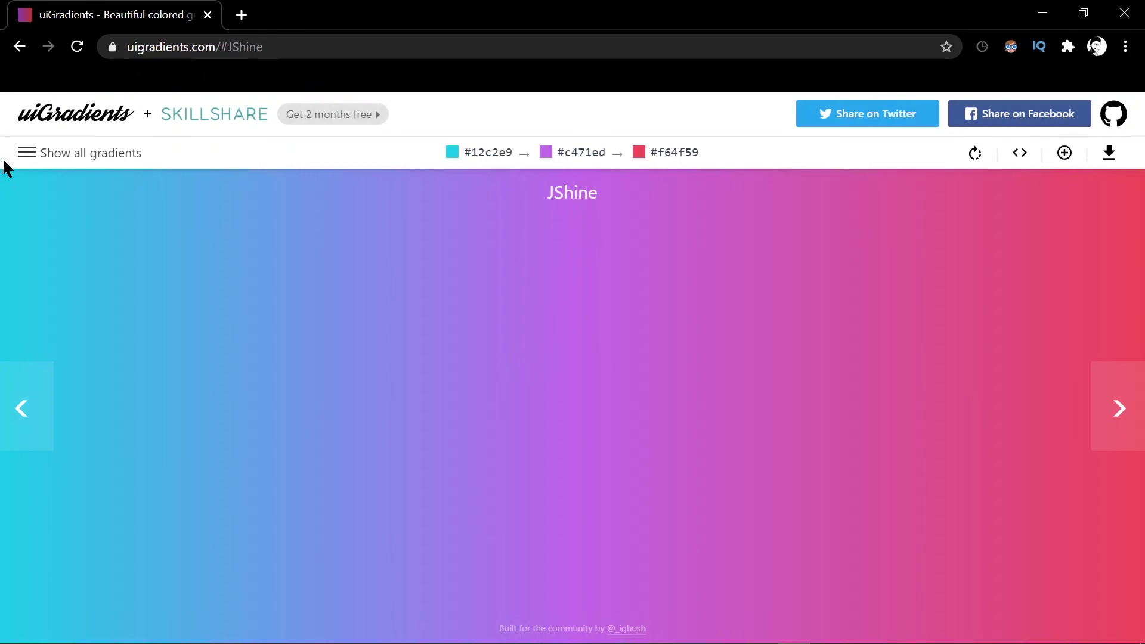
pyautogui.scroll(-3)
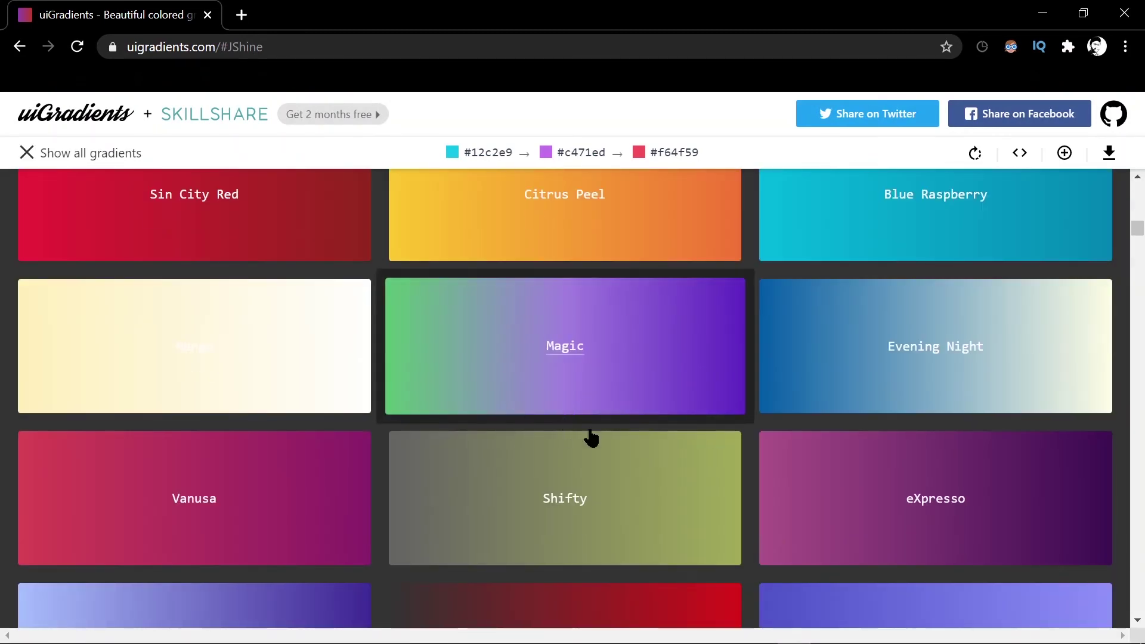
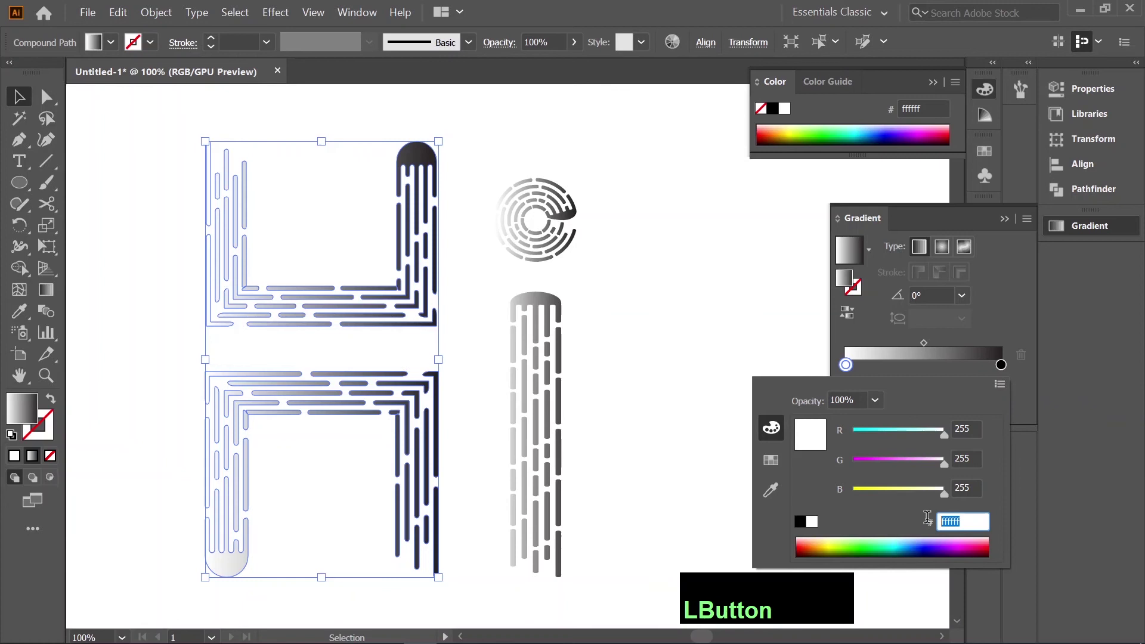
# Step: Set the H gradient stops to #fc4a1a red-orange and #f7b733 yellow-orange, then select the i
pyautogui.press('ctrl+v')
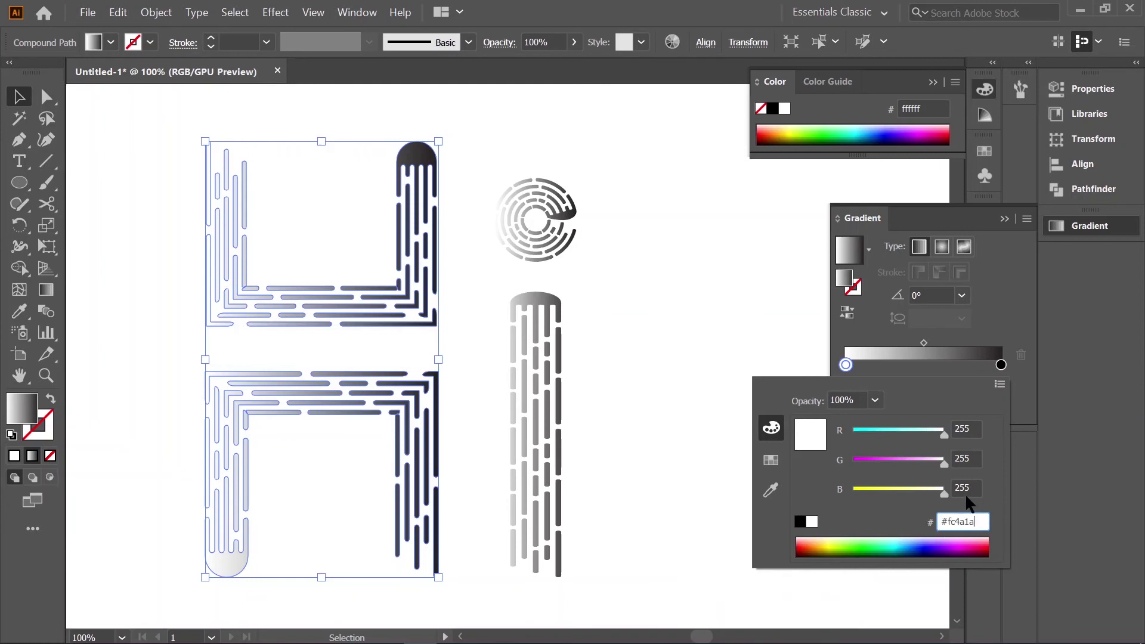
pyautogui.press('Return')
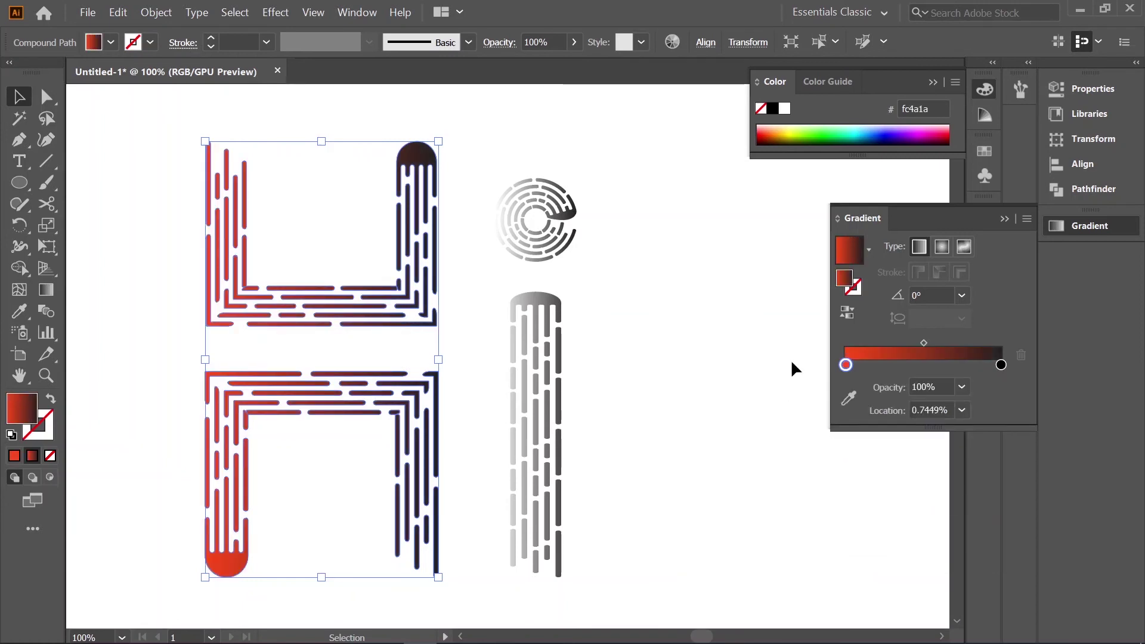
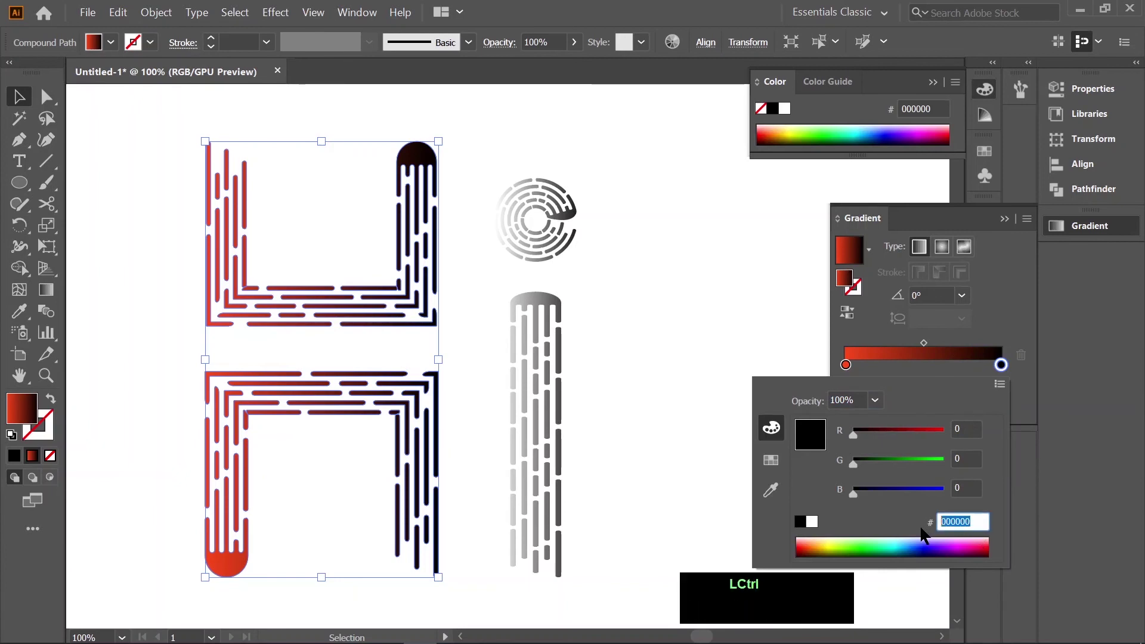
pyautogui.press('ctrl+v')
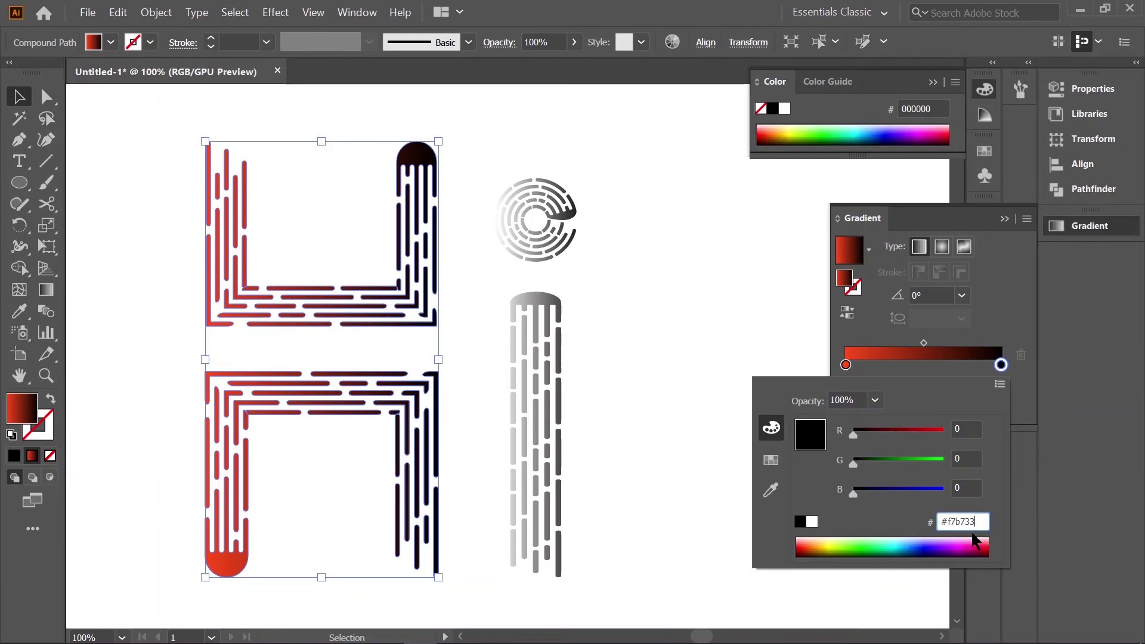
pyautogui.press('Return')
pyautogui.click(573, 321)
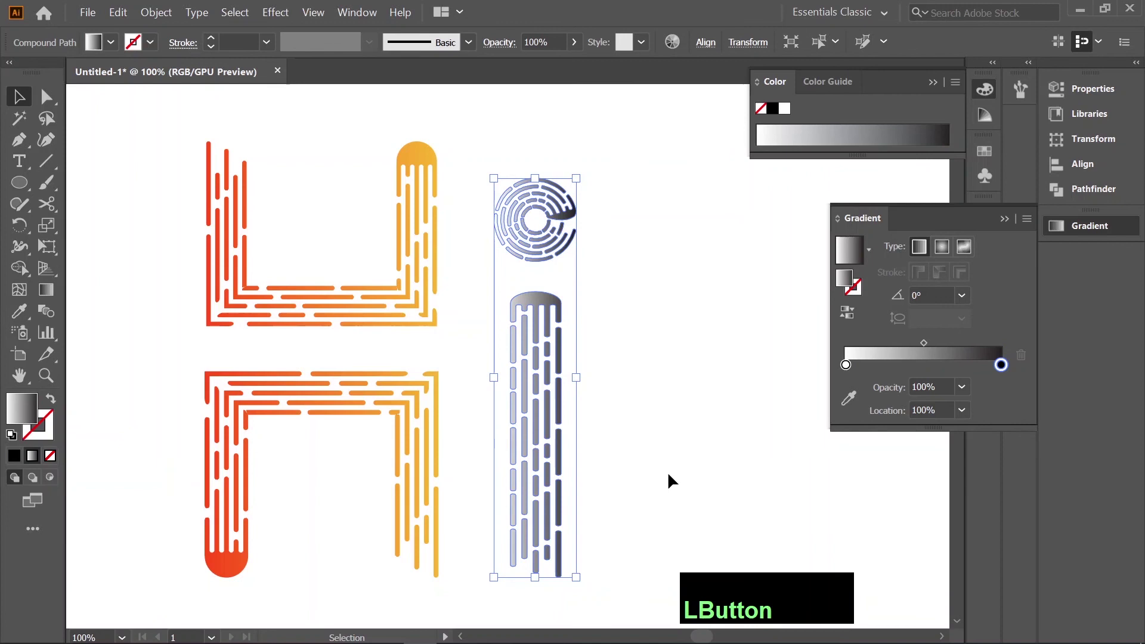
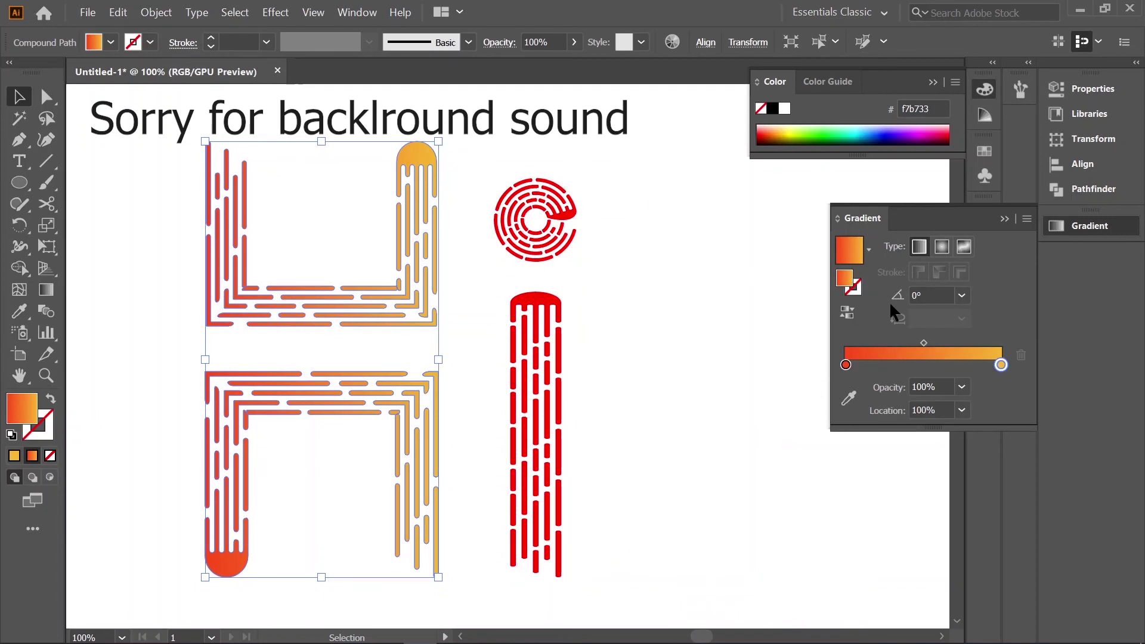
# Step: Give the i the orange gradient and run both gradients vertically, 90° on the H and -90° on the i
pyautogui.click(662, 369)
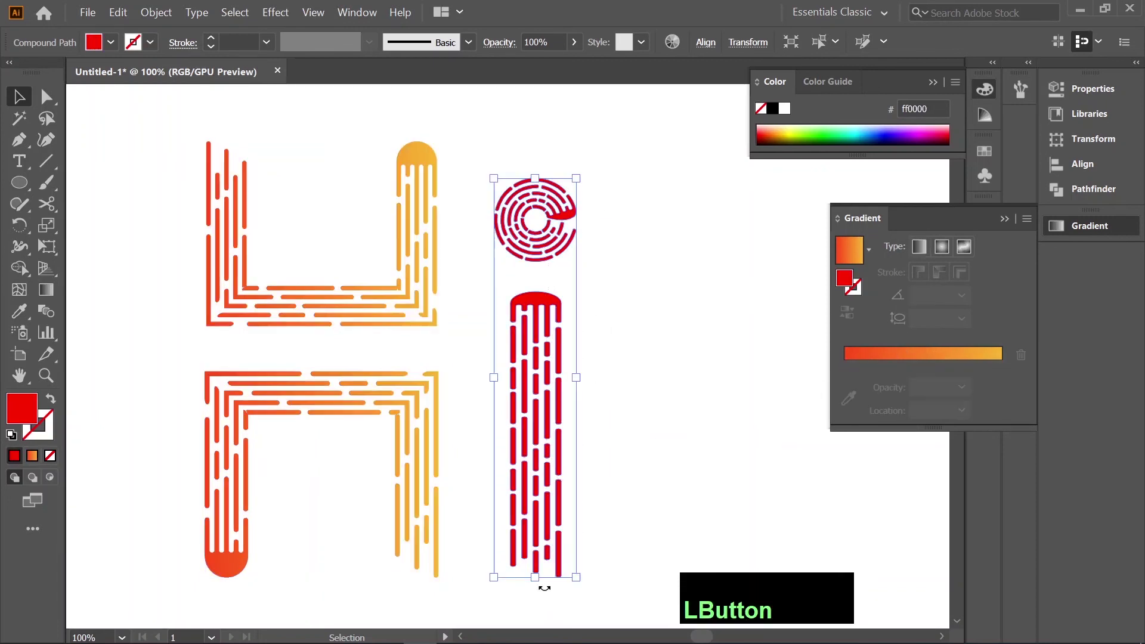
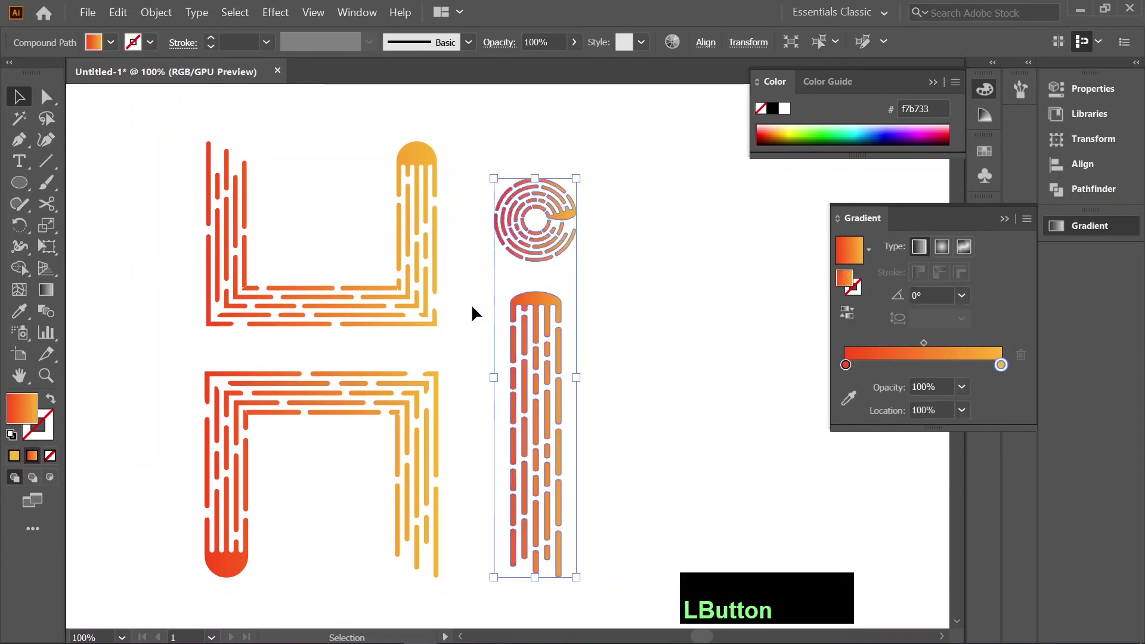
pyautogui.click(722, 354)
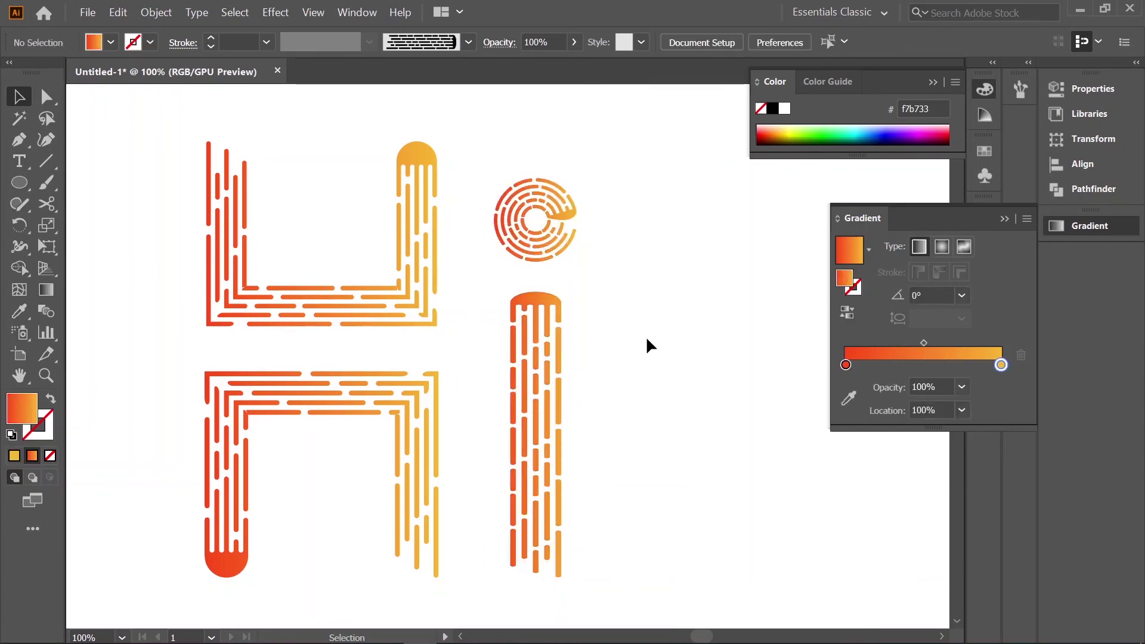
pyautogui.click(679, 212)
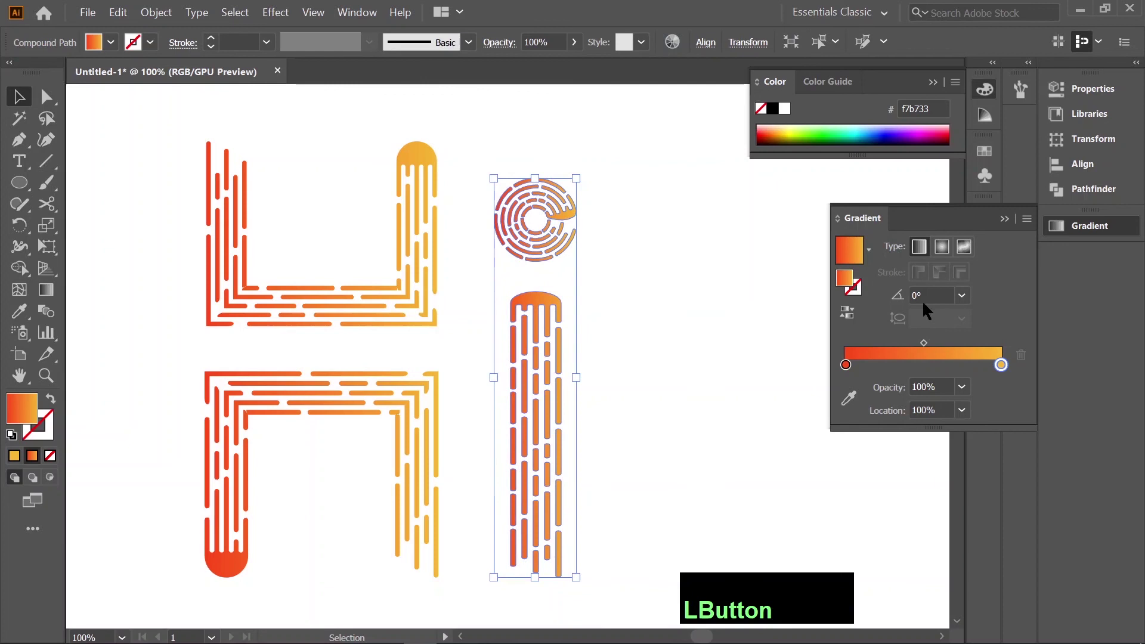
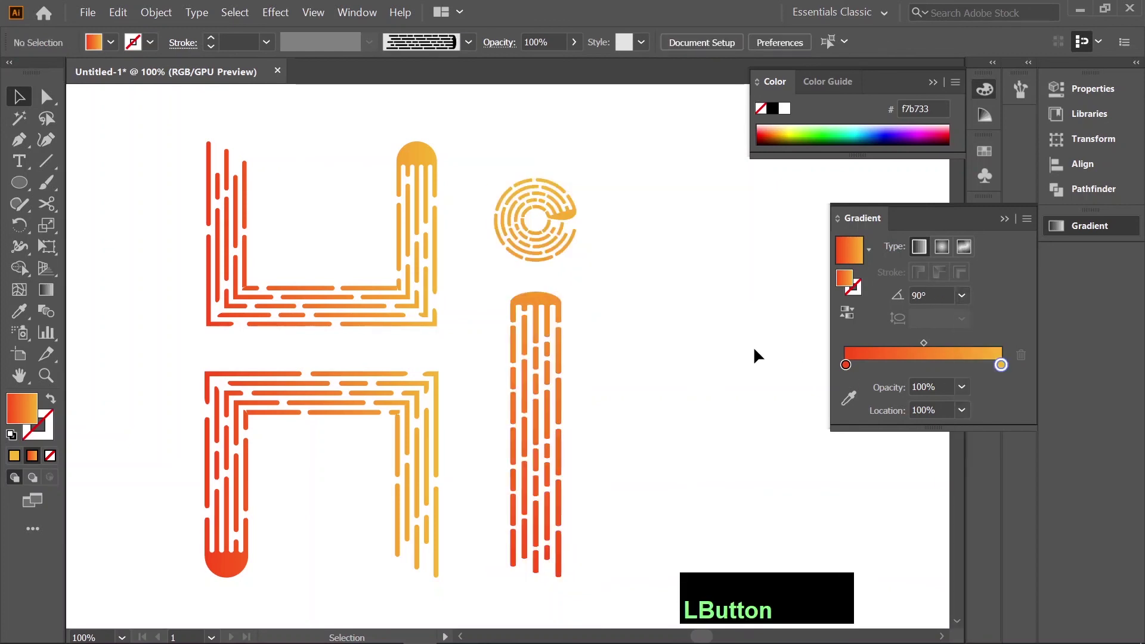
pyautogui.click(424, 285)
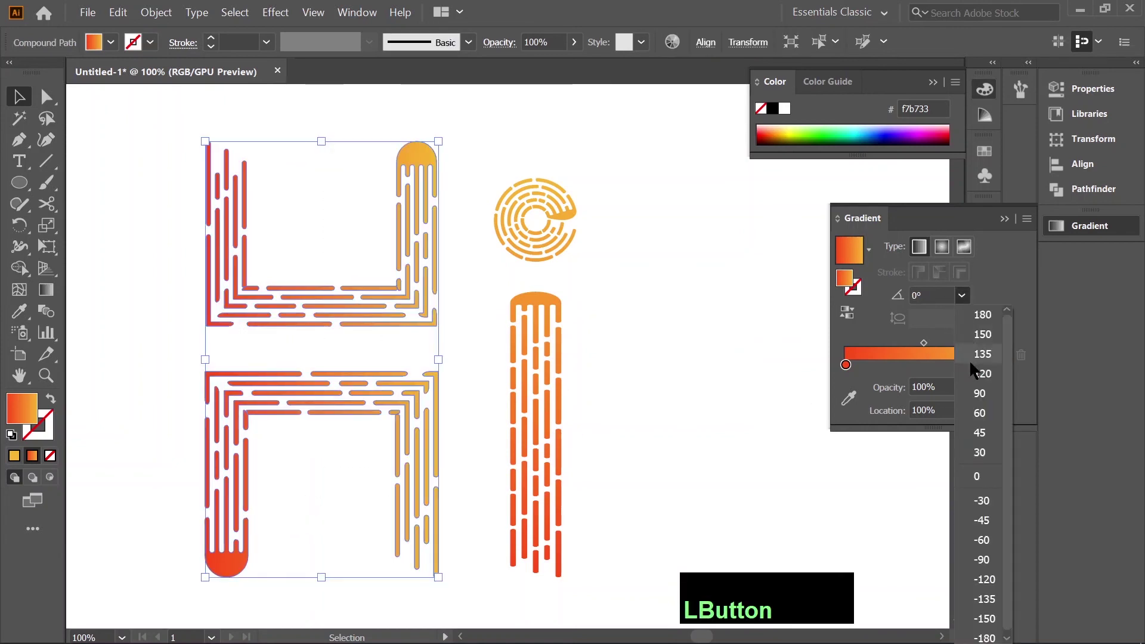
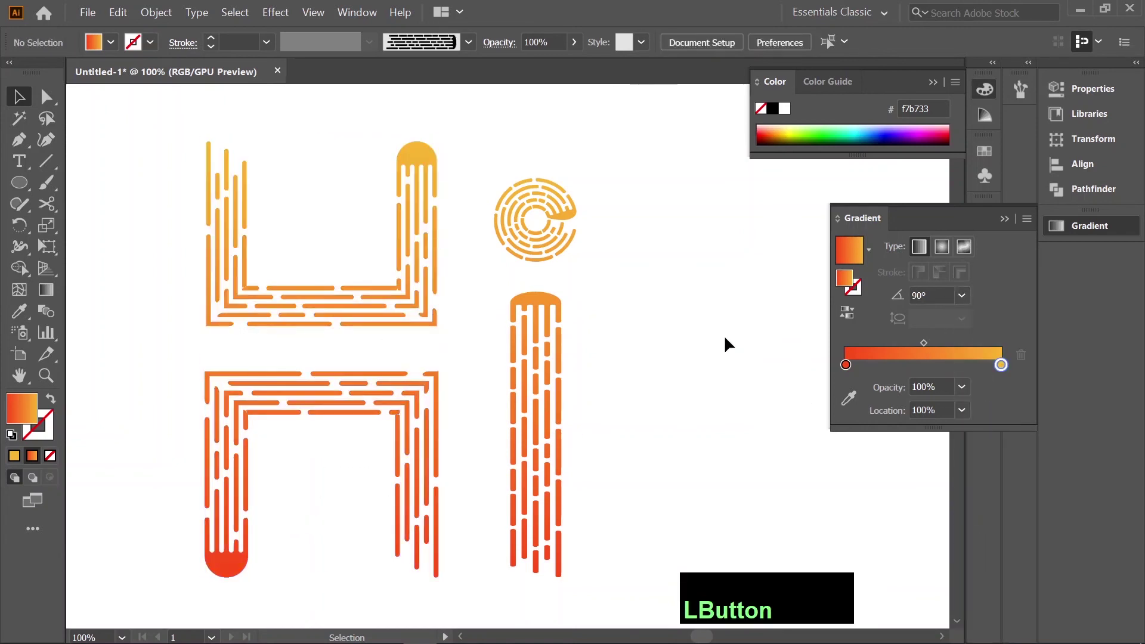
pyautogui.click(624, 334)
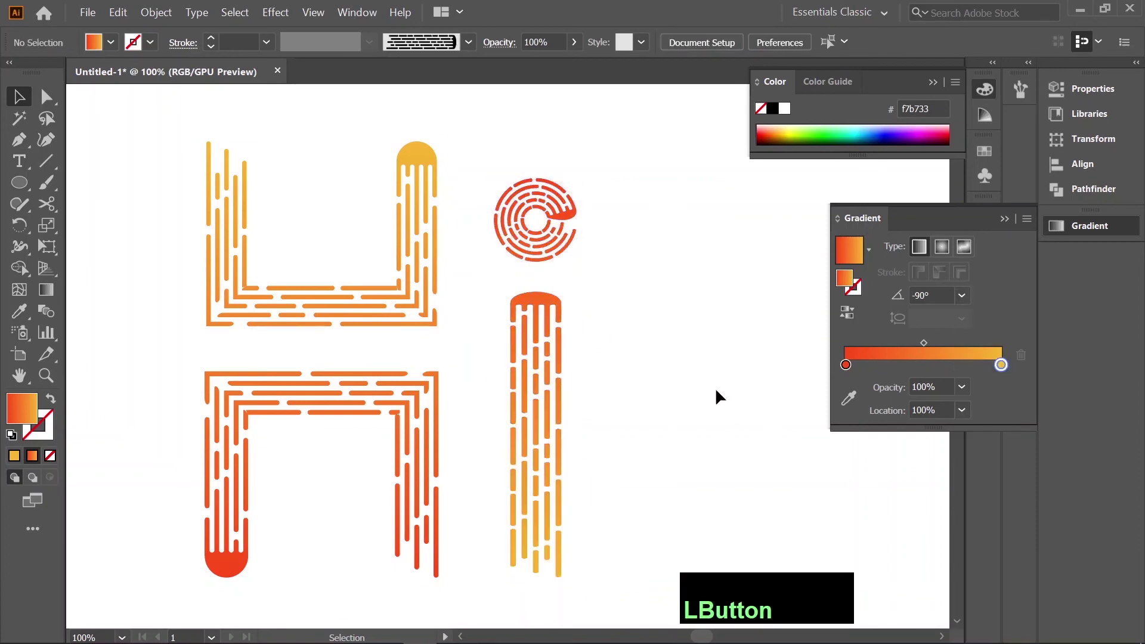
pyautogui.scroll(-3)
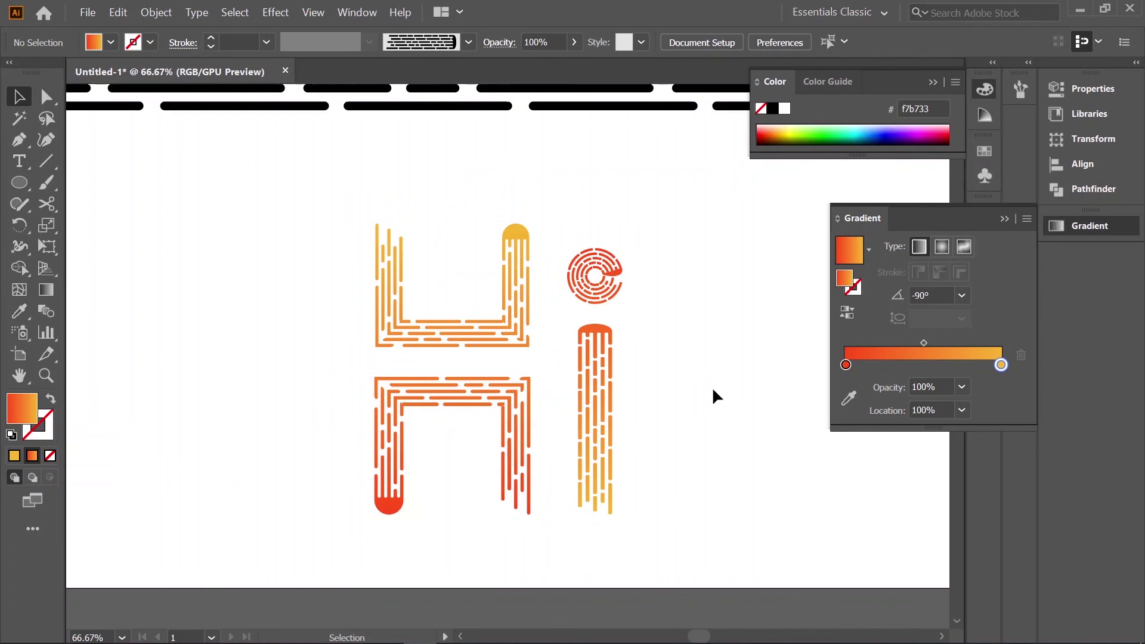